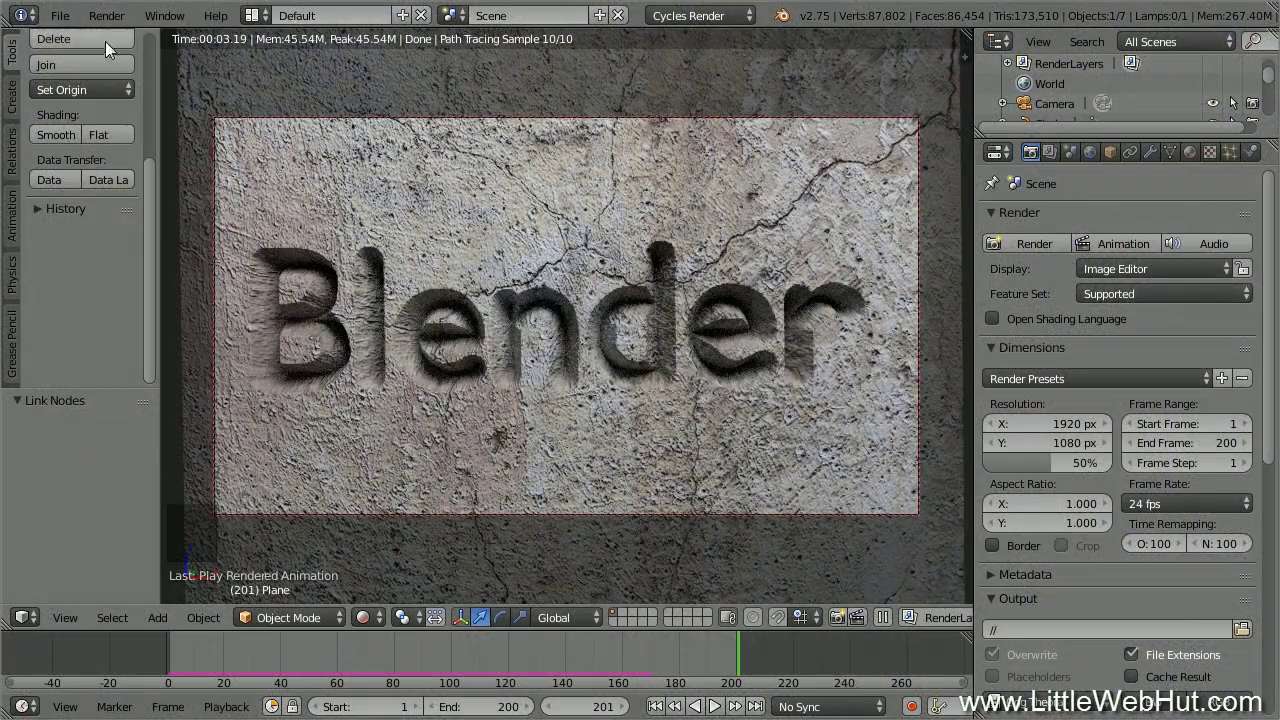
Reload the start-up file to get the default cube, camera and lamp scene.
click(72, 25)
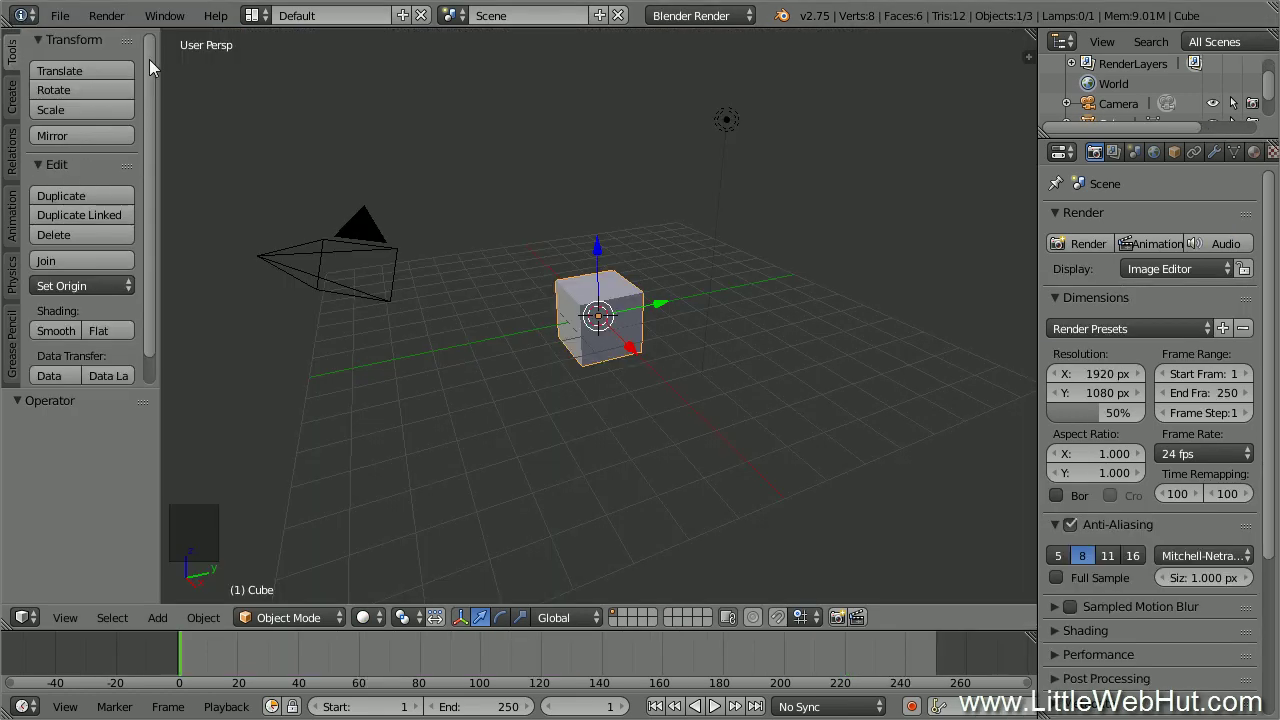
Delete the default cube, leaving only the camera and lamp.
right_click(613, 292)
key(x)
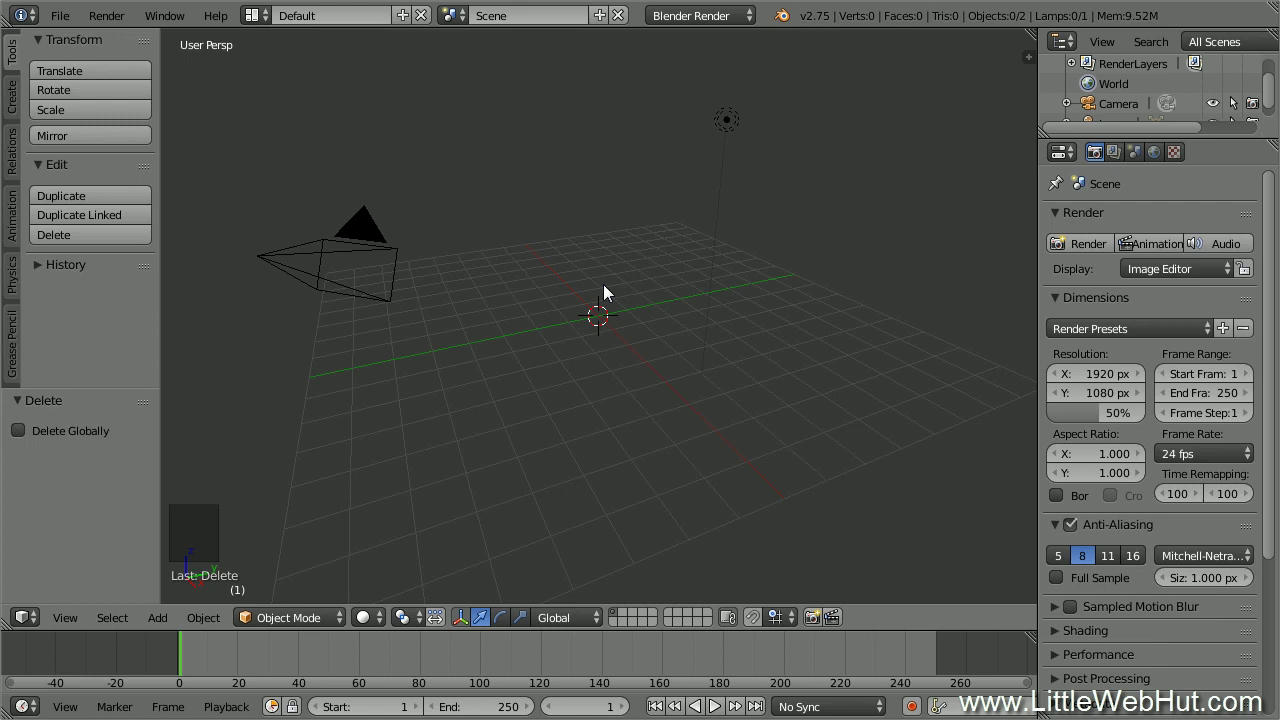
Add a text object and rotate it 90° around X to stand upright.
key(shift+a)
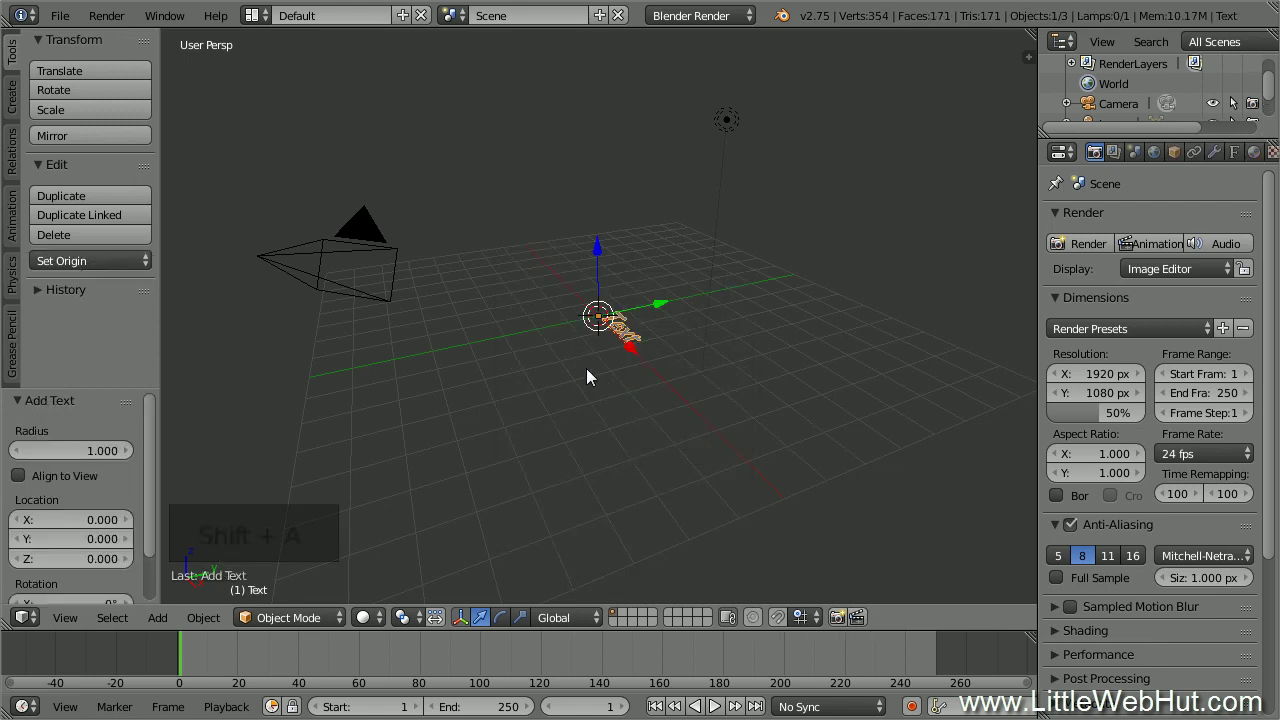
scroll(up, 3)
scroll(up, 3)
scroll(up, 3)
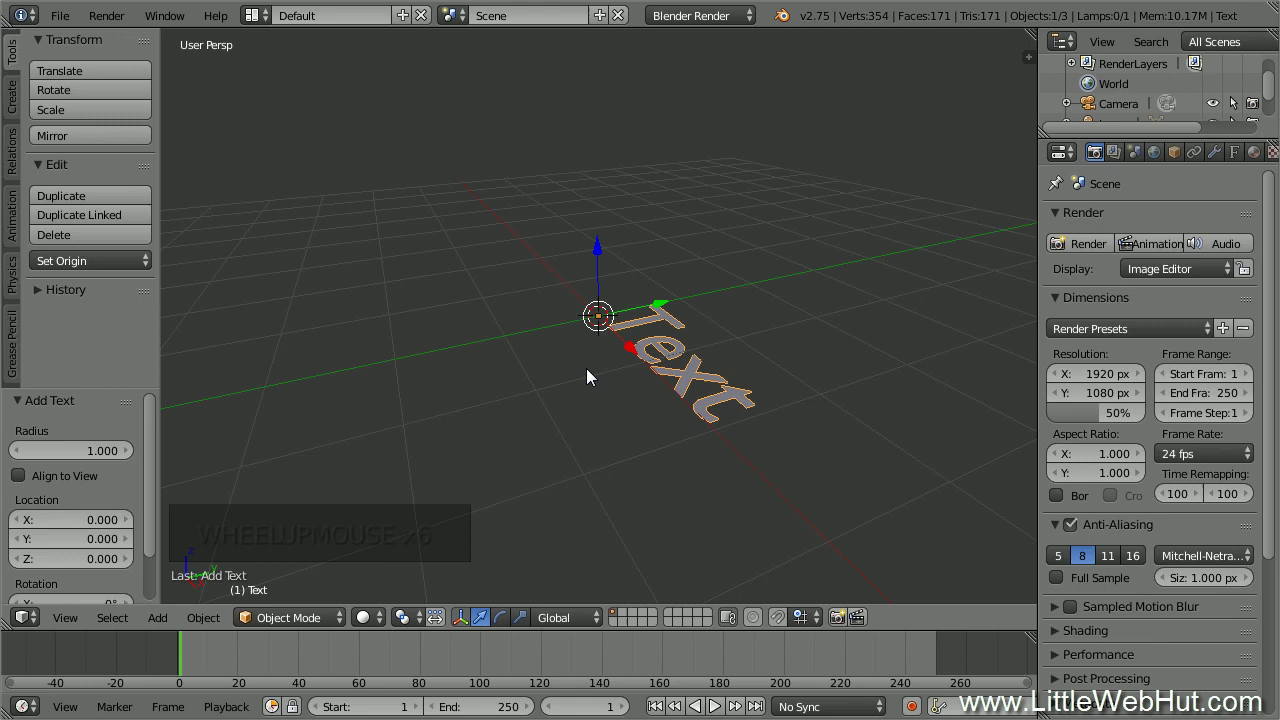
key(r)
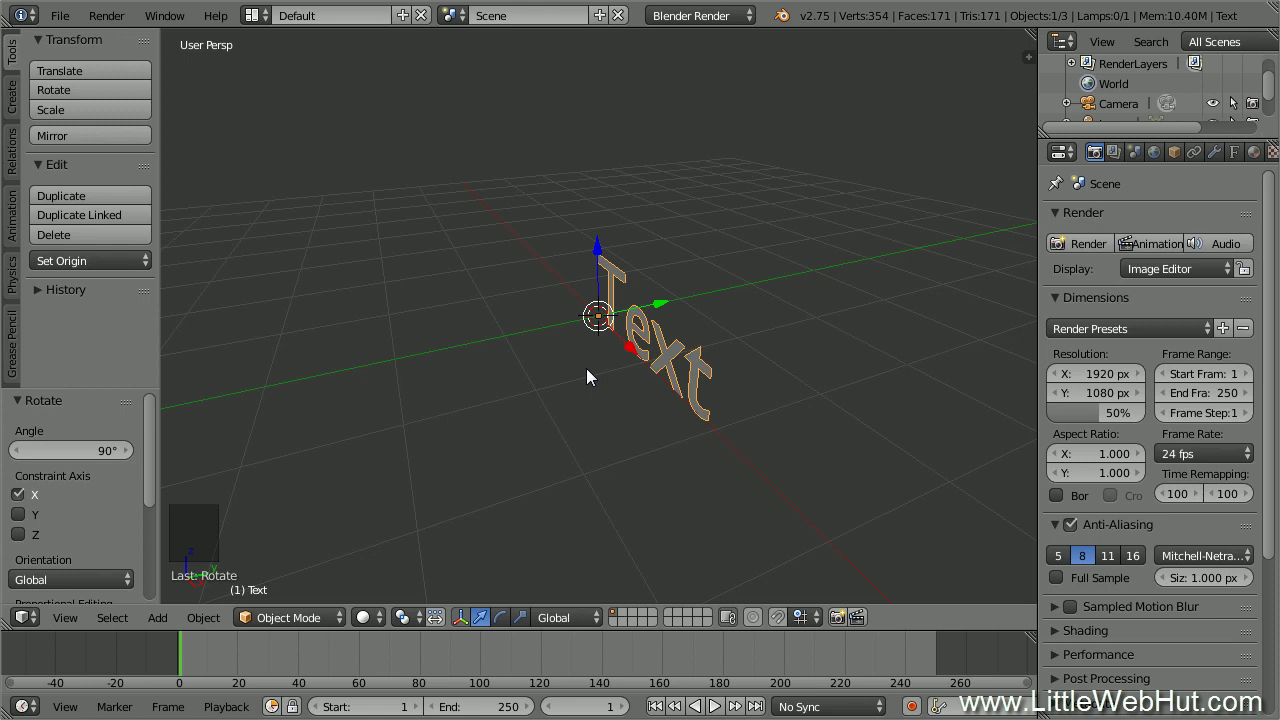
Replace the placeholder letters so the text object spells 'Blender'.
key(Tab)
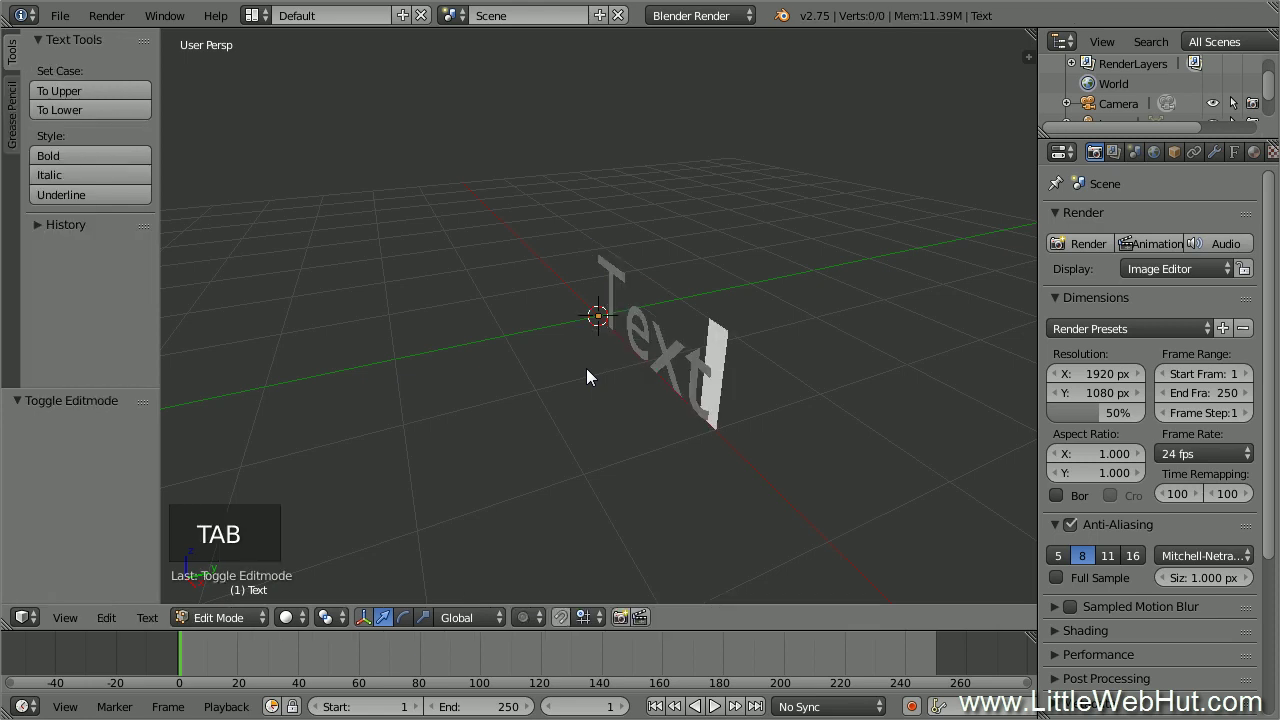
key(BackSpace)
key(BackSpace)
key(BackSpace)
key(BackSpace)
key(shift+b)
key(l)
key(e)
key(n)
key(d)
key(e)
key(r)
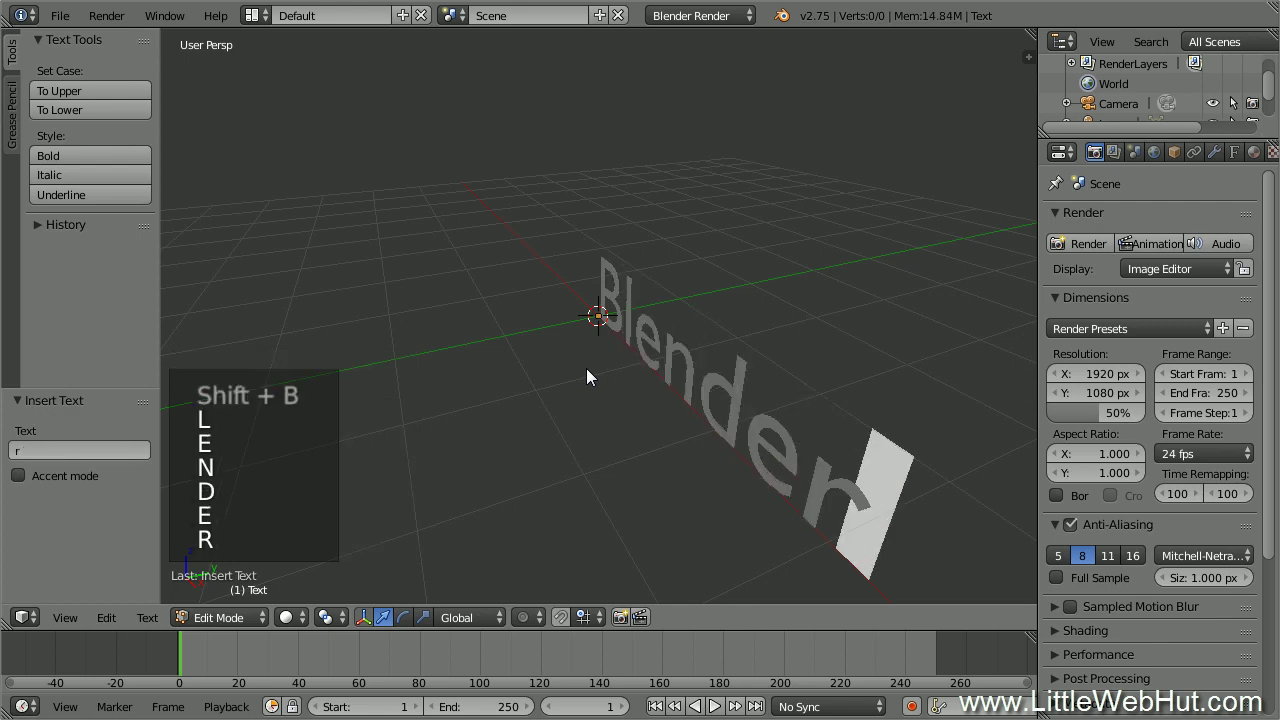
key(Tab)
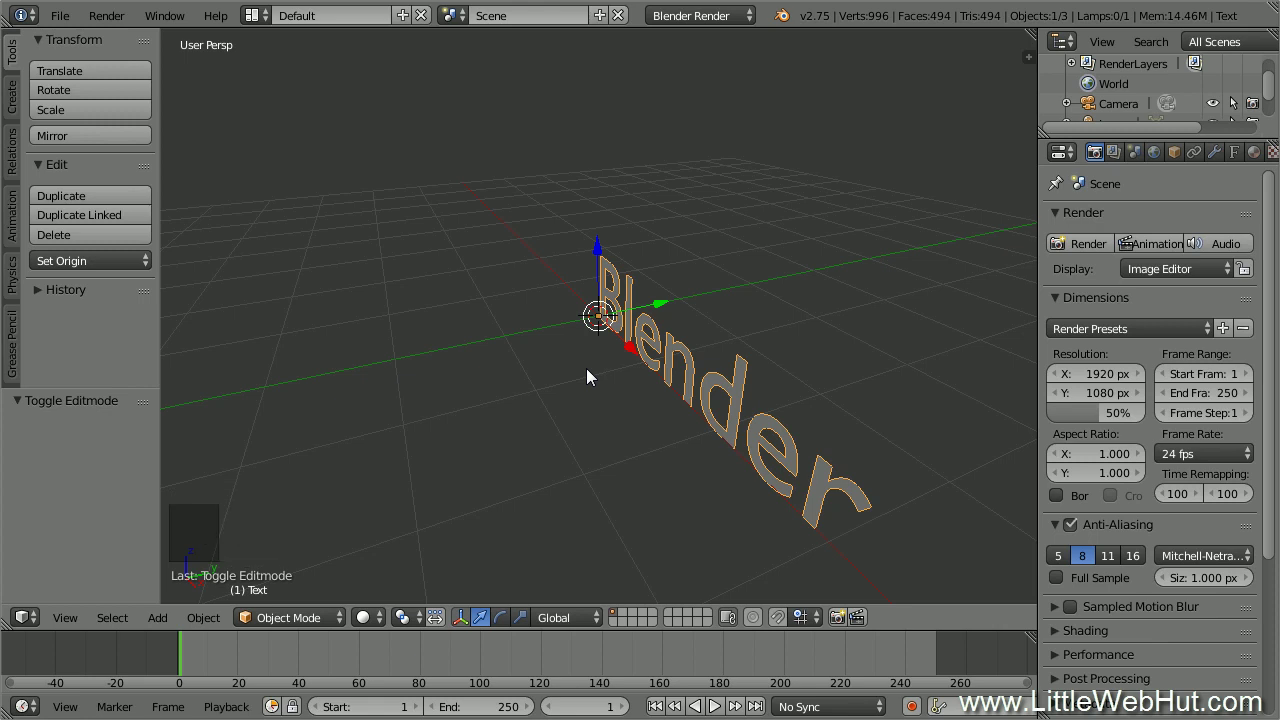
Move the Blender text aside along the Y axis.
click(670, 307)
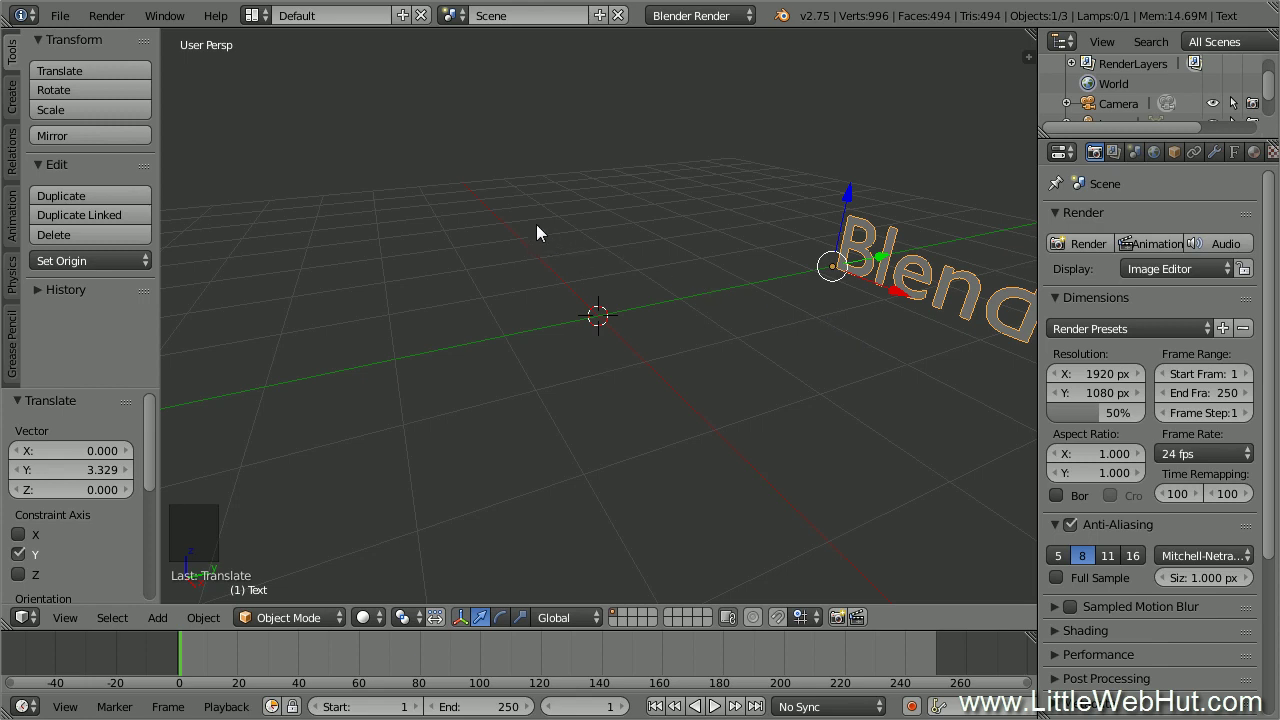
key(shift+a)
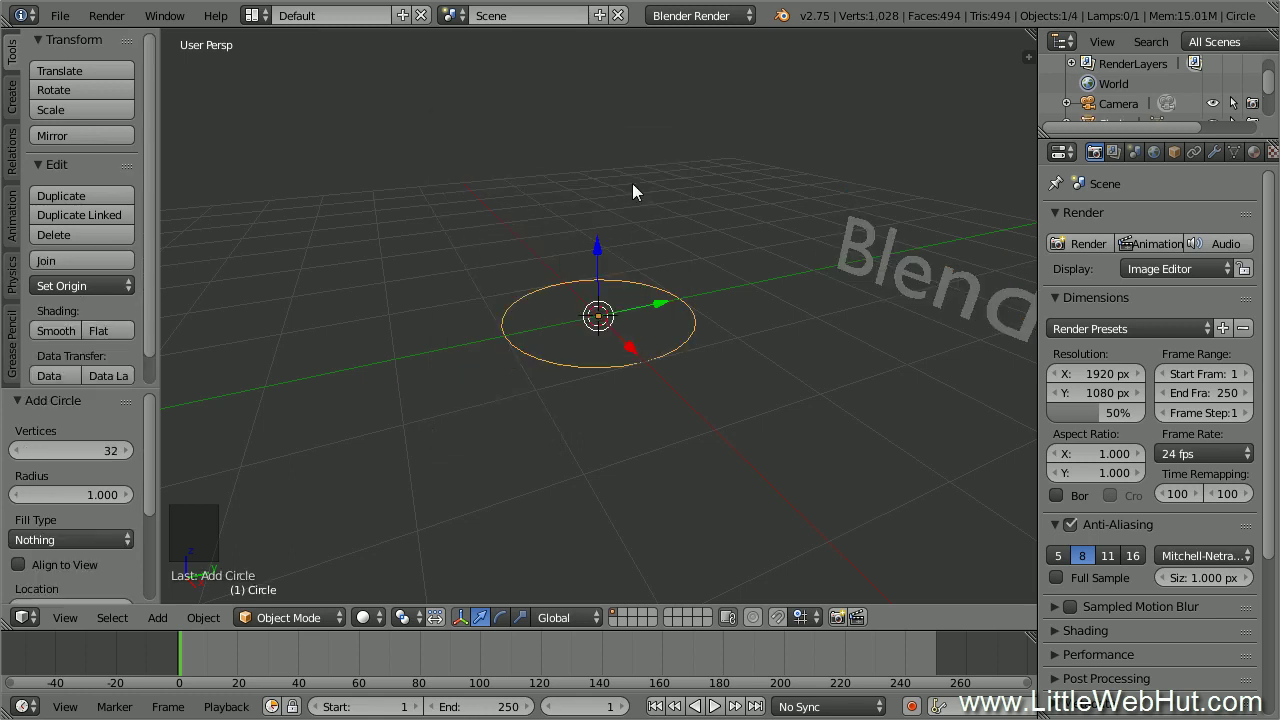
Delete all vertices of the new circle mesh, leaving an empty mesh object.
key(Tab)
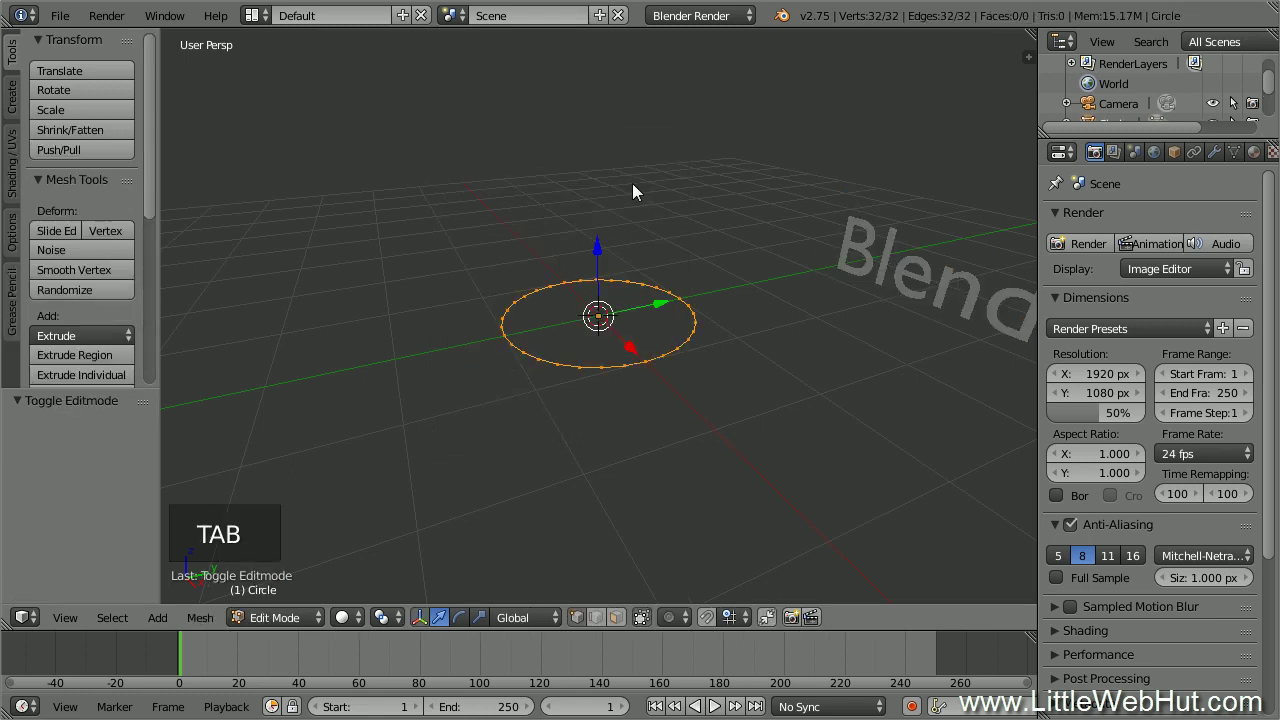
key(a)
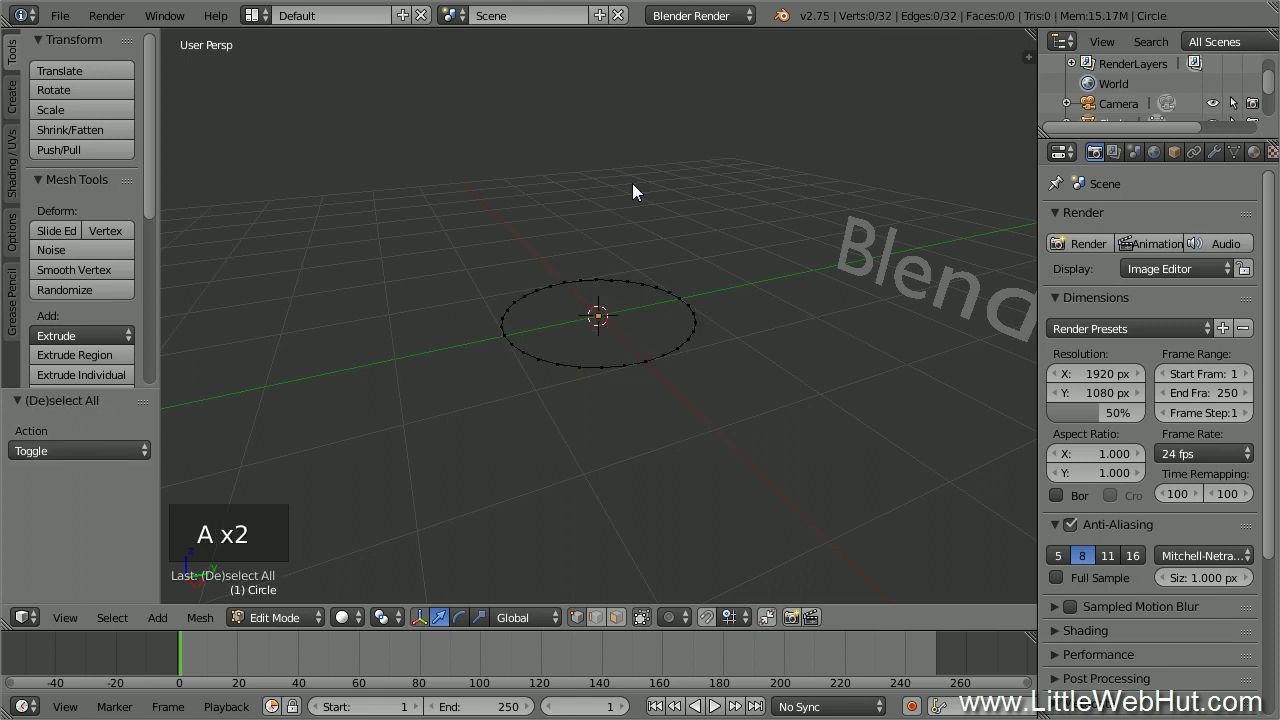
key(a)
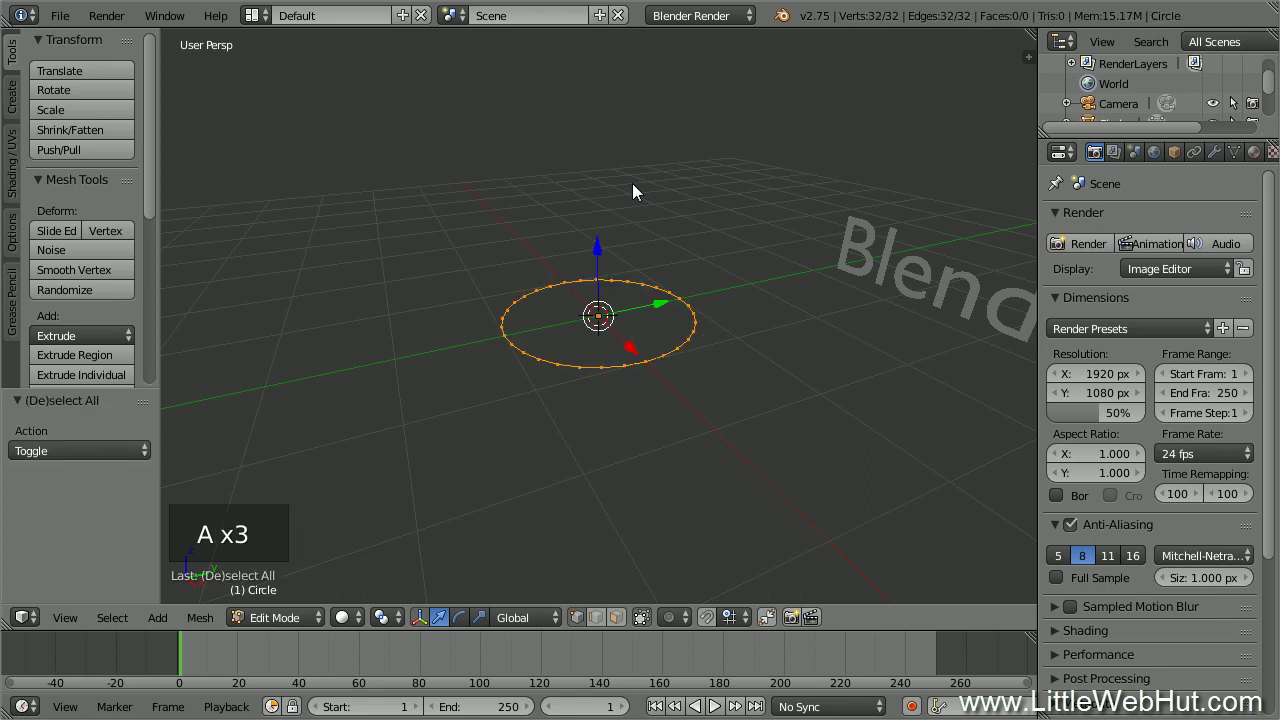
key(x)
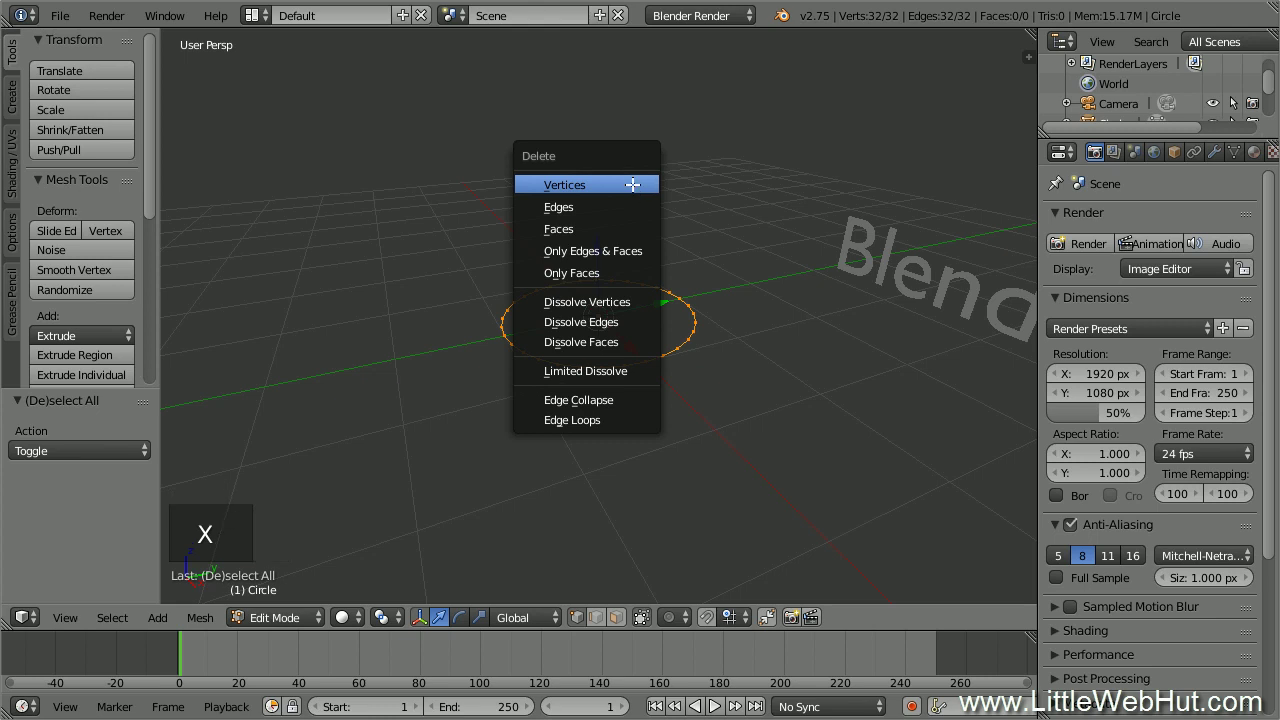
key(KP_1)
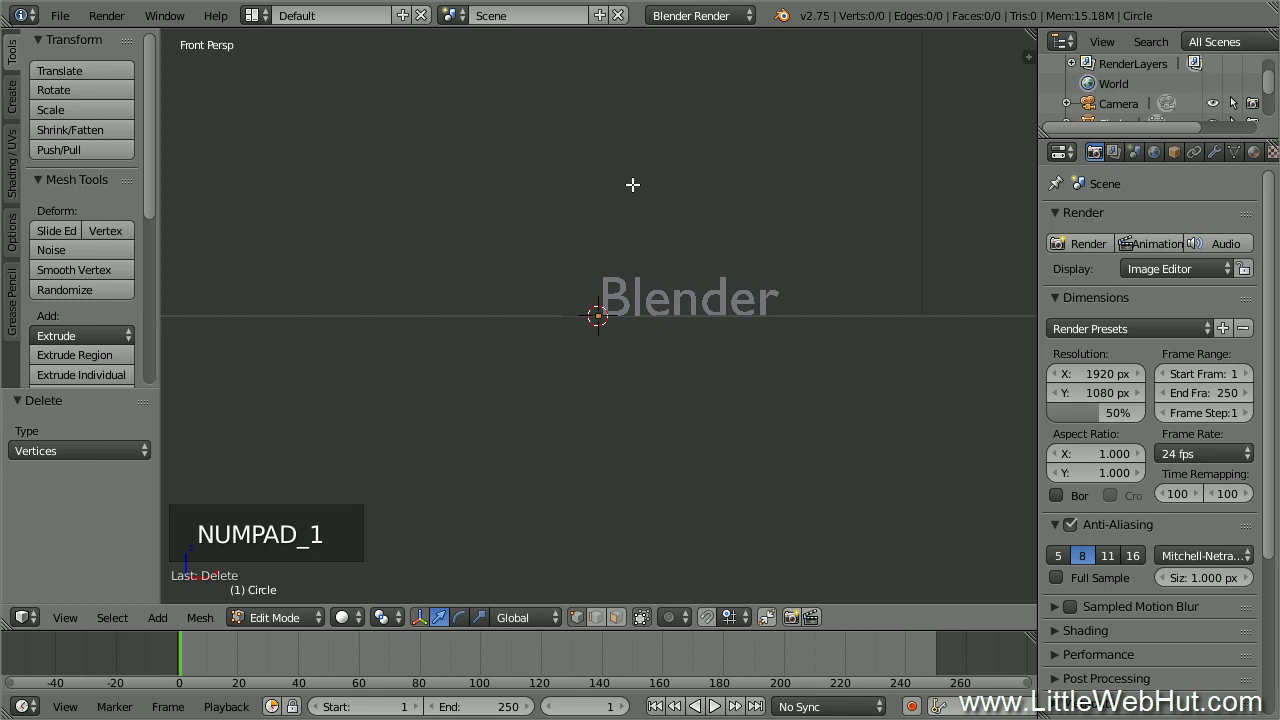
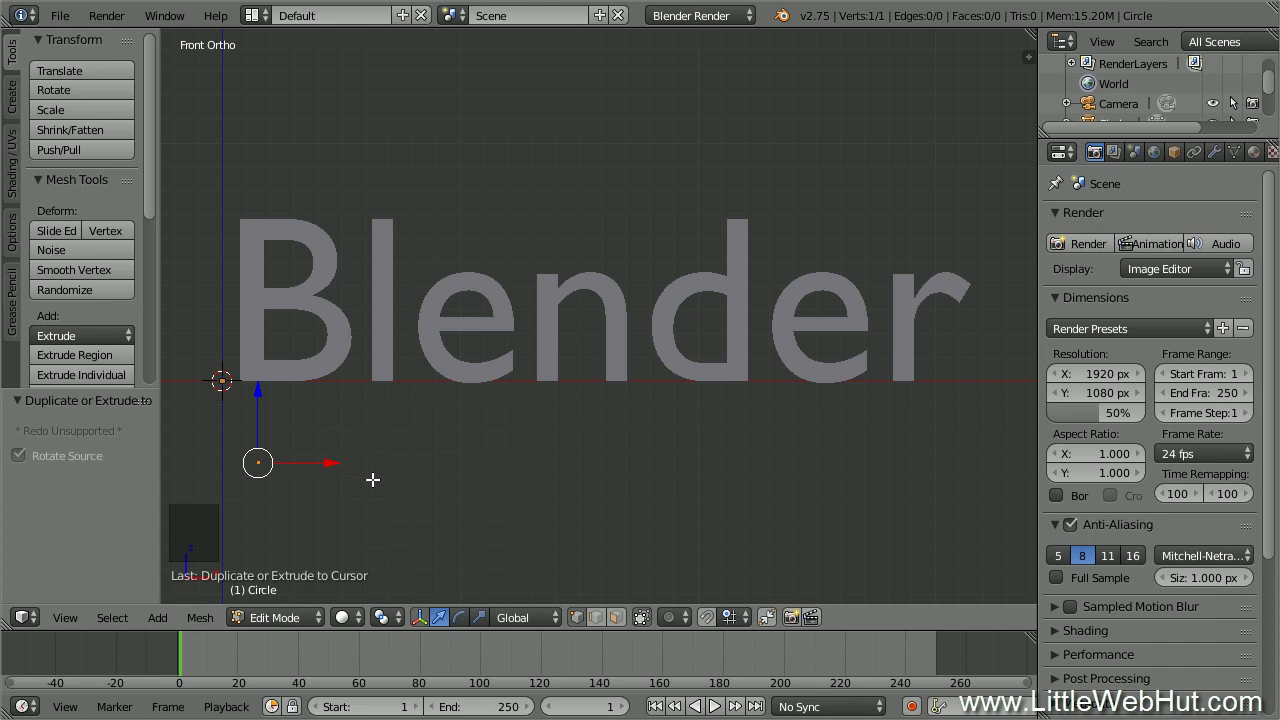
Extrude a chain of 109 vertices tracing the outlines of every letter of 'Blender'.
click(425, 628)
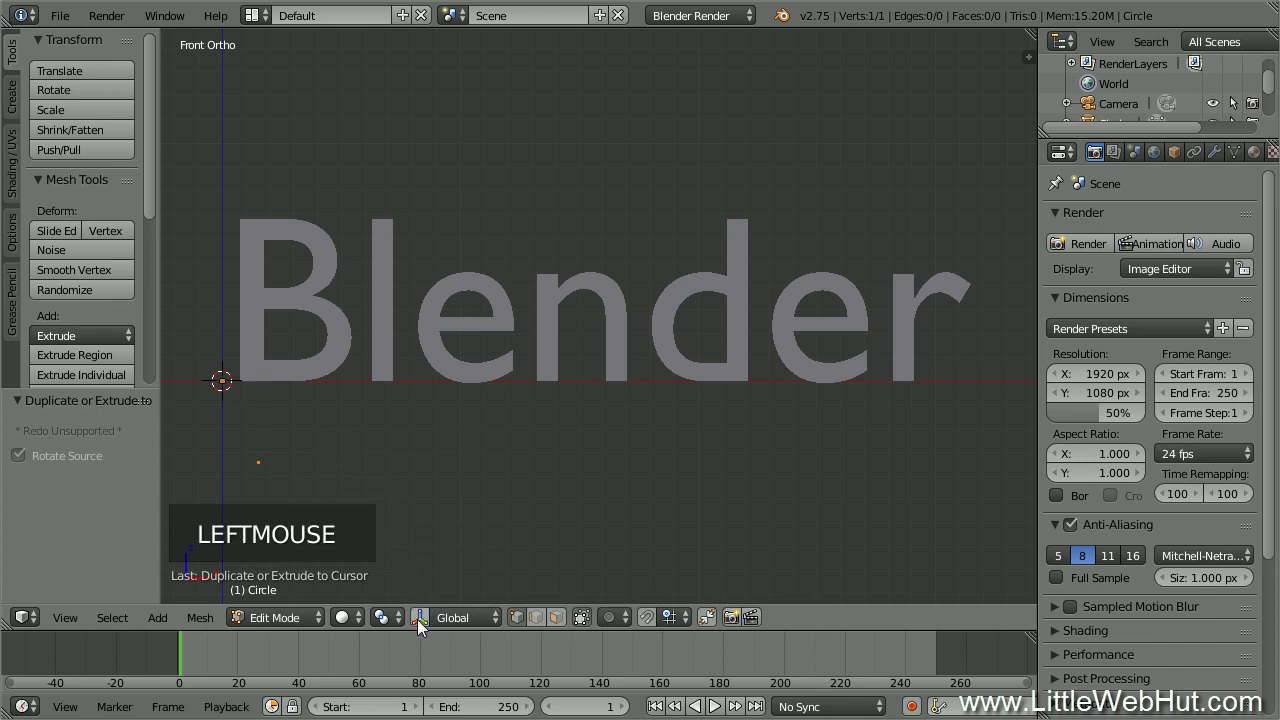
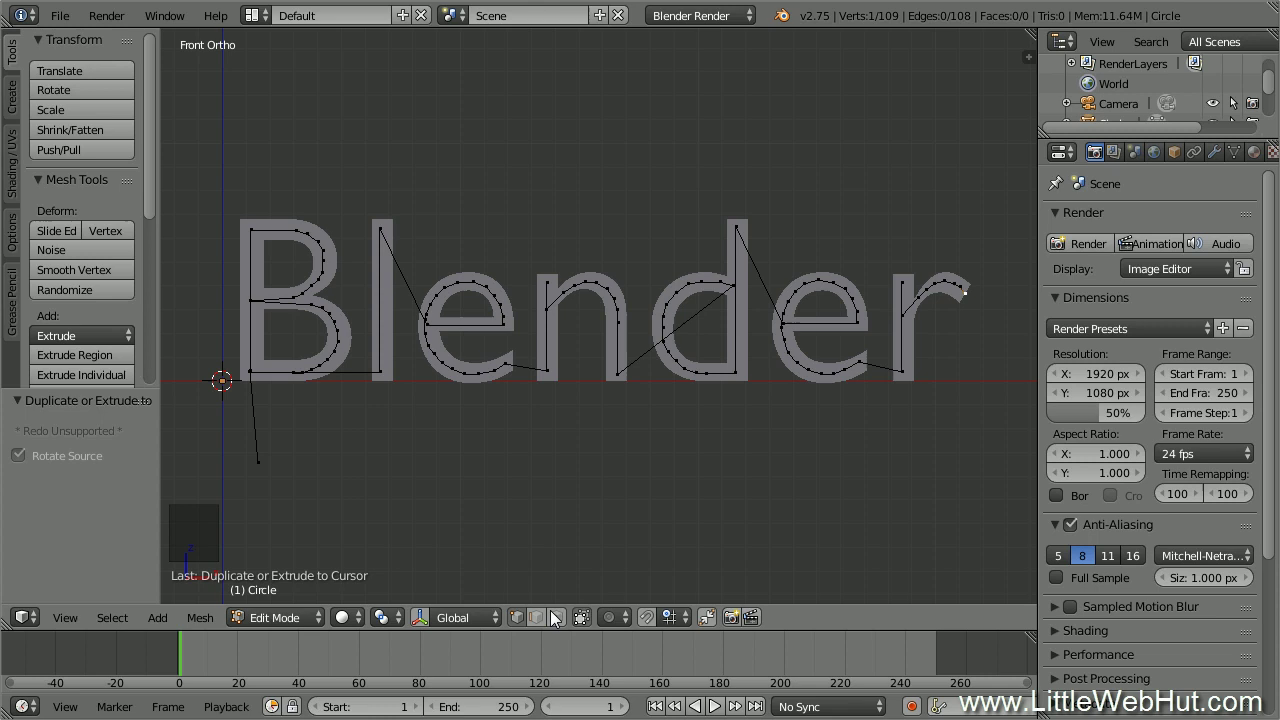
click(542, 625)
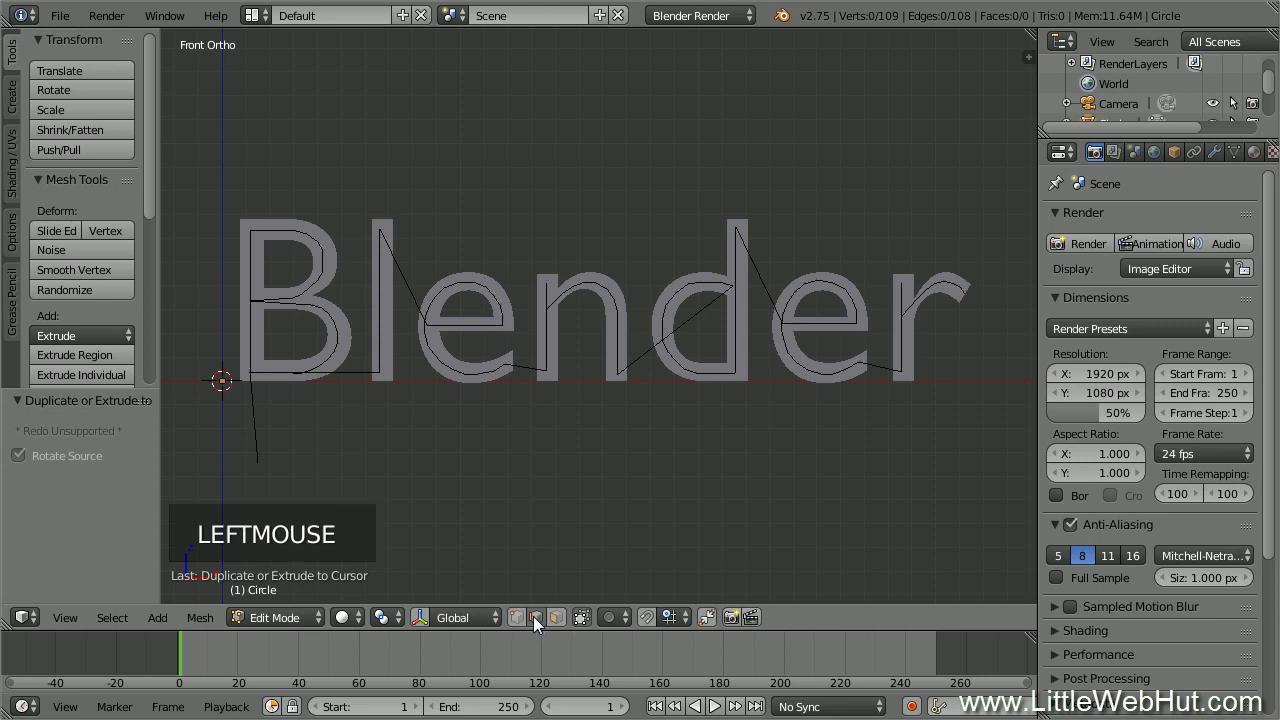
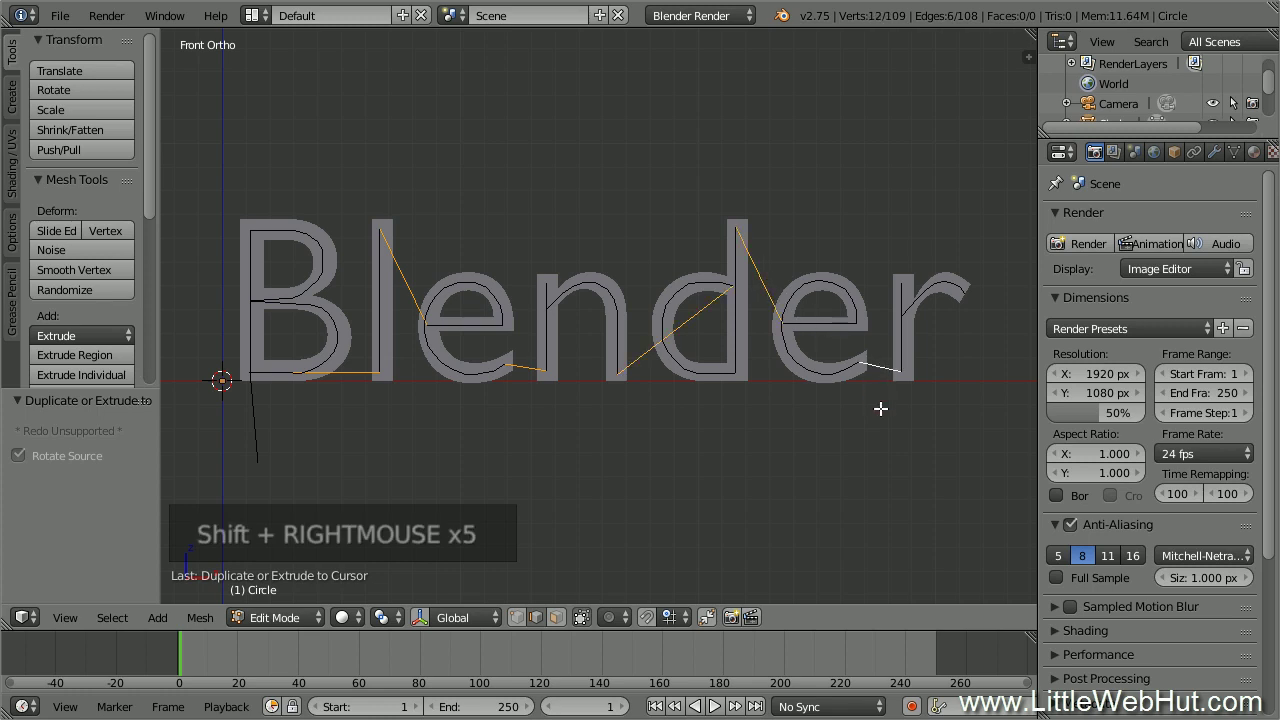
Check the outline from the side and save the scene as carve.blend in C:\demo\.
key(KP_3)
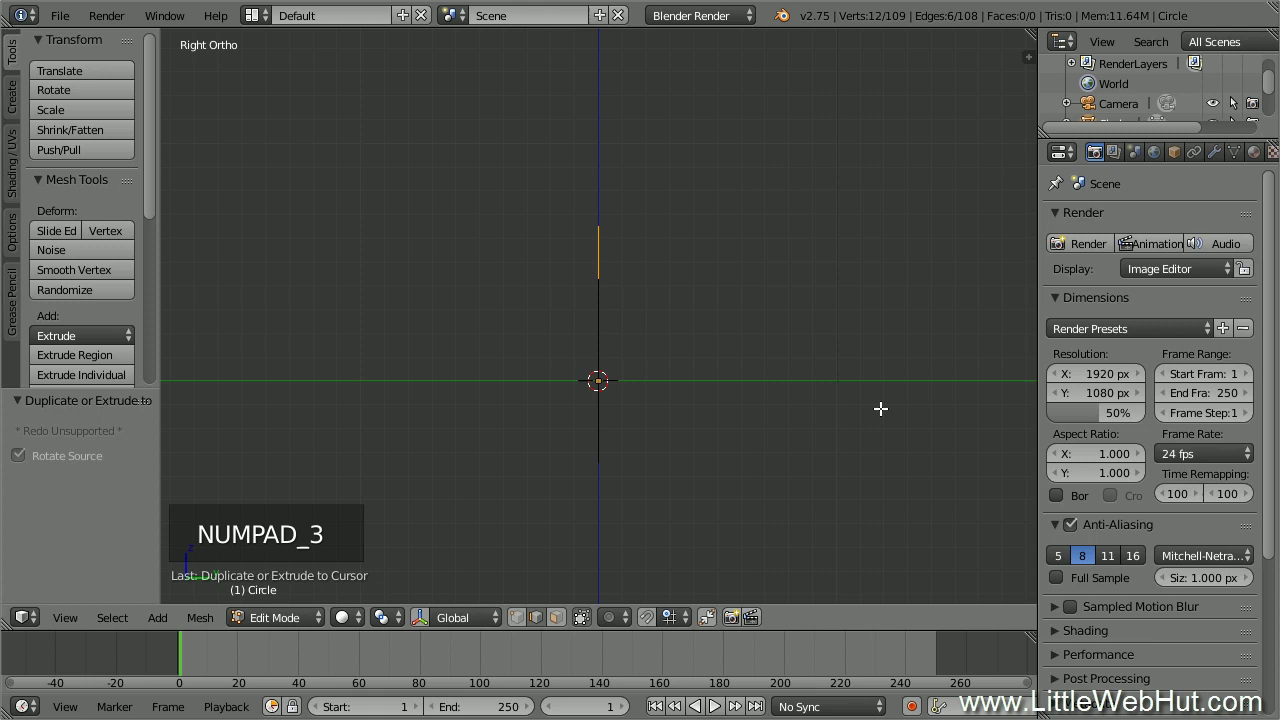
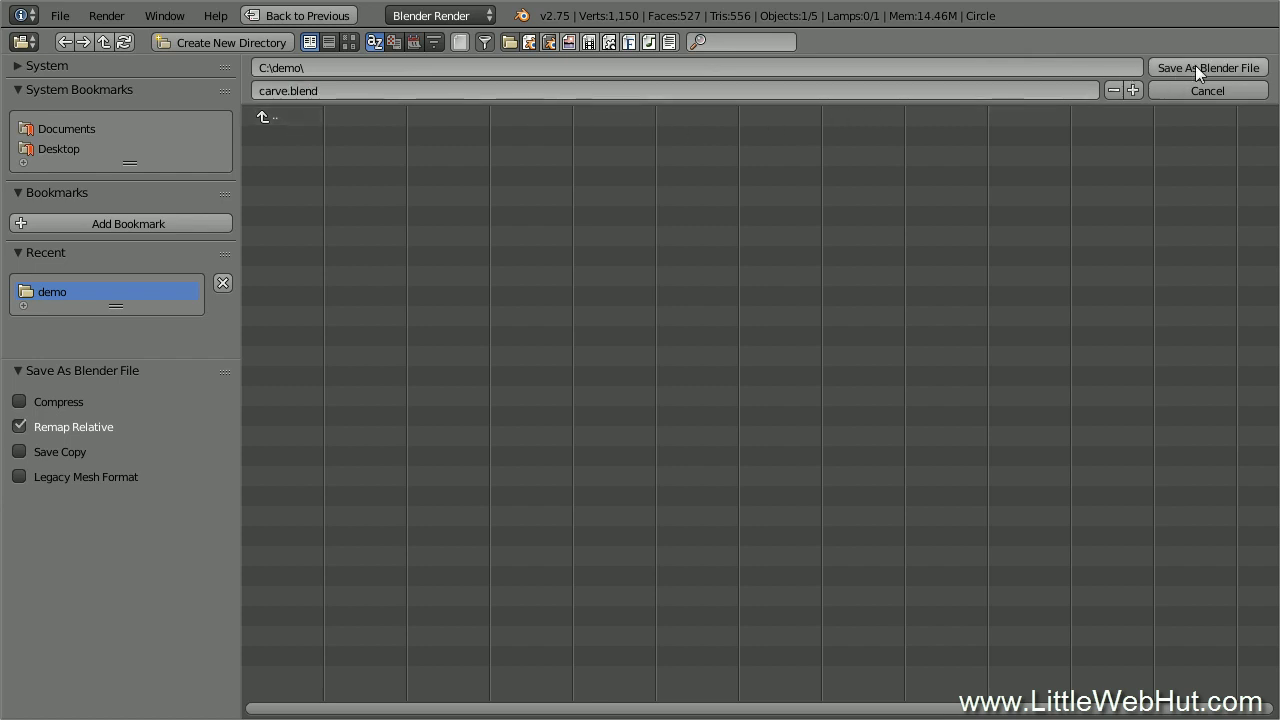
click(1204, 74)
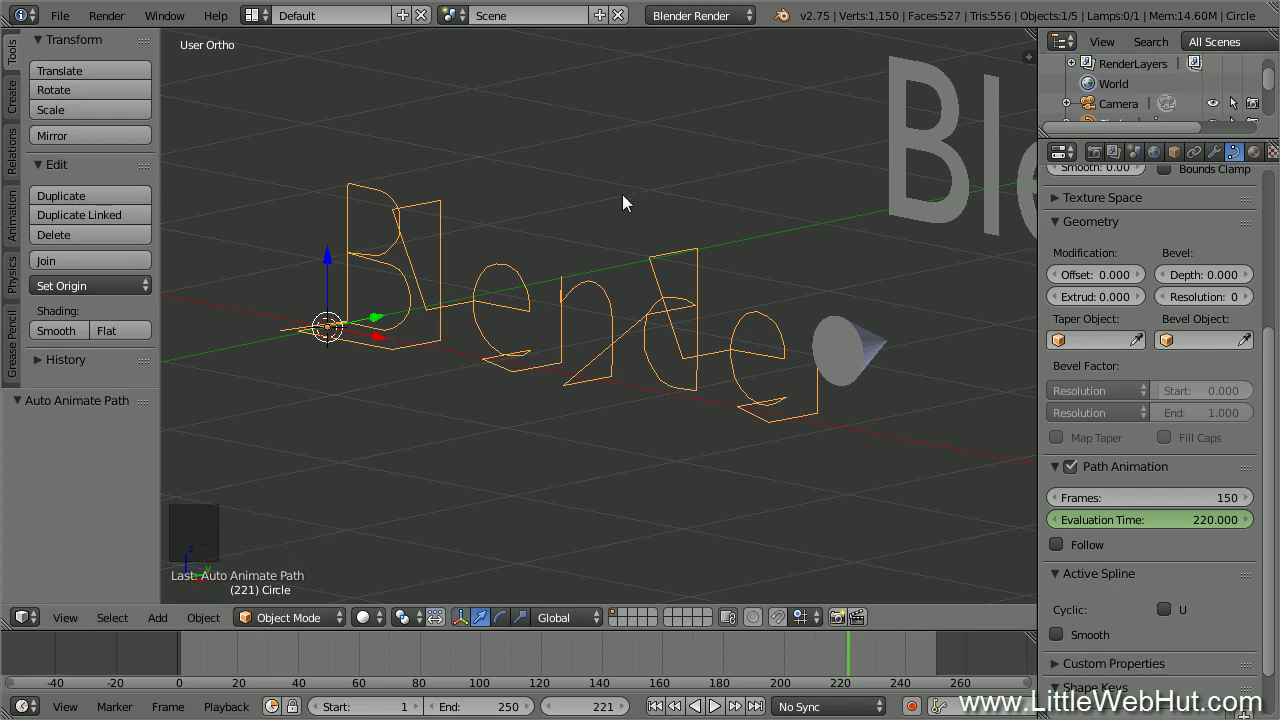
Add a plane, rotate it upright around X and scale it.
key(shift+a)
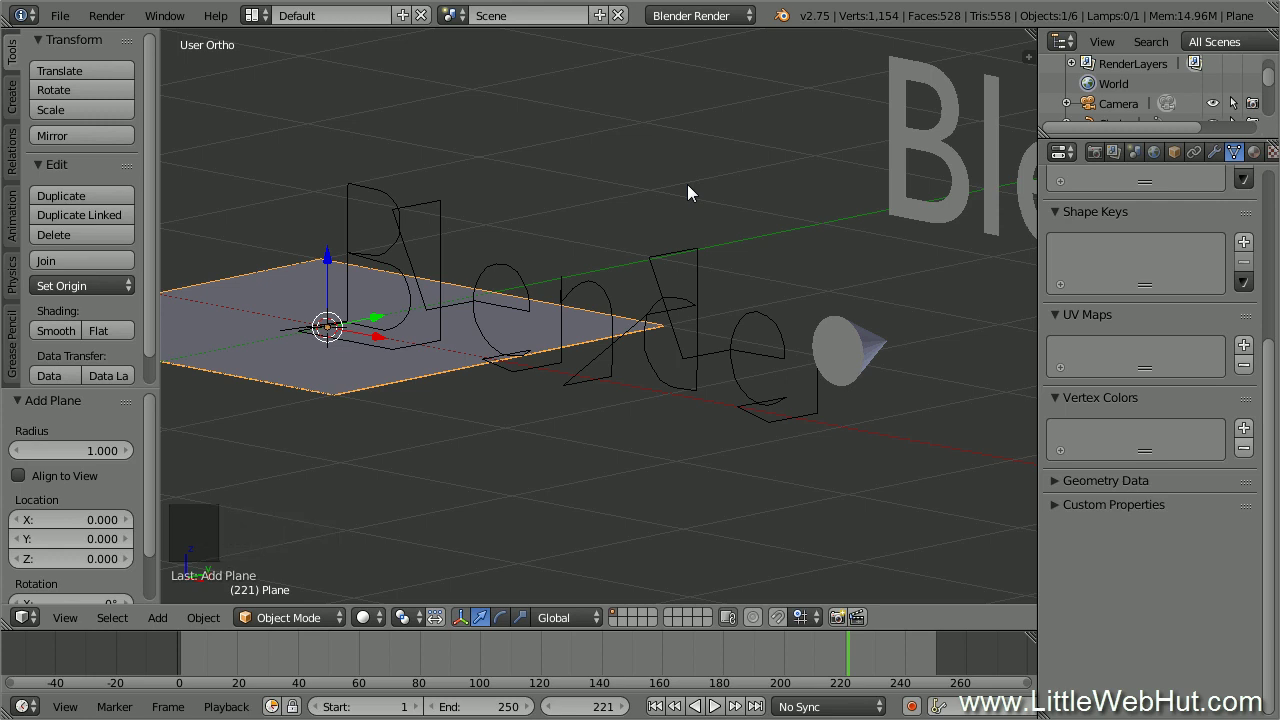
key(r)
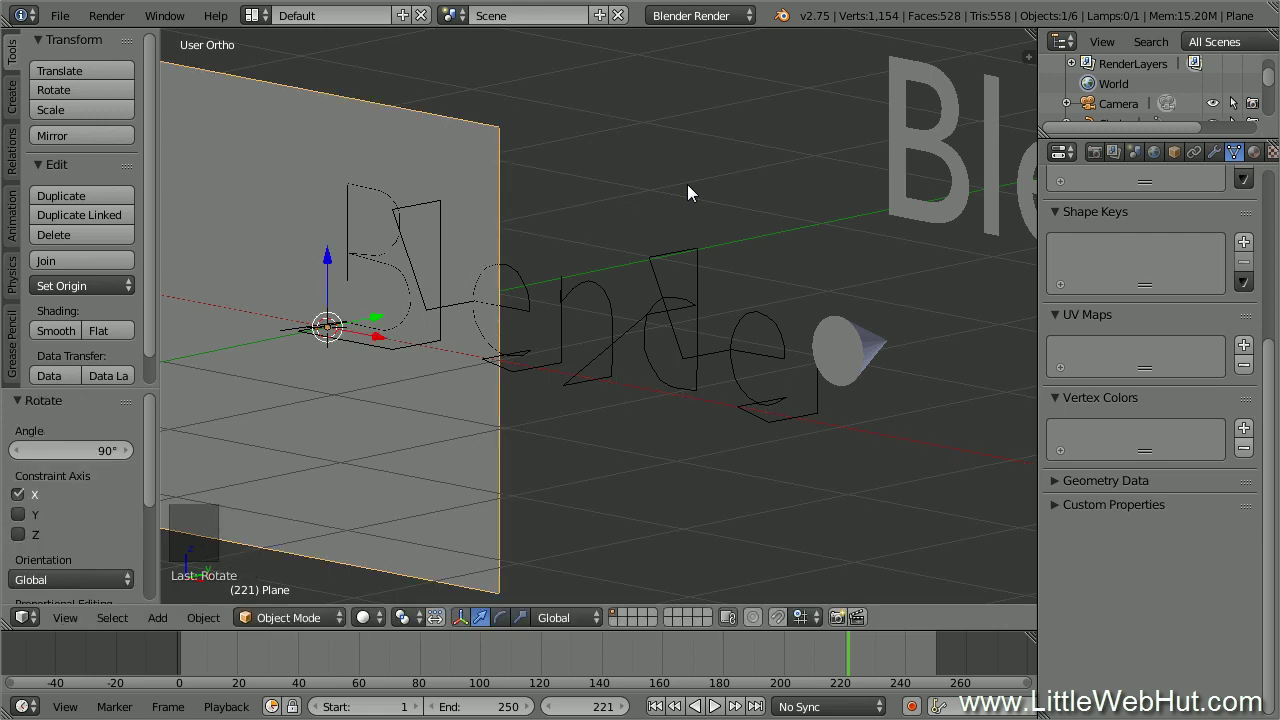
key(s)
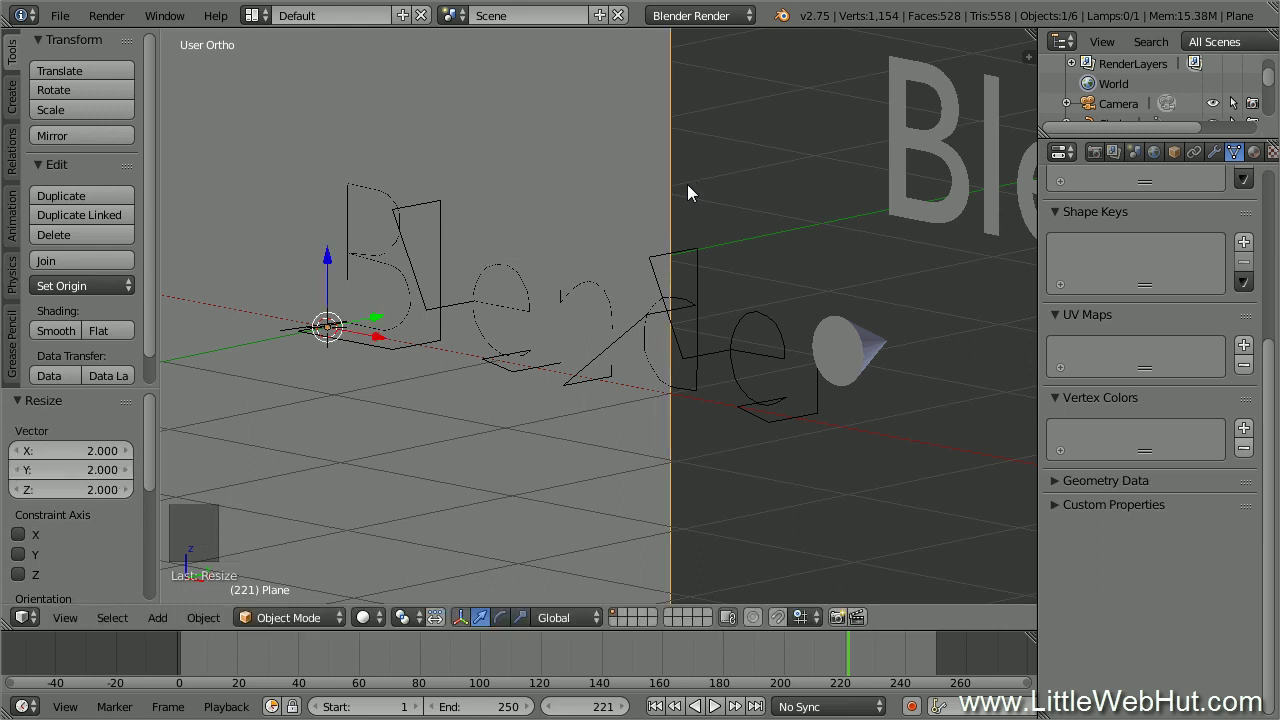
Move the lettering along Y and centre it over the plane in front view.
click(382, 320)
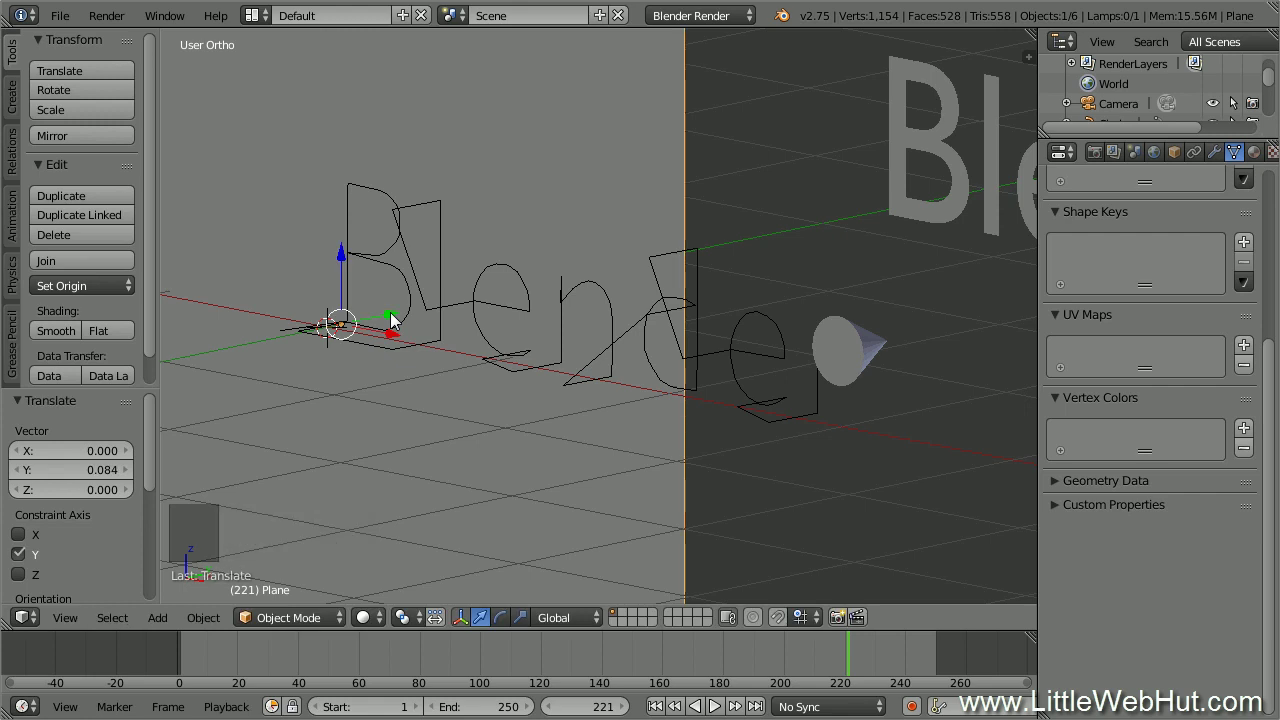
key(KP_1)
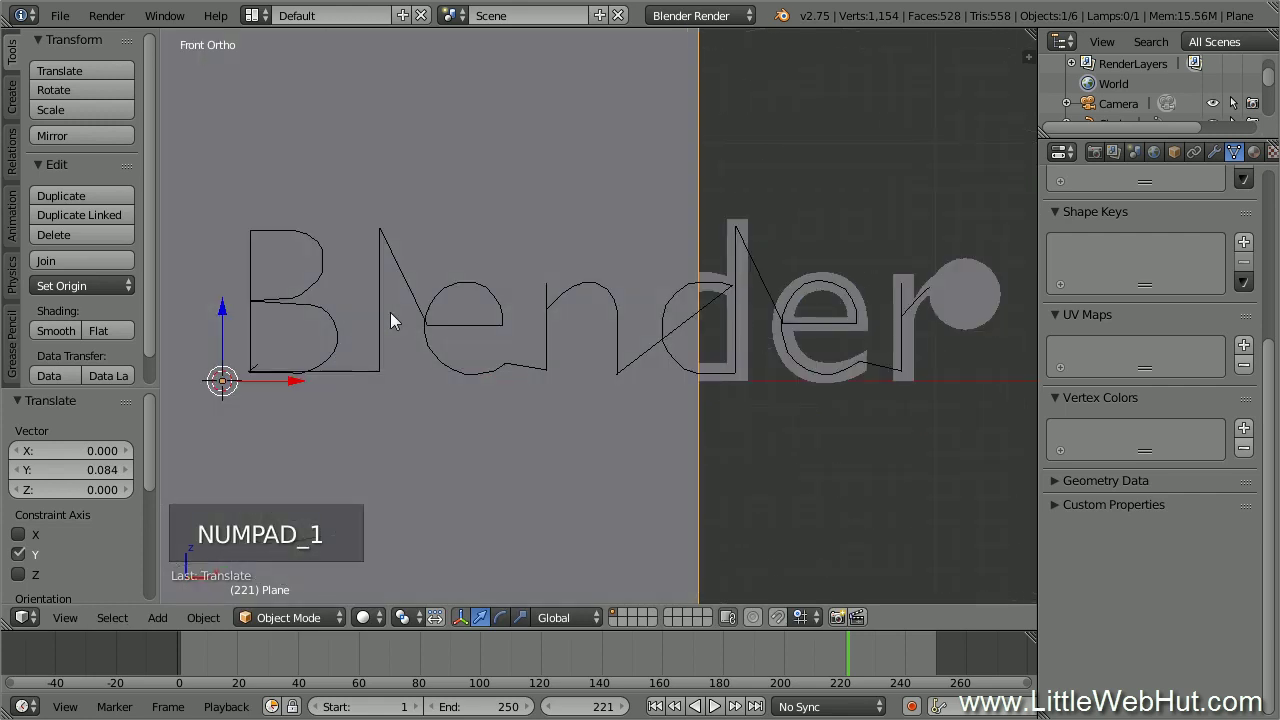
scroll(down, 3)
click(463, 359)
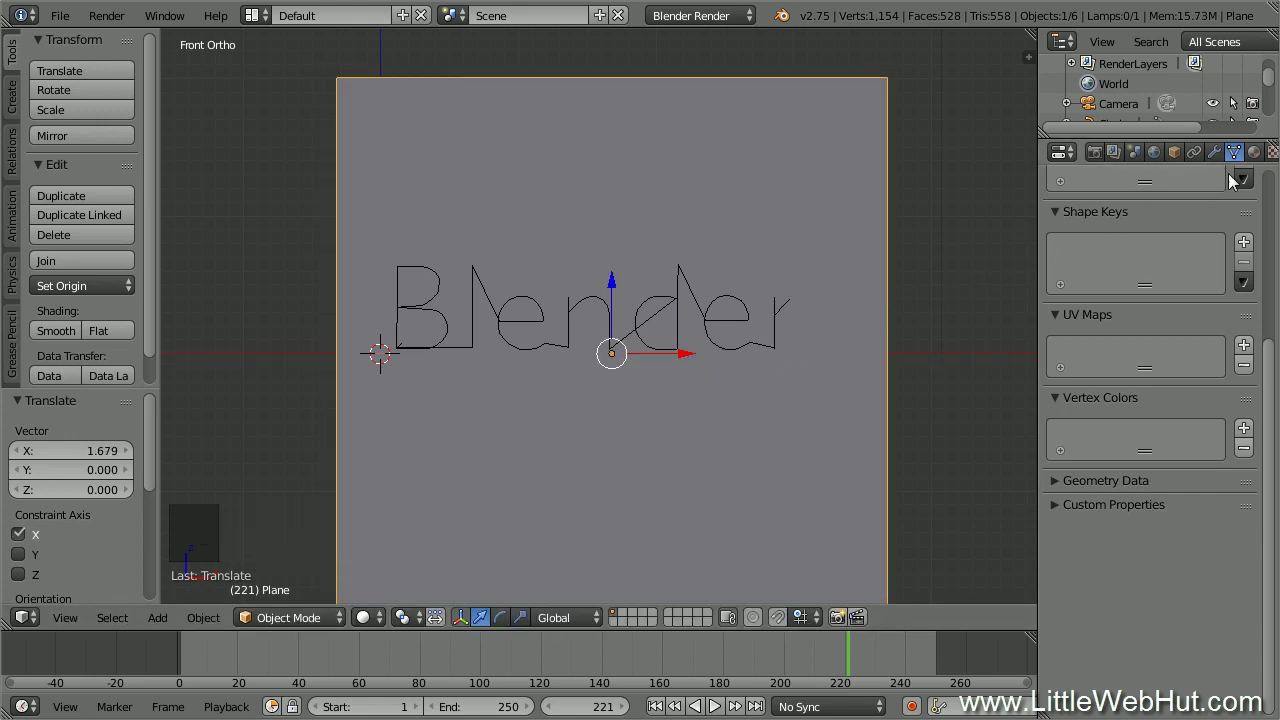
Give the plane a new node-based material with the Cycles render engine.
click(1260, 159)
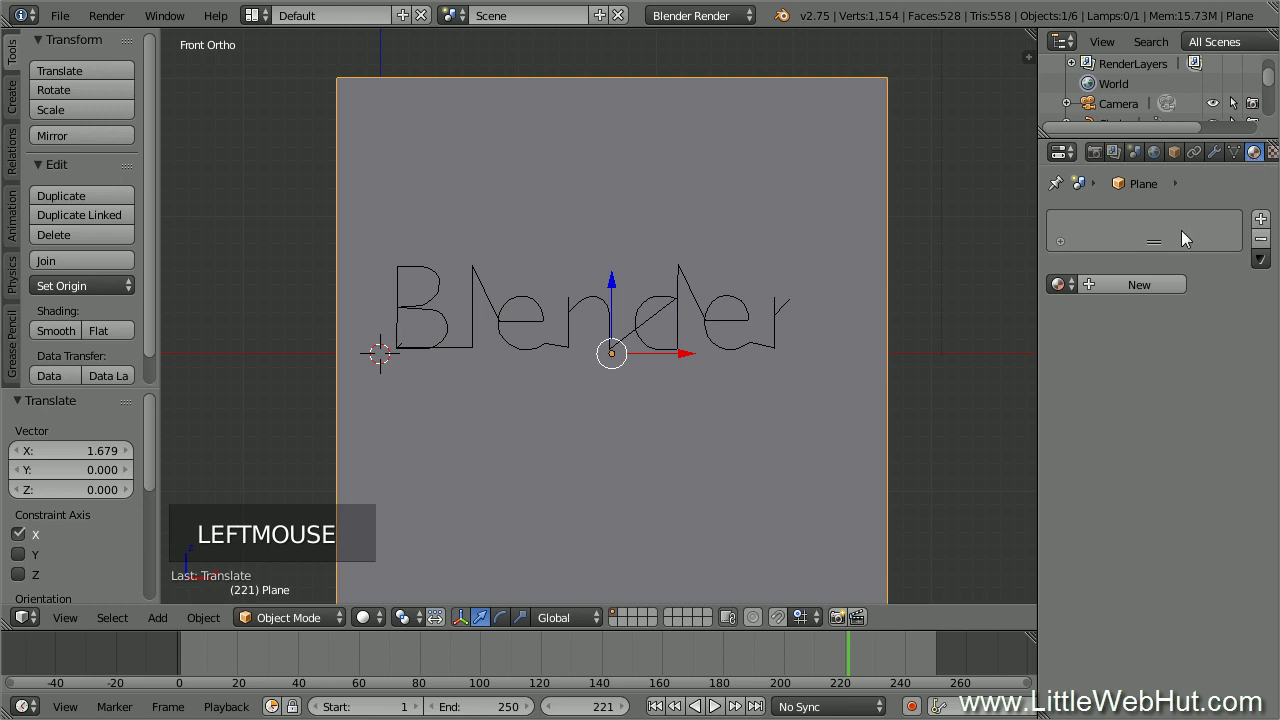
click(1131, 291)
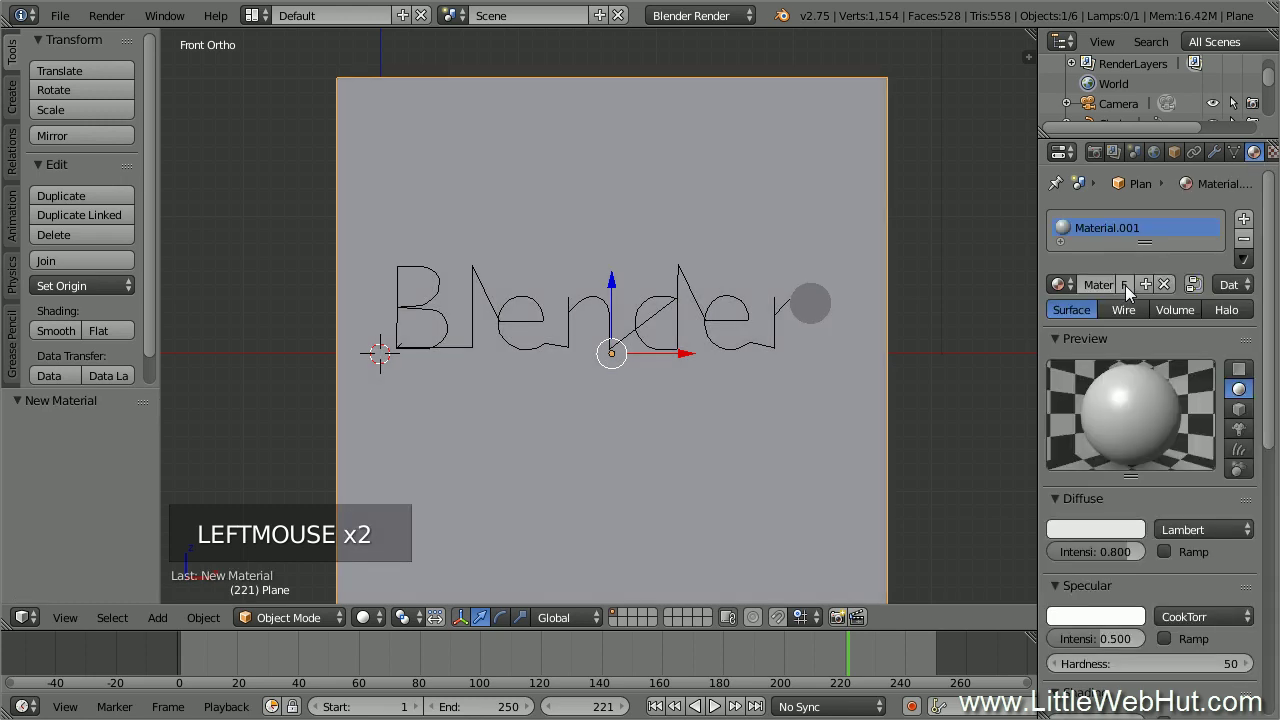
click(744, 25)
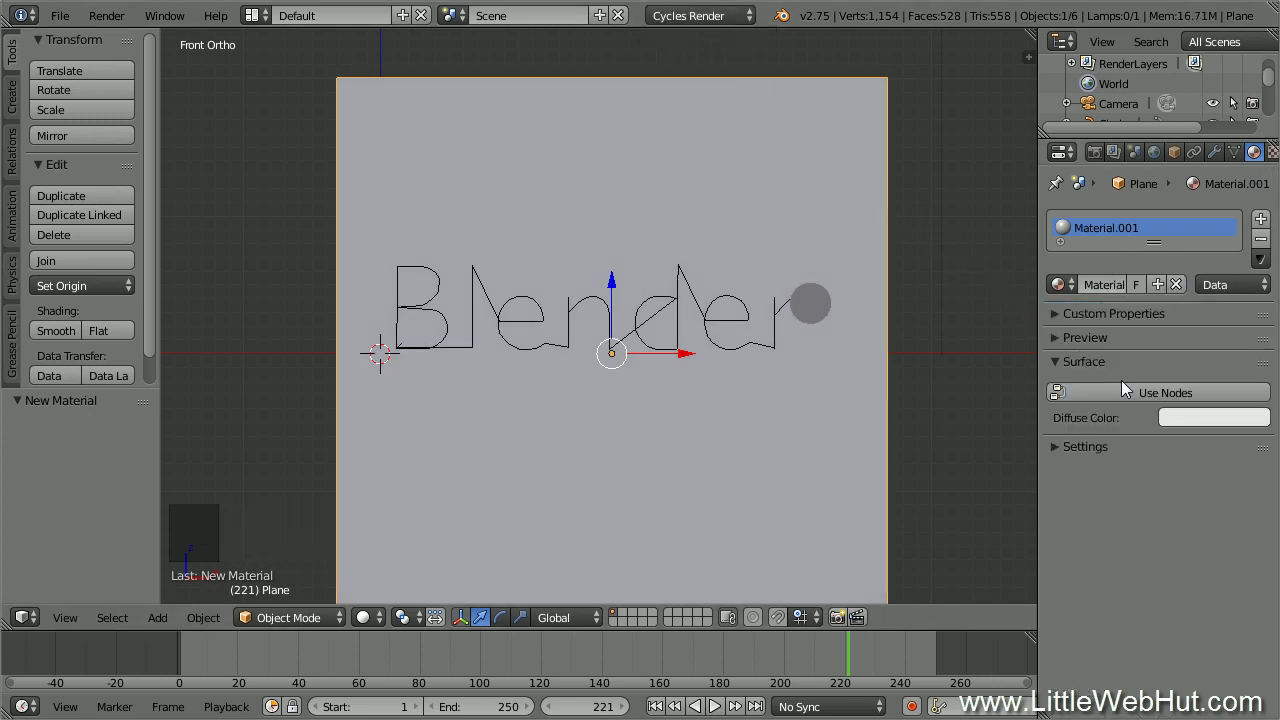
click(1140, 395)
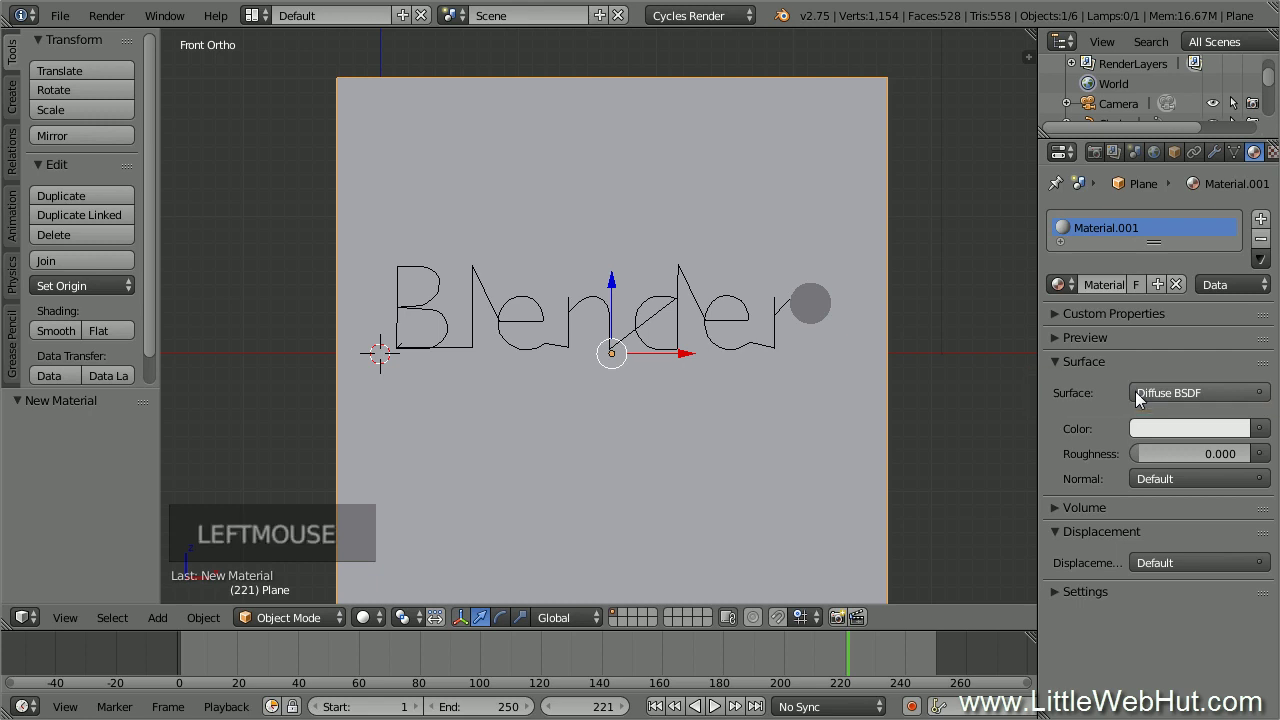
Set the material's colour to an Image Texture loading wall.JPG.
click(1268, 434)
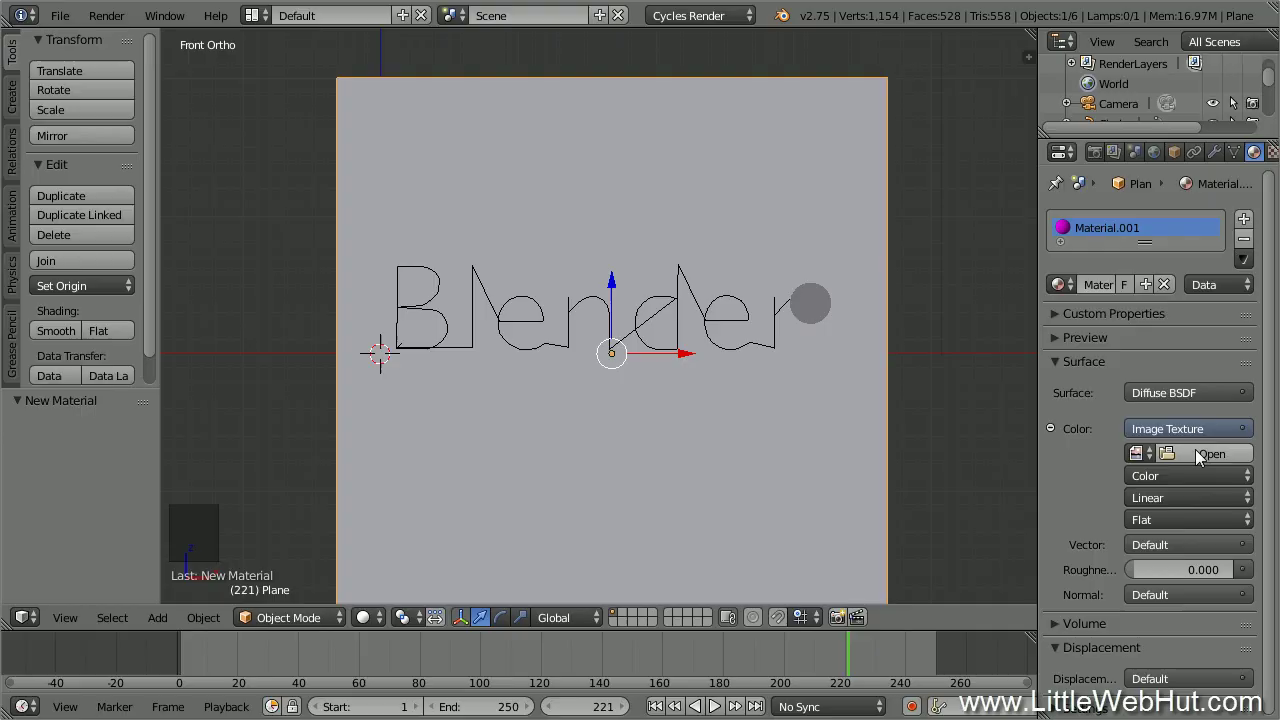
click(1203, 458)
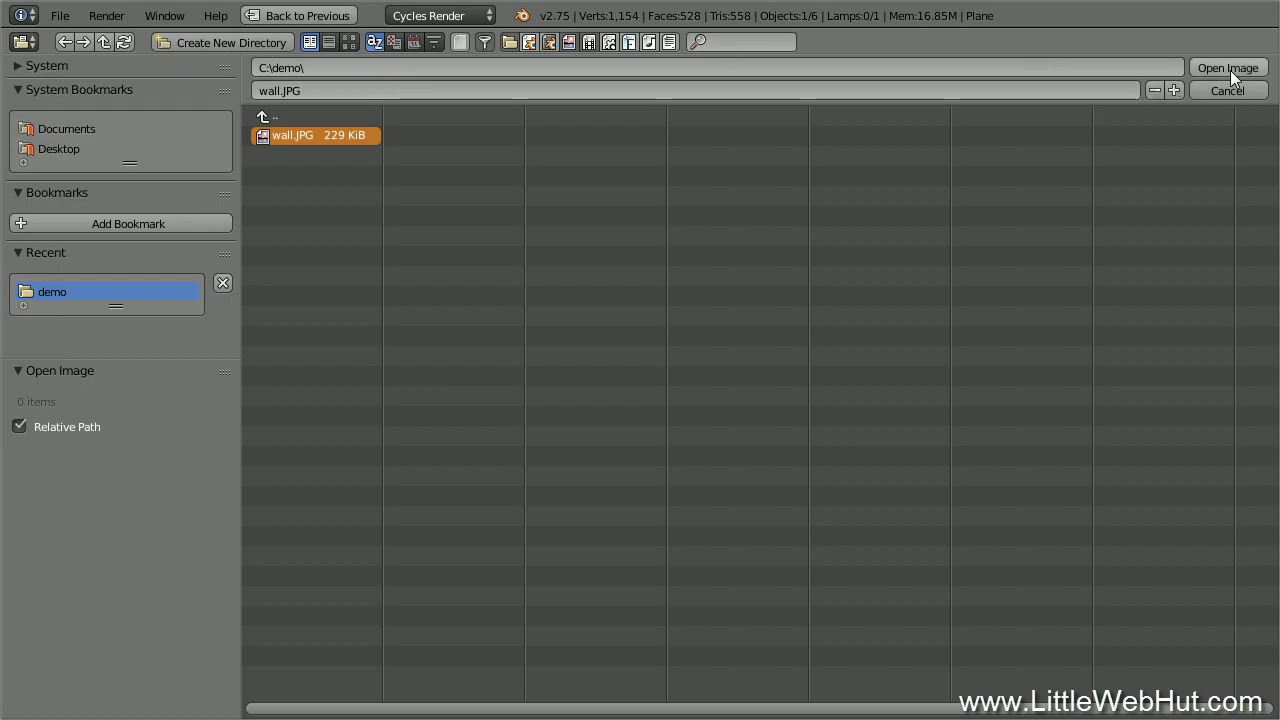
click(1238, 79)
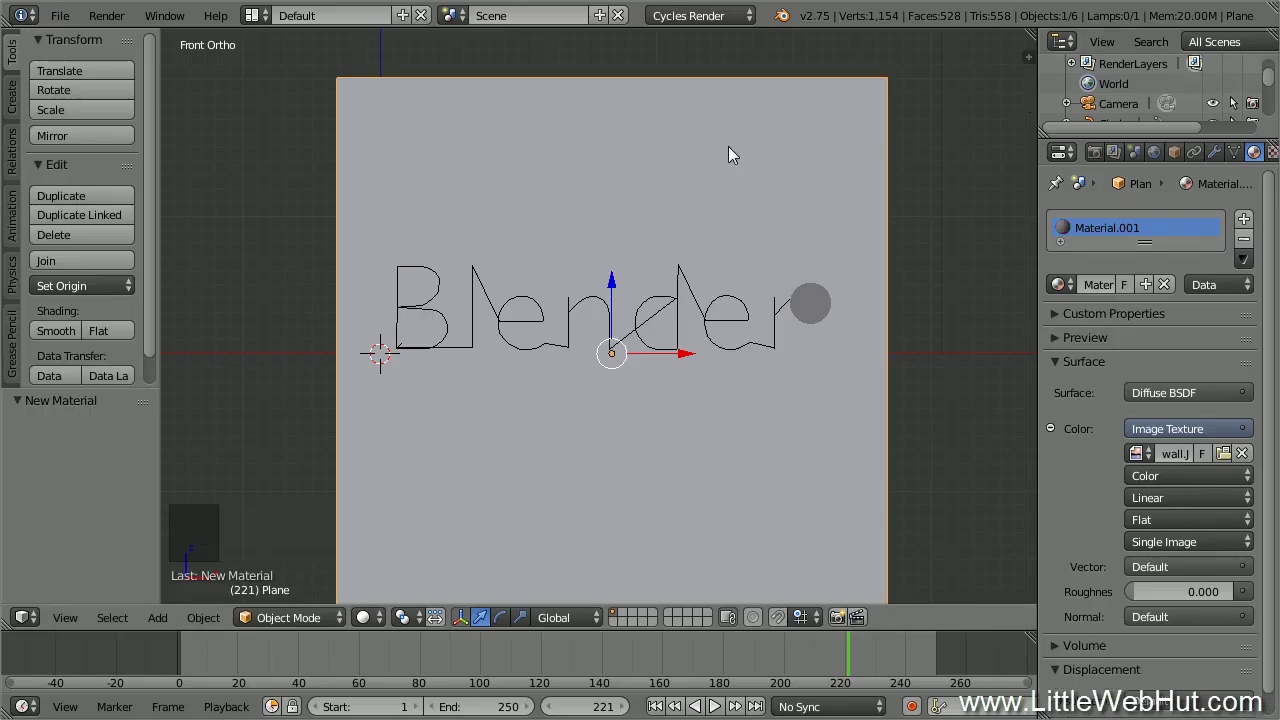
UV-map the whole plane with Project From View and show the wall texture in the viewport.
key(Tab)
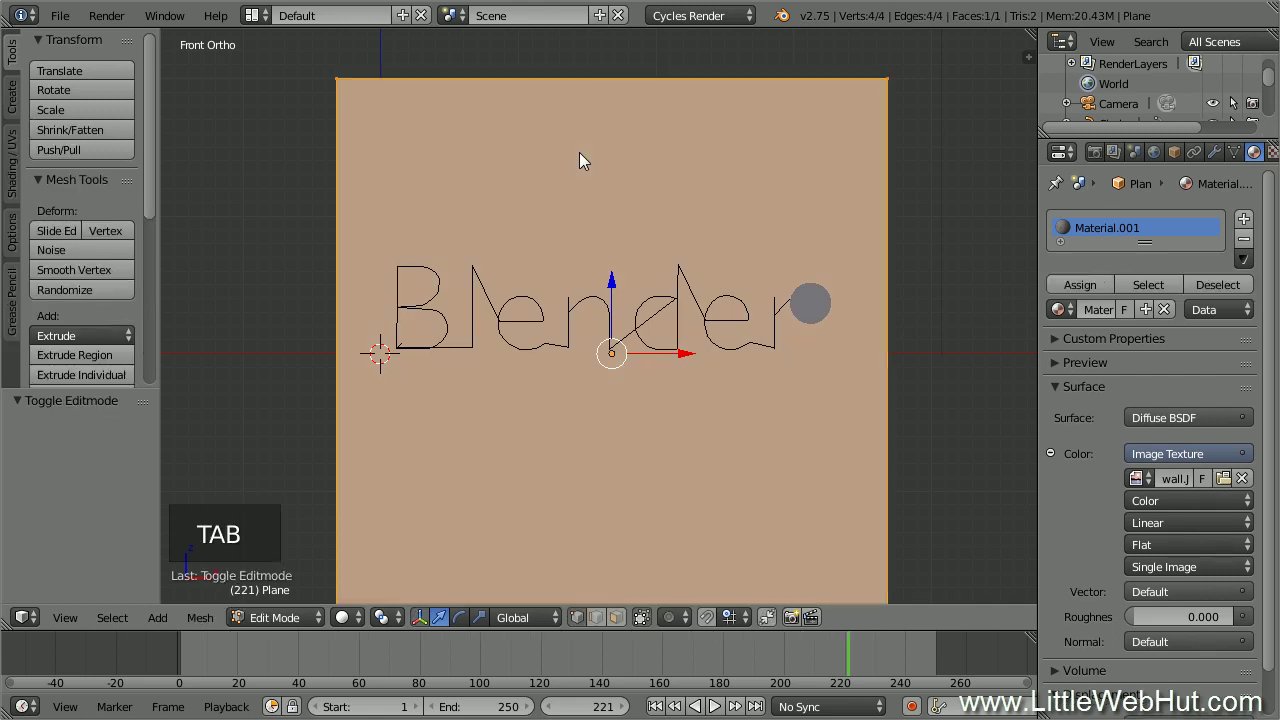
key(a)
key(a)
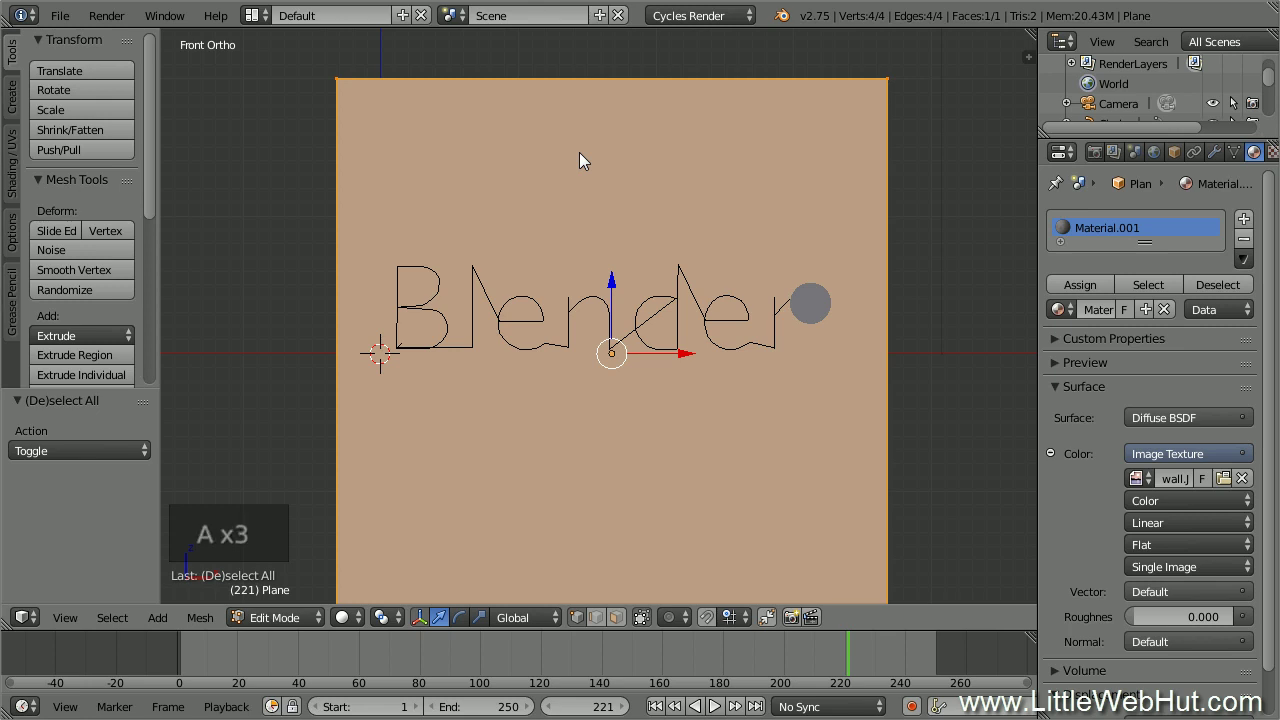
key(u)
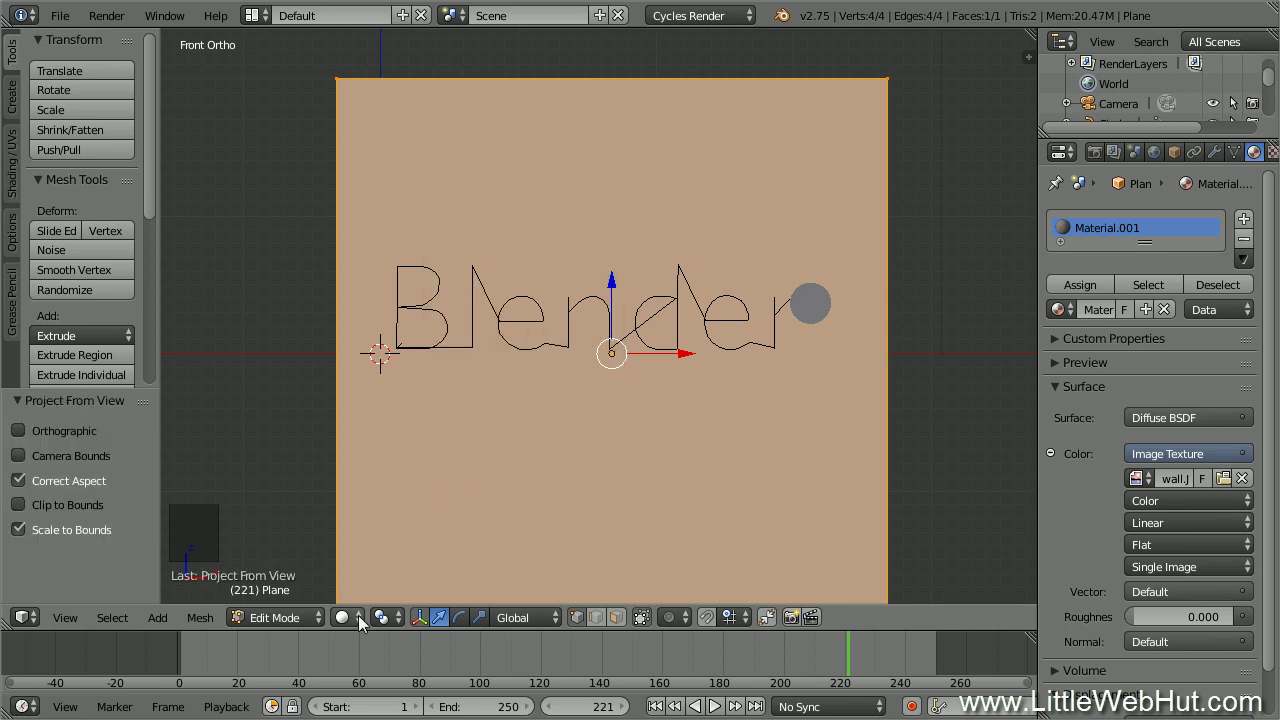
click(365, 624)
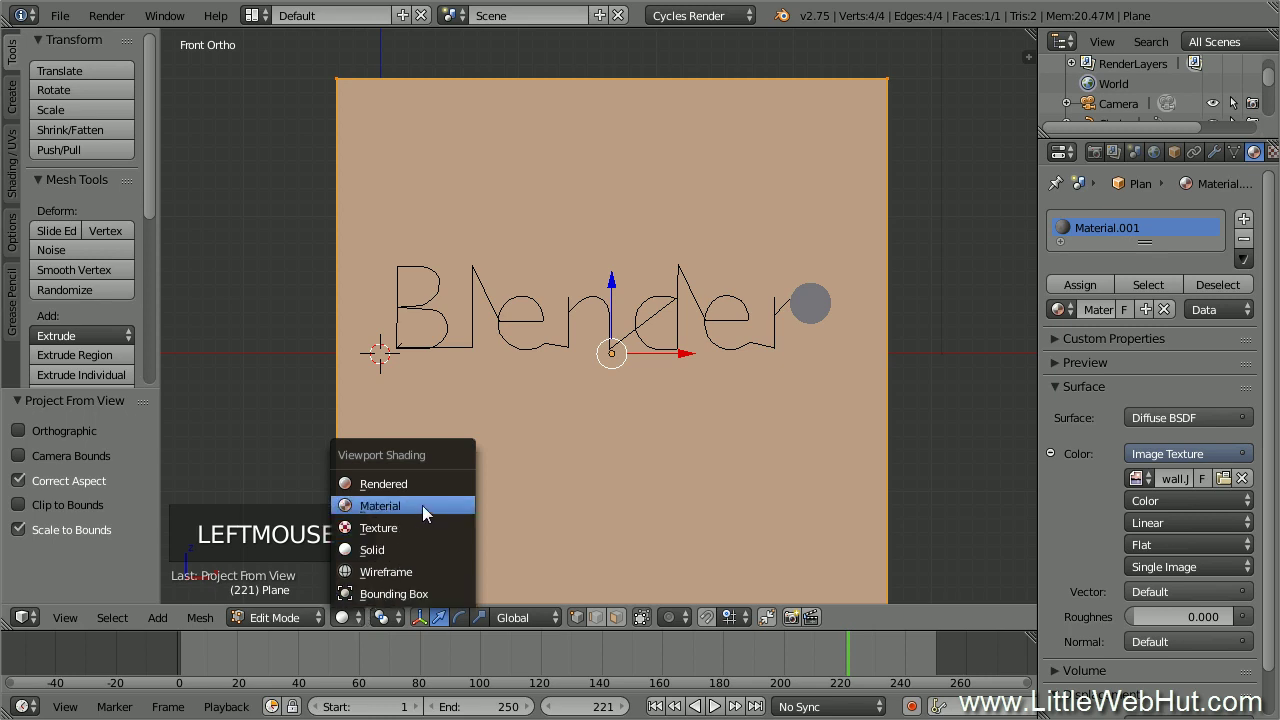
click(430, 514)
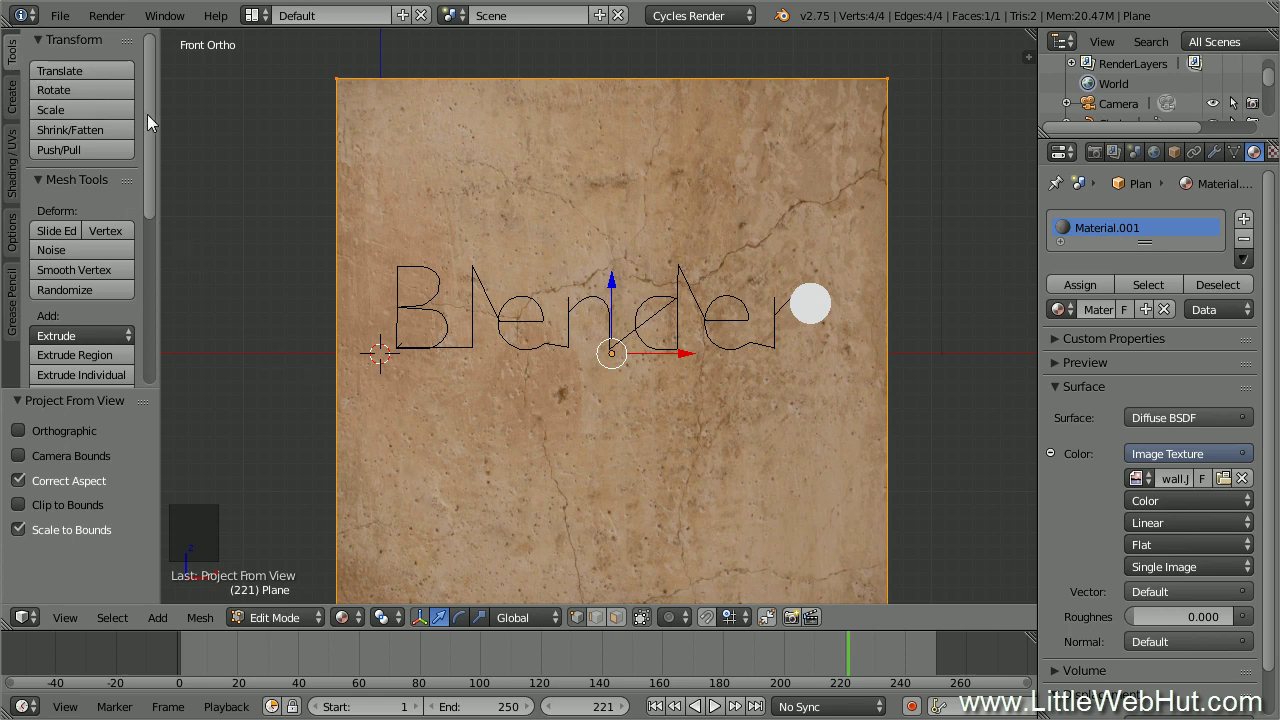
Subdivide the textured plane from the Tool Shelf.
click(154, 124)
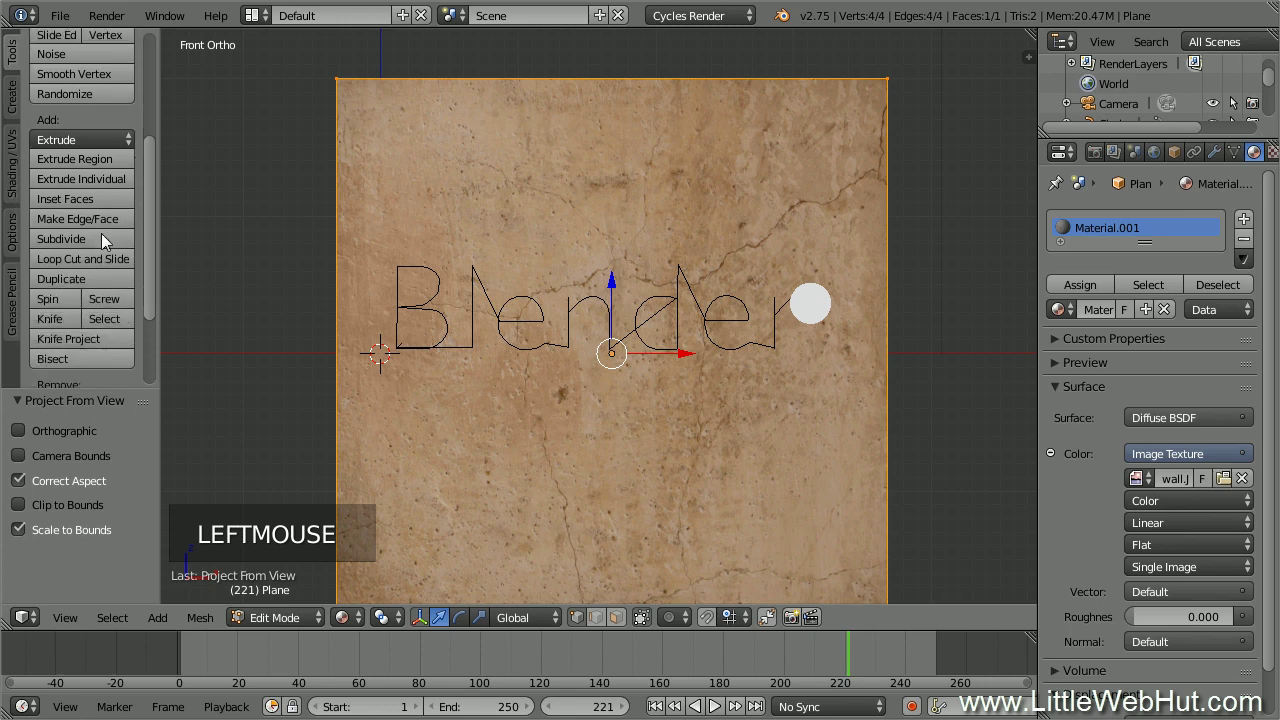
click(107, 241)
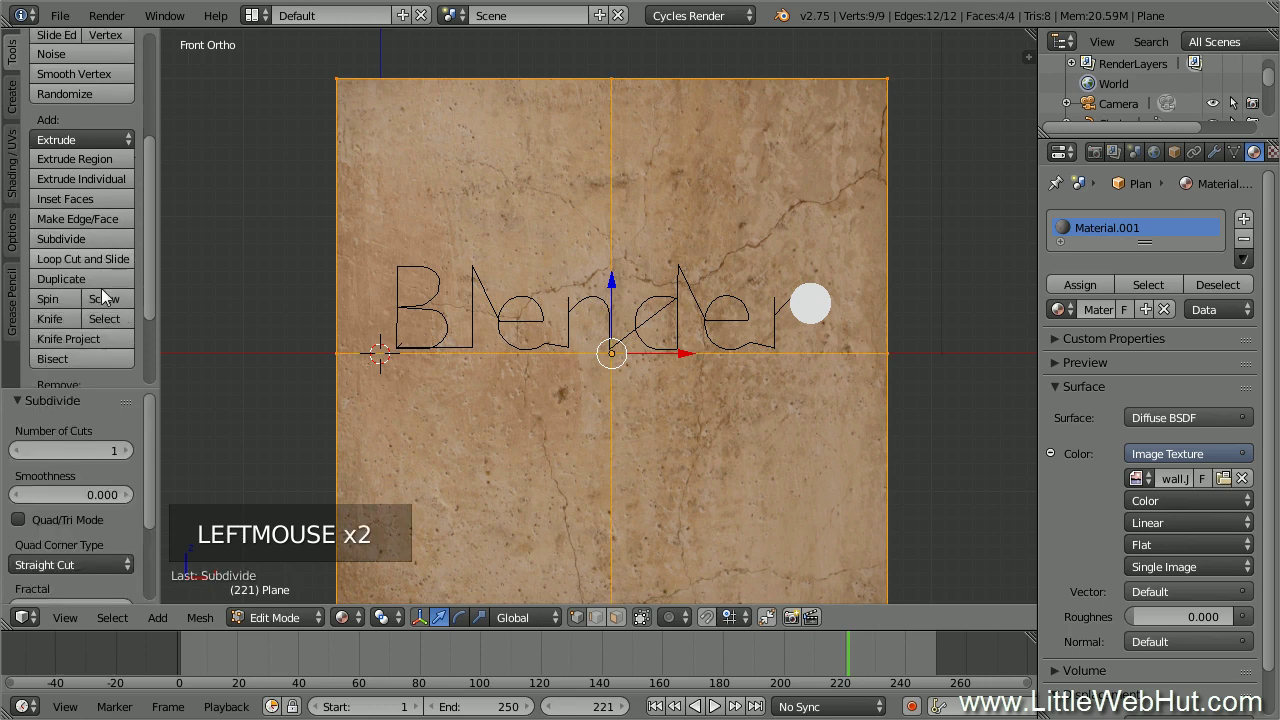
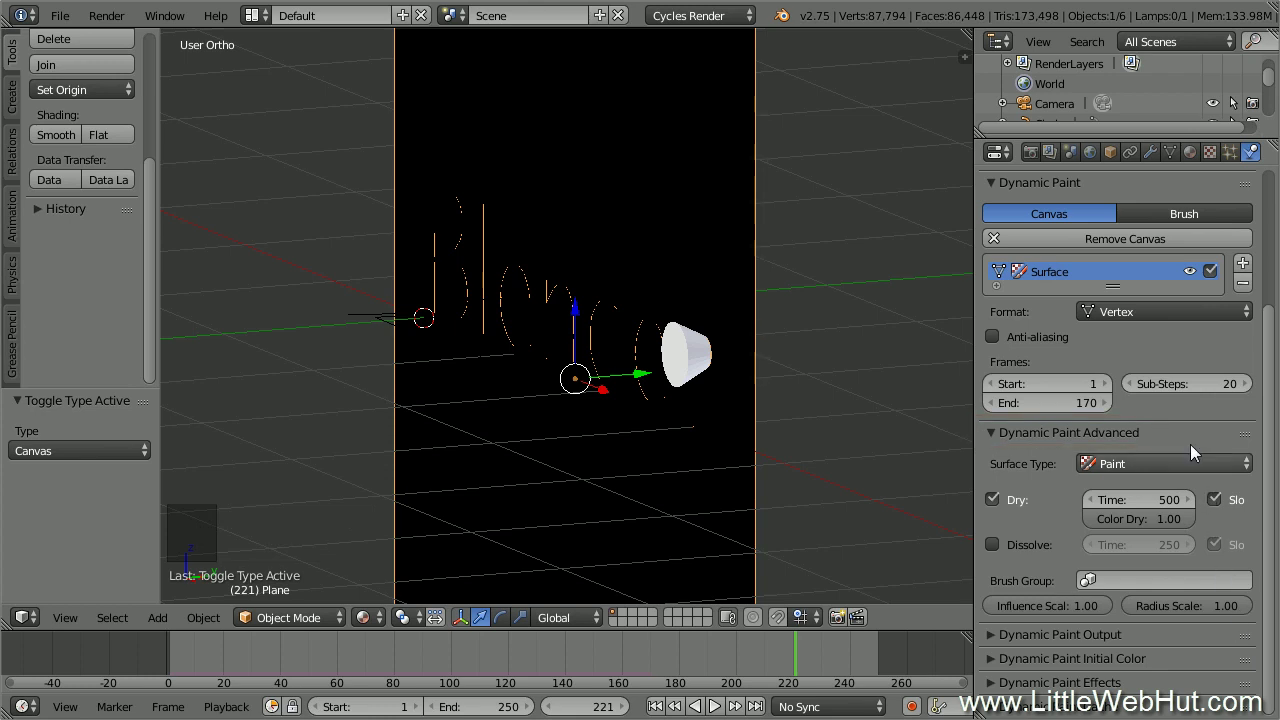
Set the canvas surface type to Displace with factor 2.00 and view the lettering from the front.
click(1213, 468)
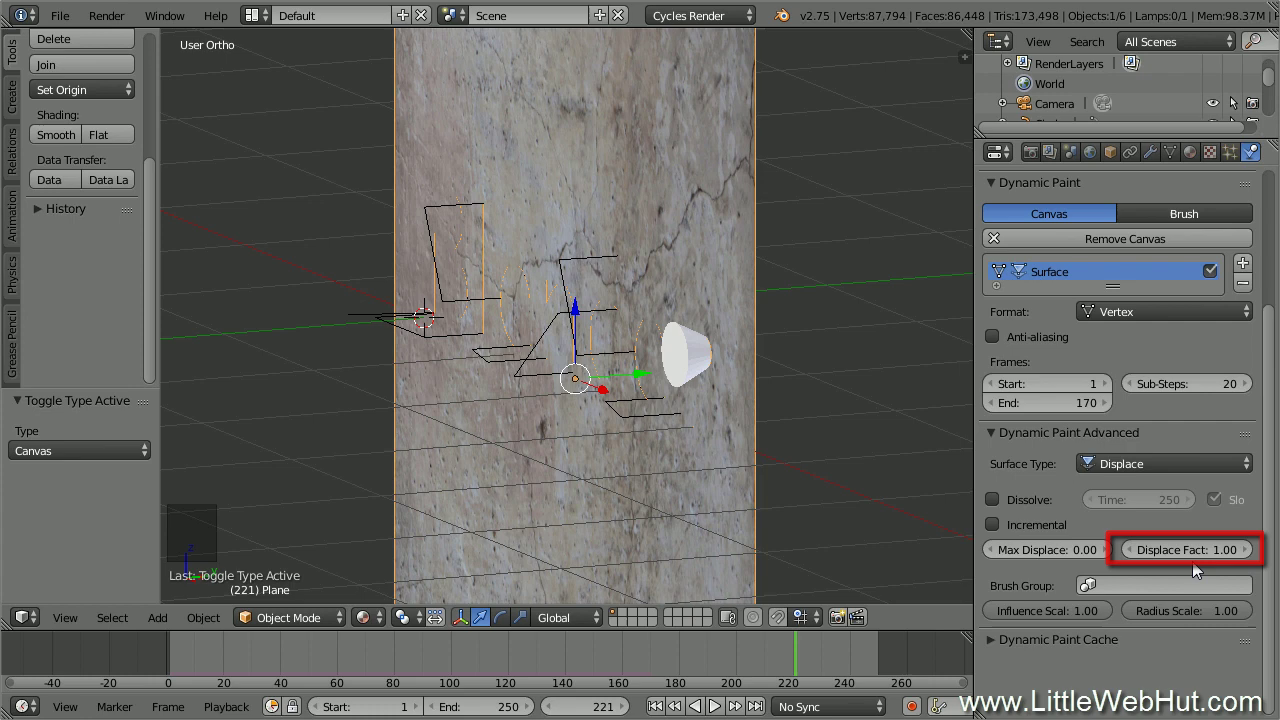
click(1198, 550)
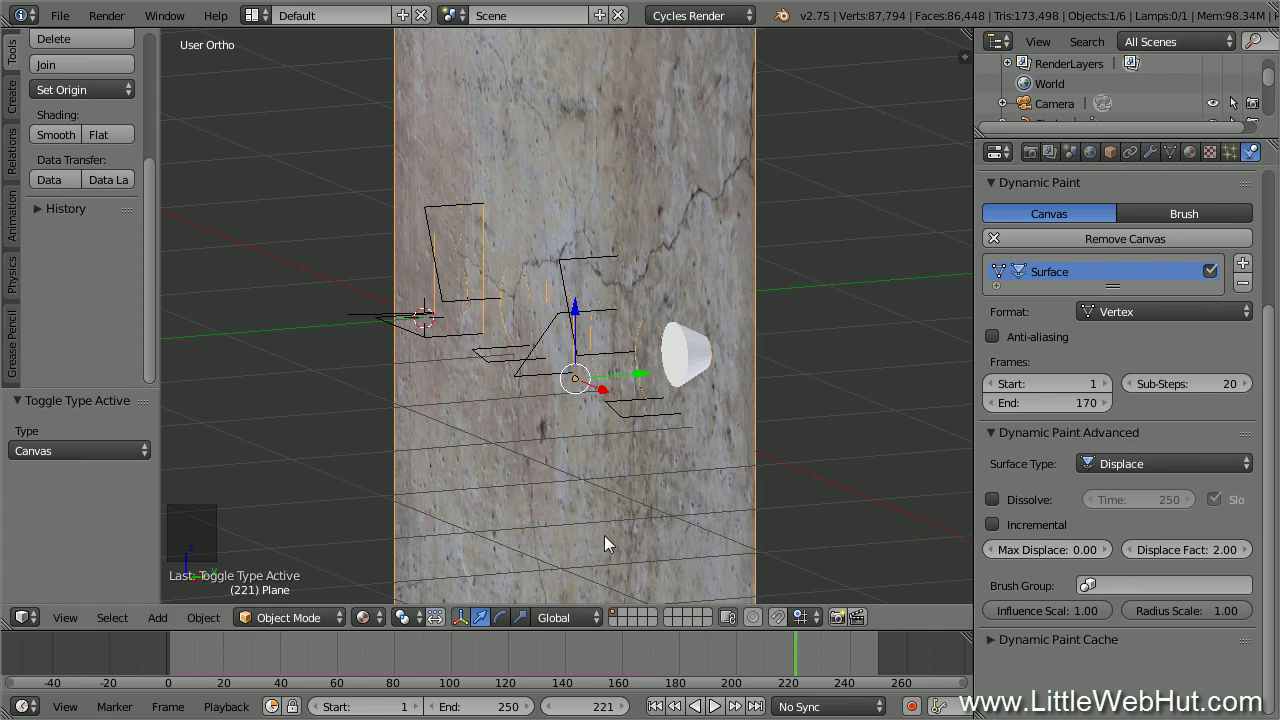
click(371, 633)
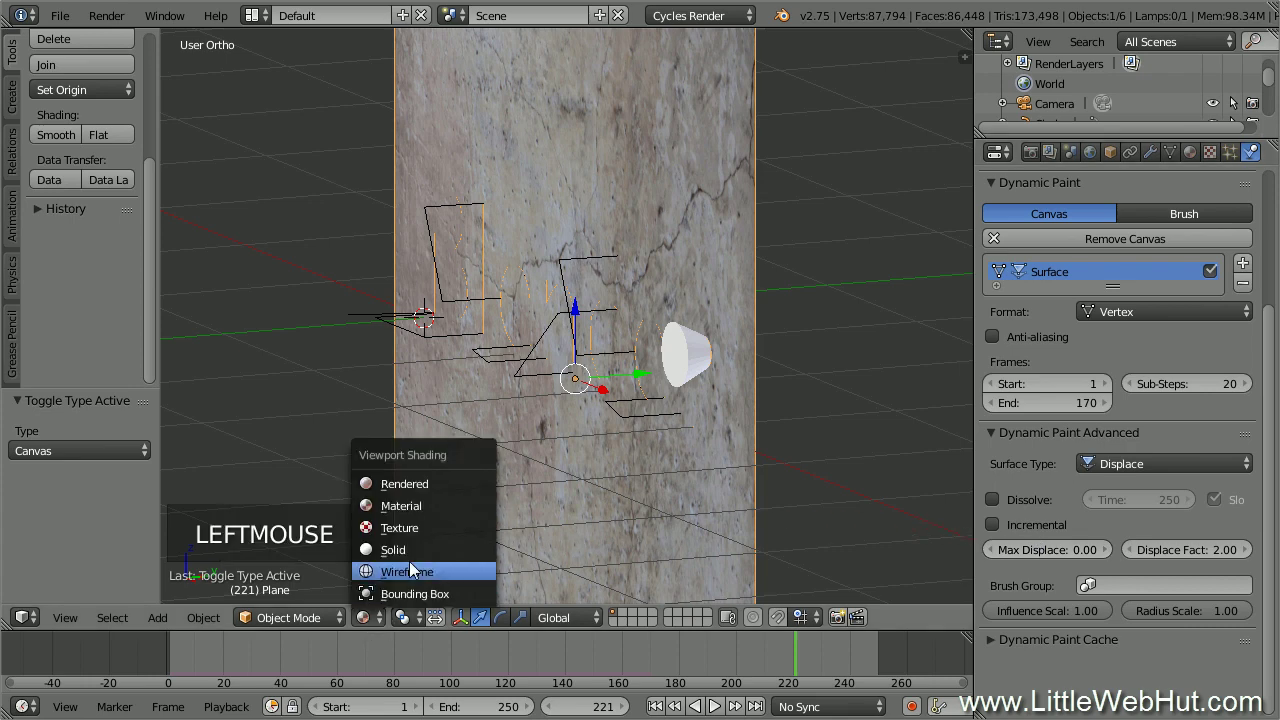
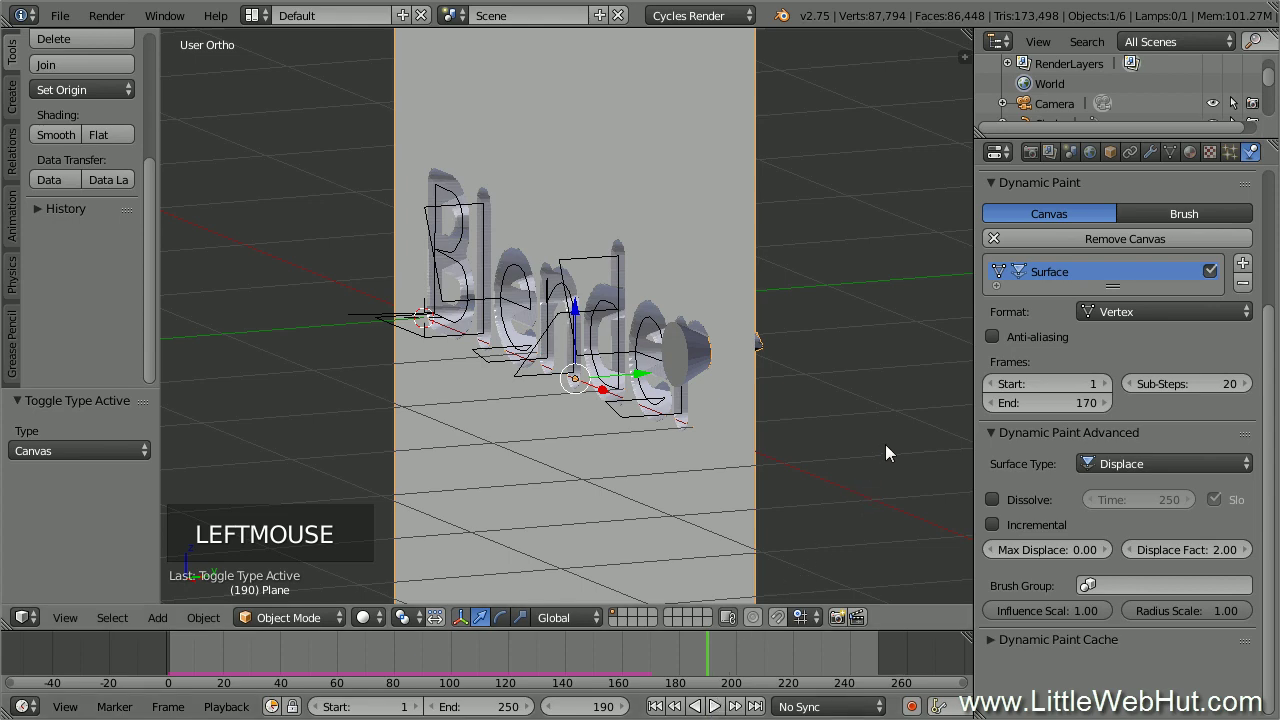
middle_click(893, 453)
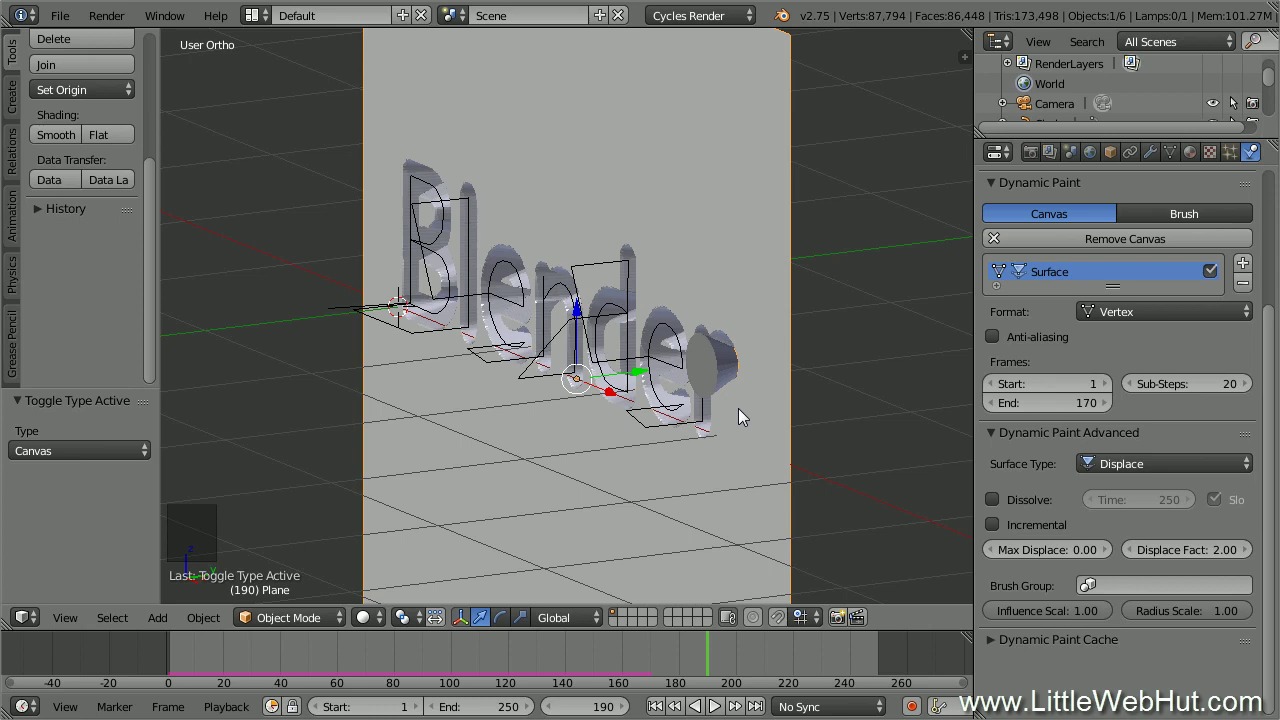
key(KP_1)
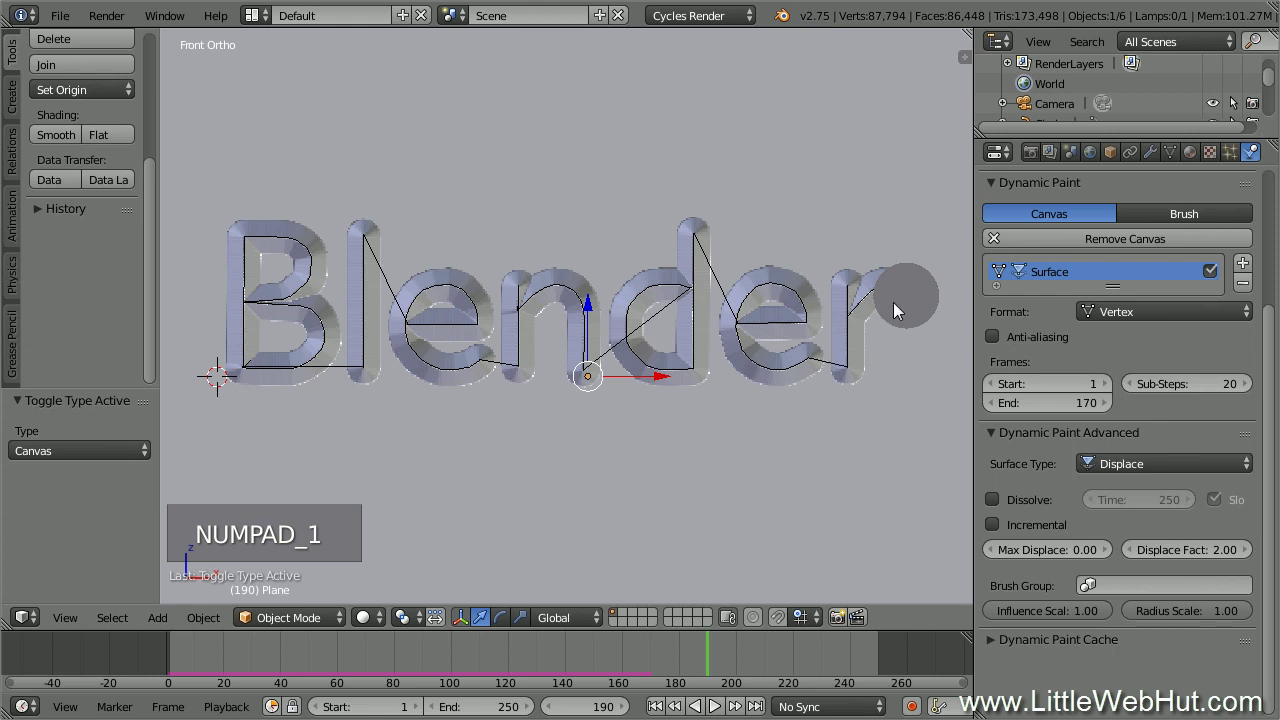
Give the selected cone's particle system emission Start 20 and End 170.
right_click(910, 301)
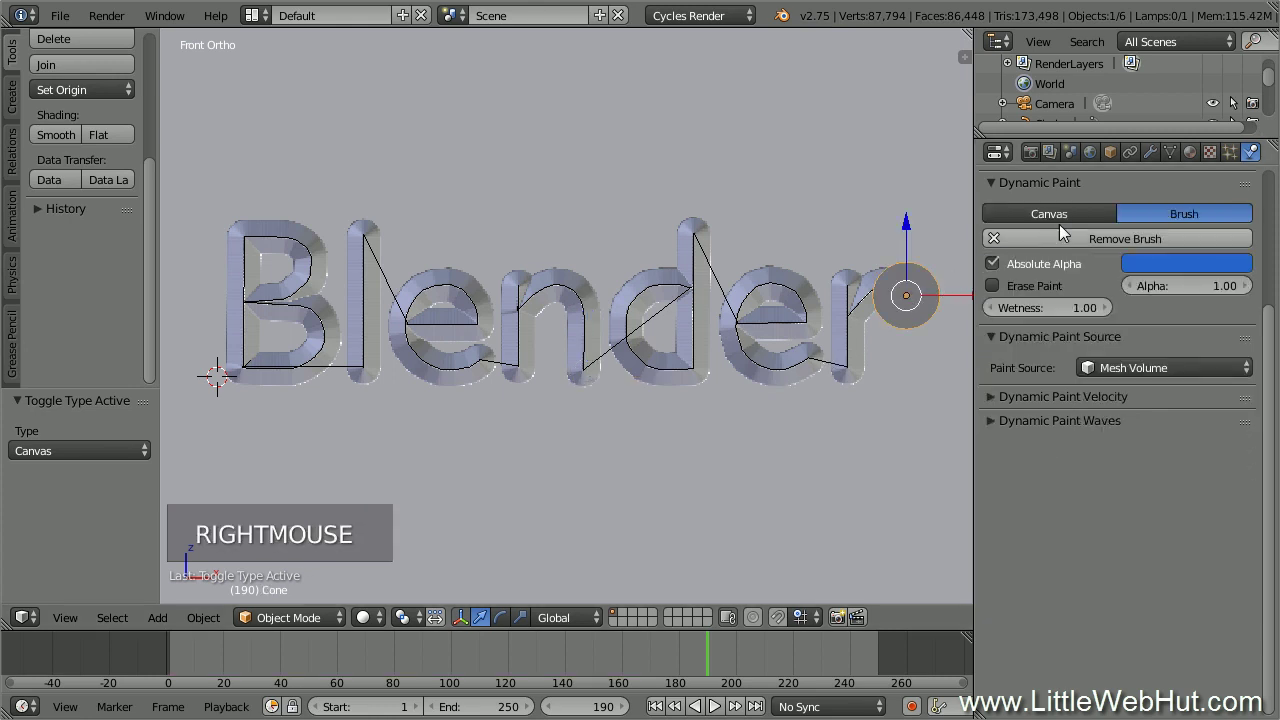
click(1234, 161)
click(1170, 287)
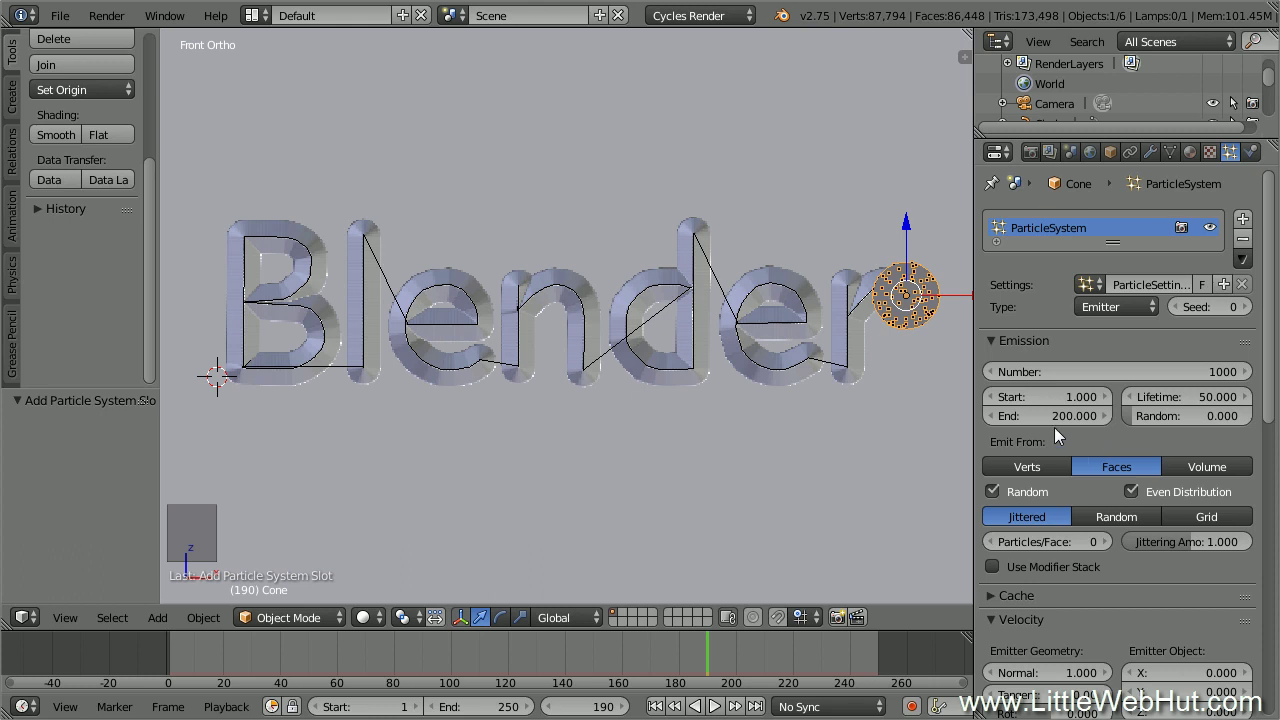
click(1048, 399)
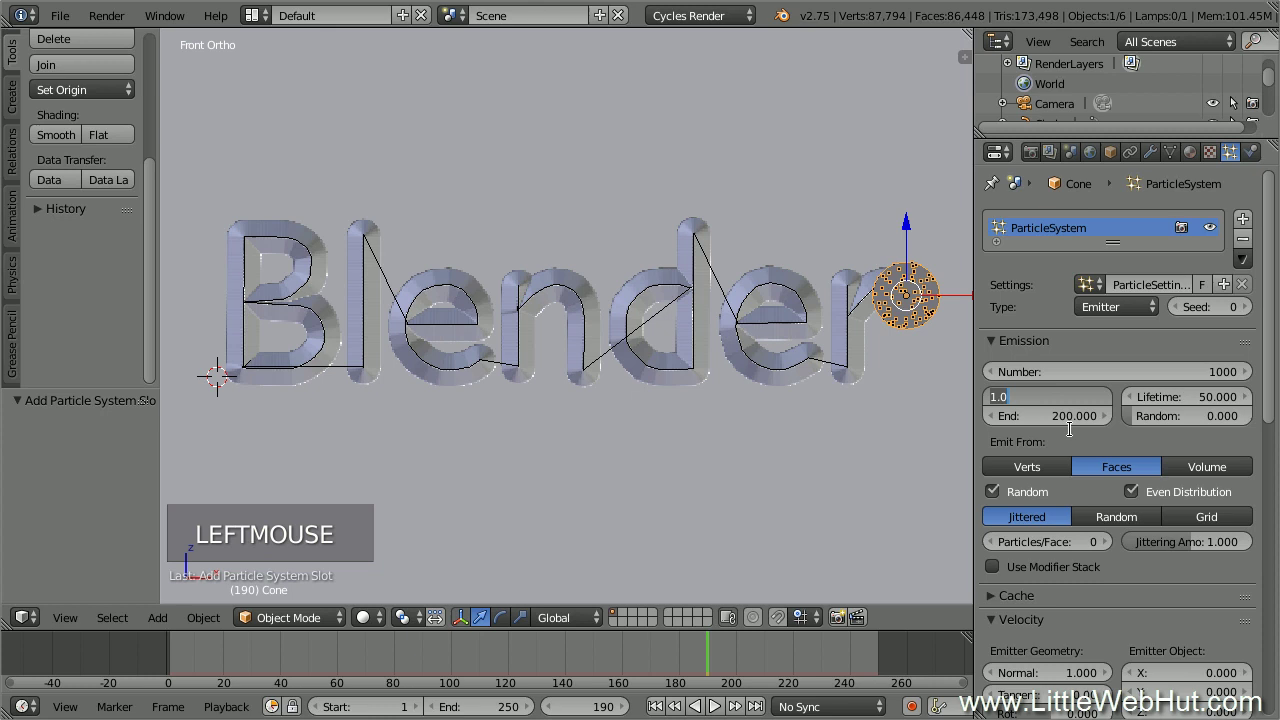
click(1072, 424)
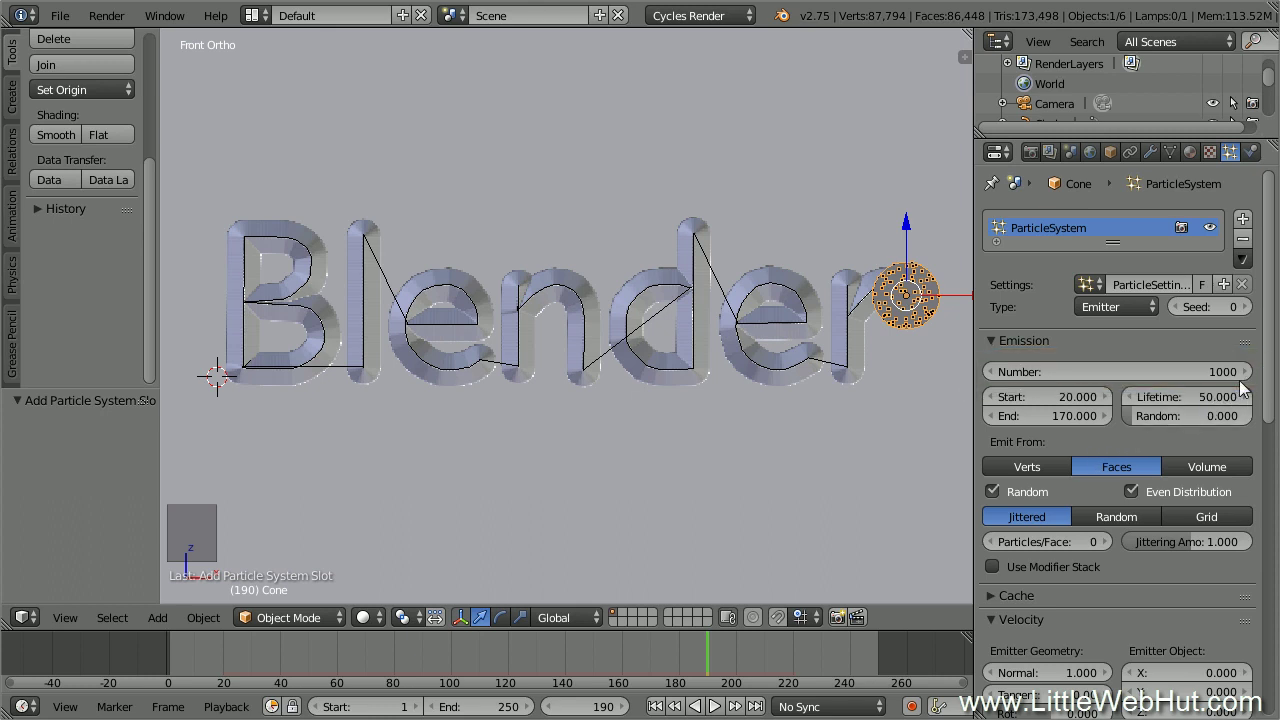
Set the emission Number to 7000 and particle Lifetime to 1000 frames.
click(1165, 376)
key(KP_0)
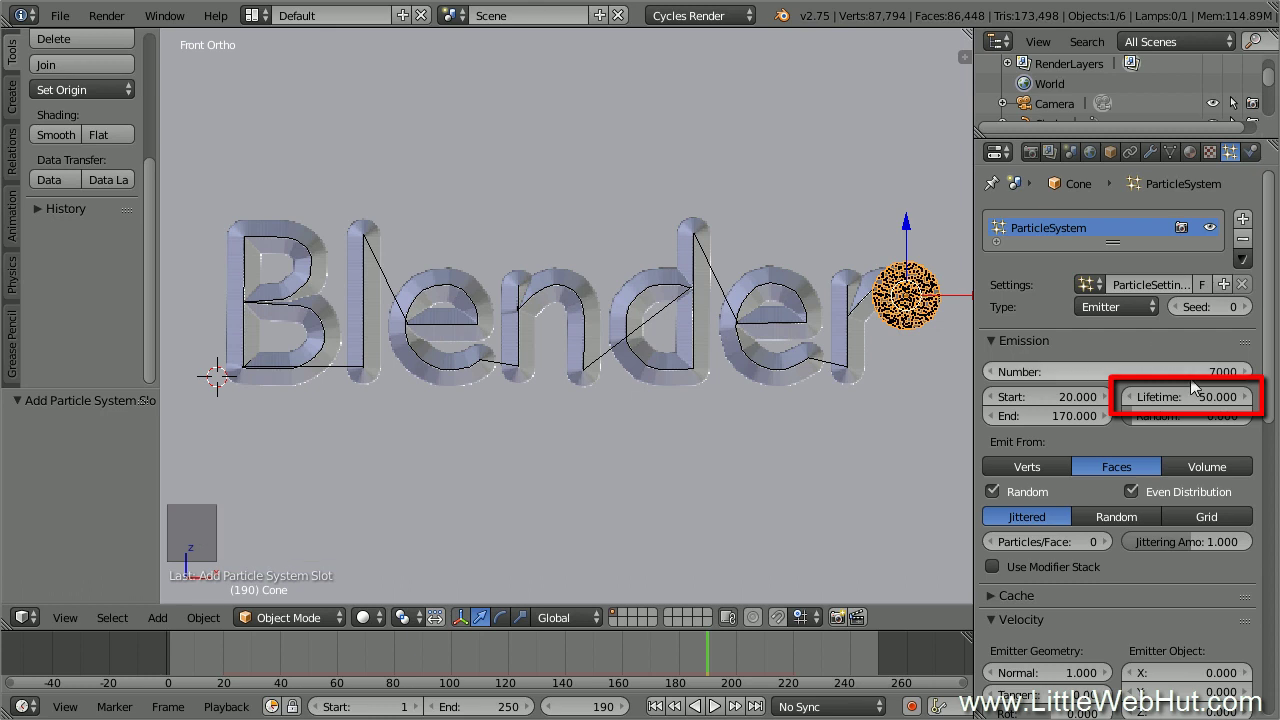
click(1213, 401)
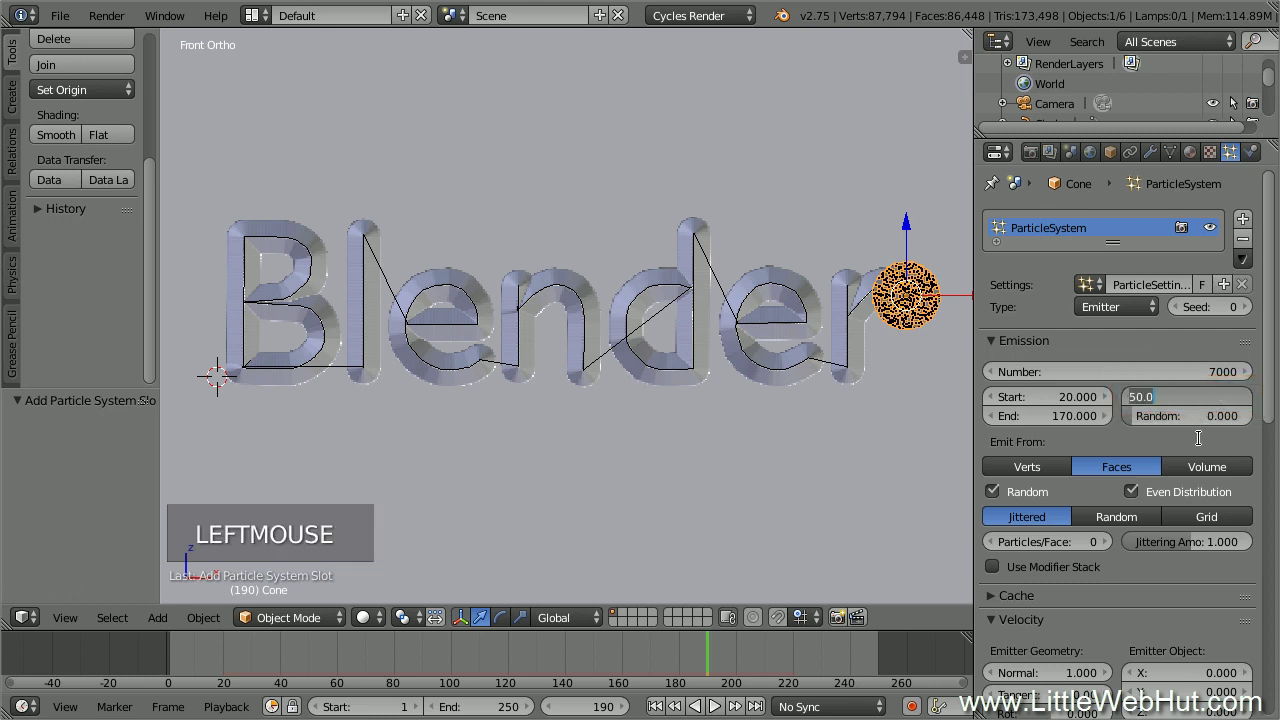
key(KP_0)
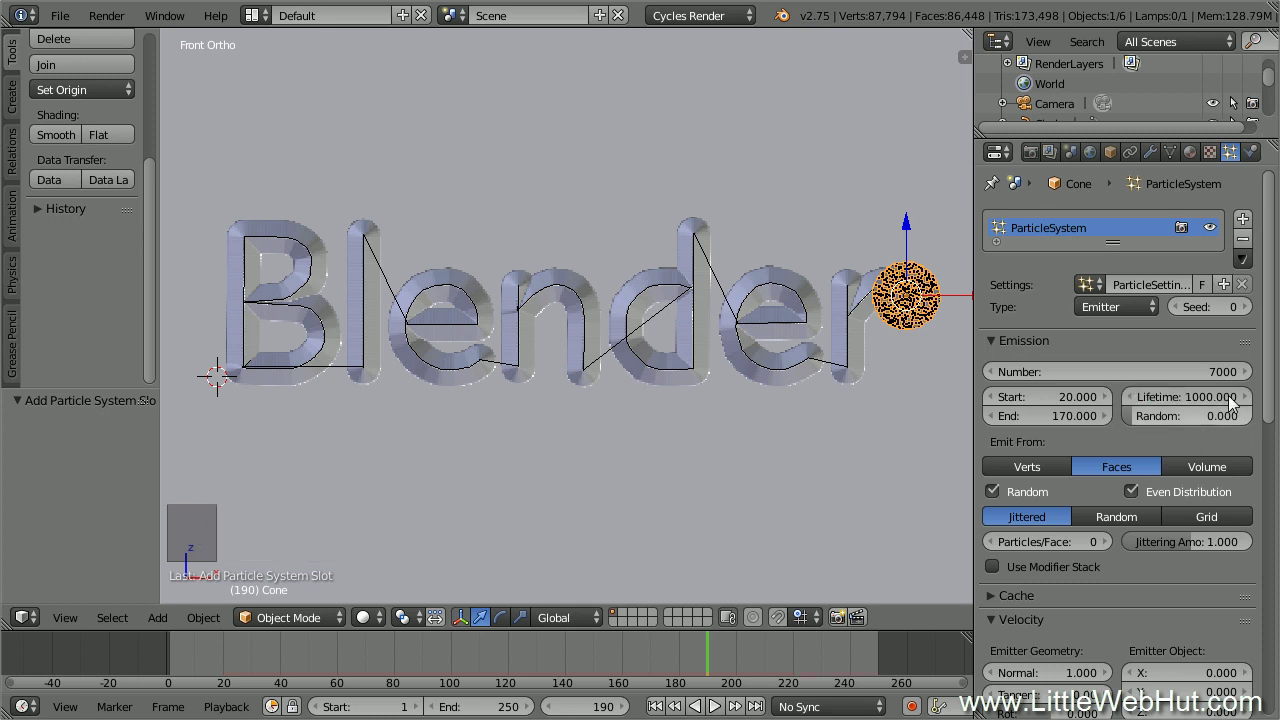
click(1275, 361)
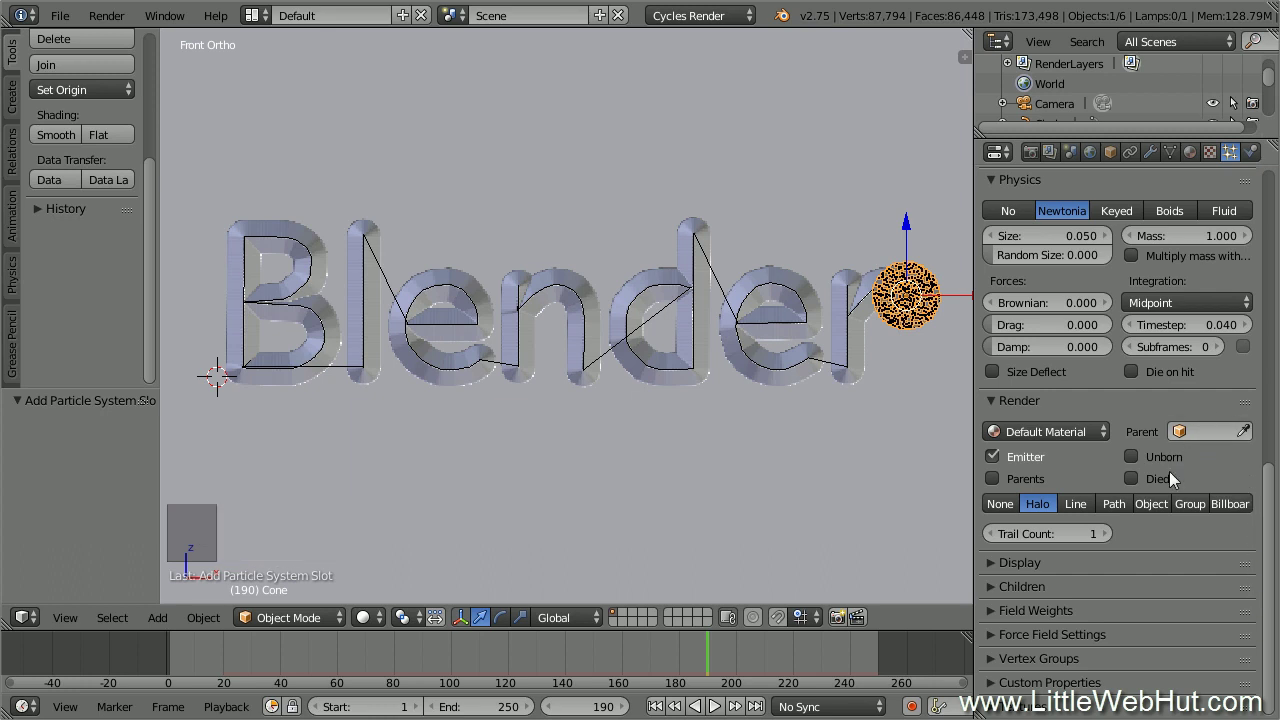
Render the particles as Object instances and place the 3D cursor right of the plane.
click(1162, 512)
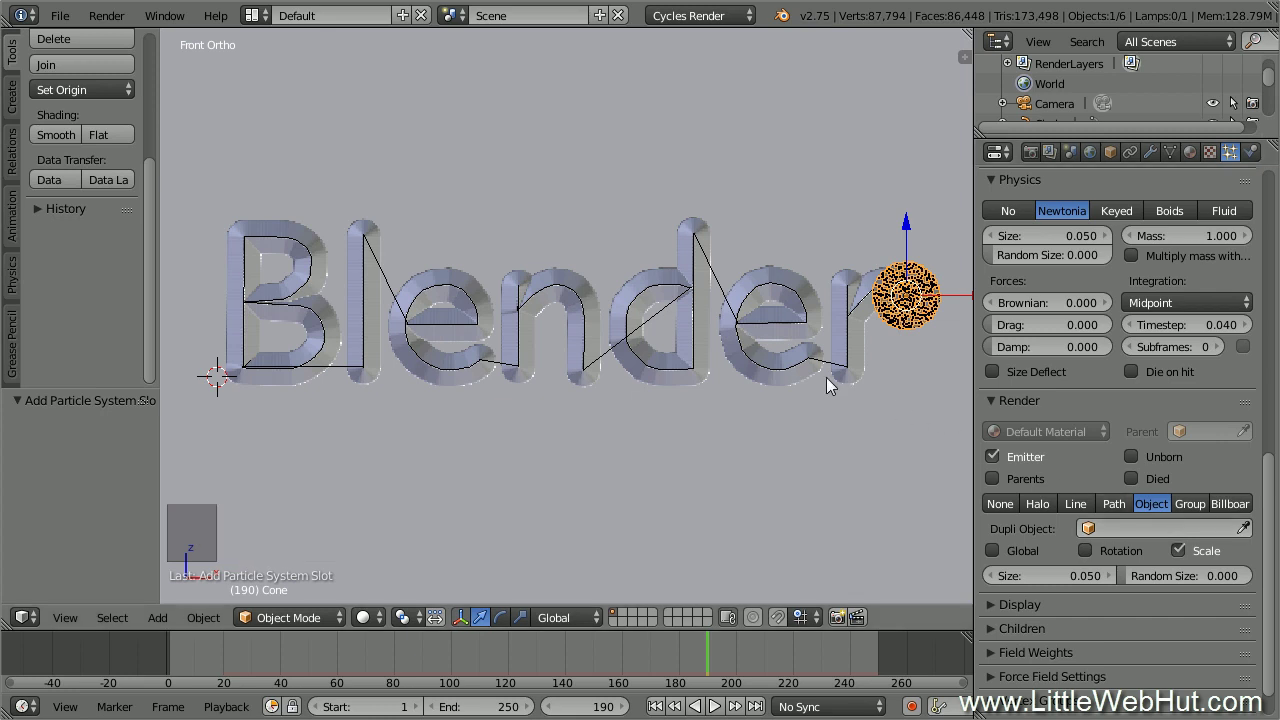
scroll(down, 3)
click(840, 343)
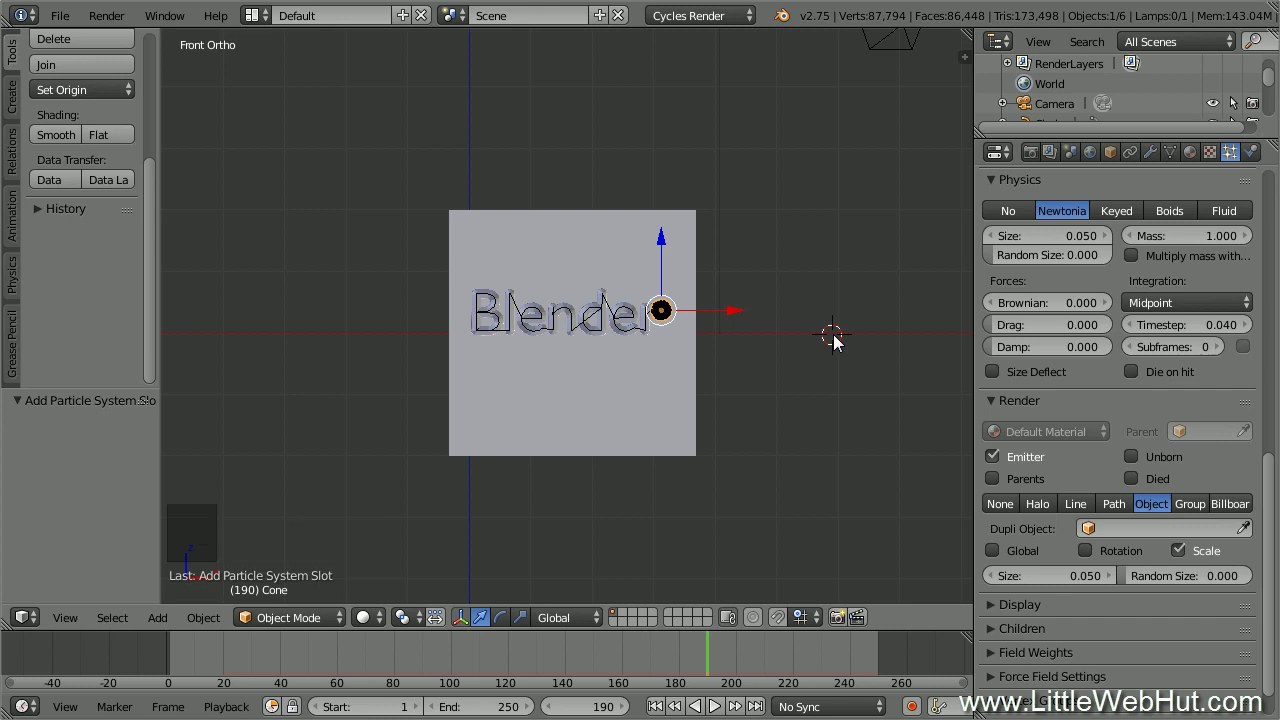
Add a cube at the cursor and pull a top vertex up along Z into a point.
key(shift+a)
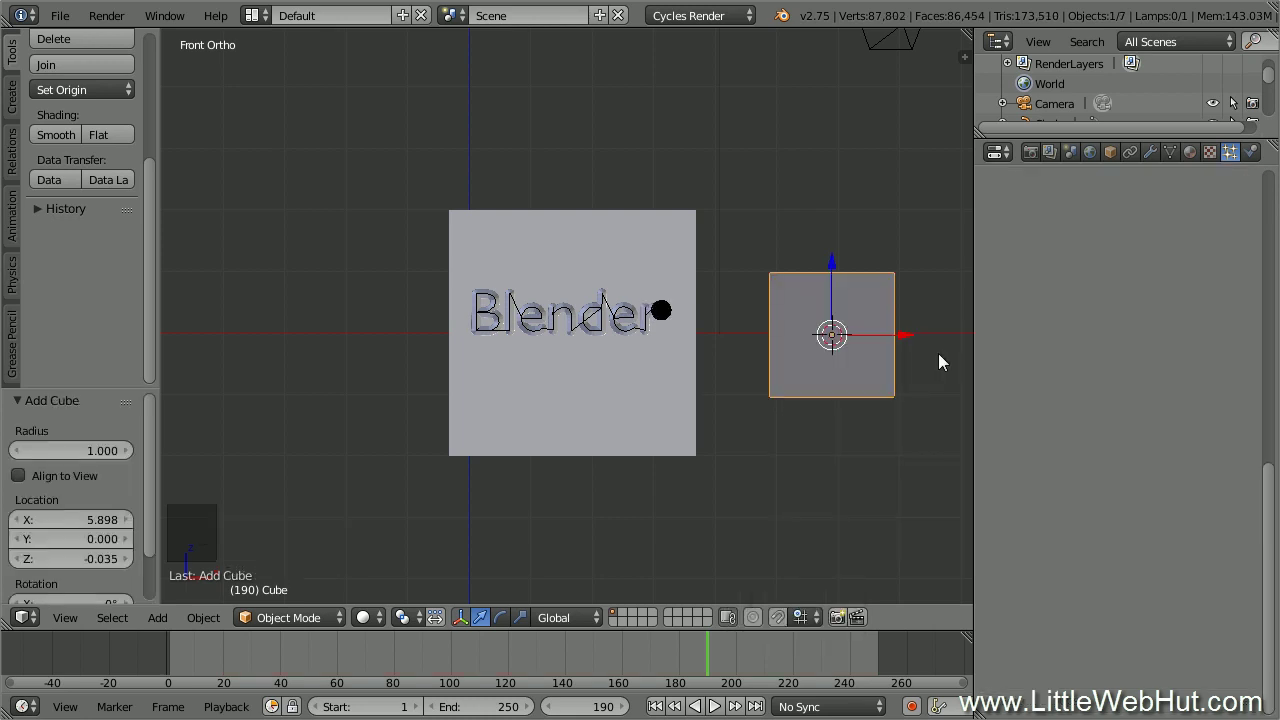
key(Tab)
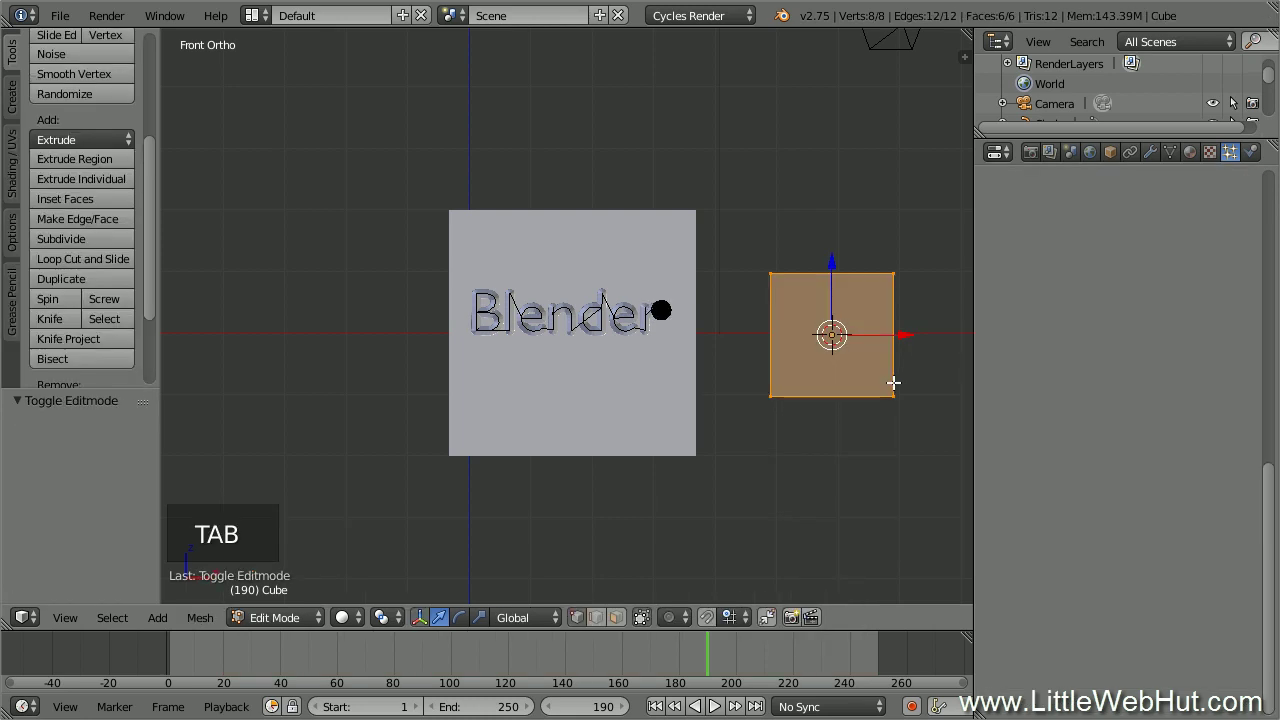
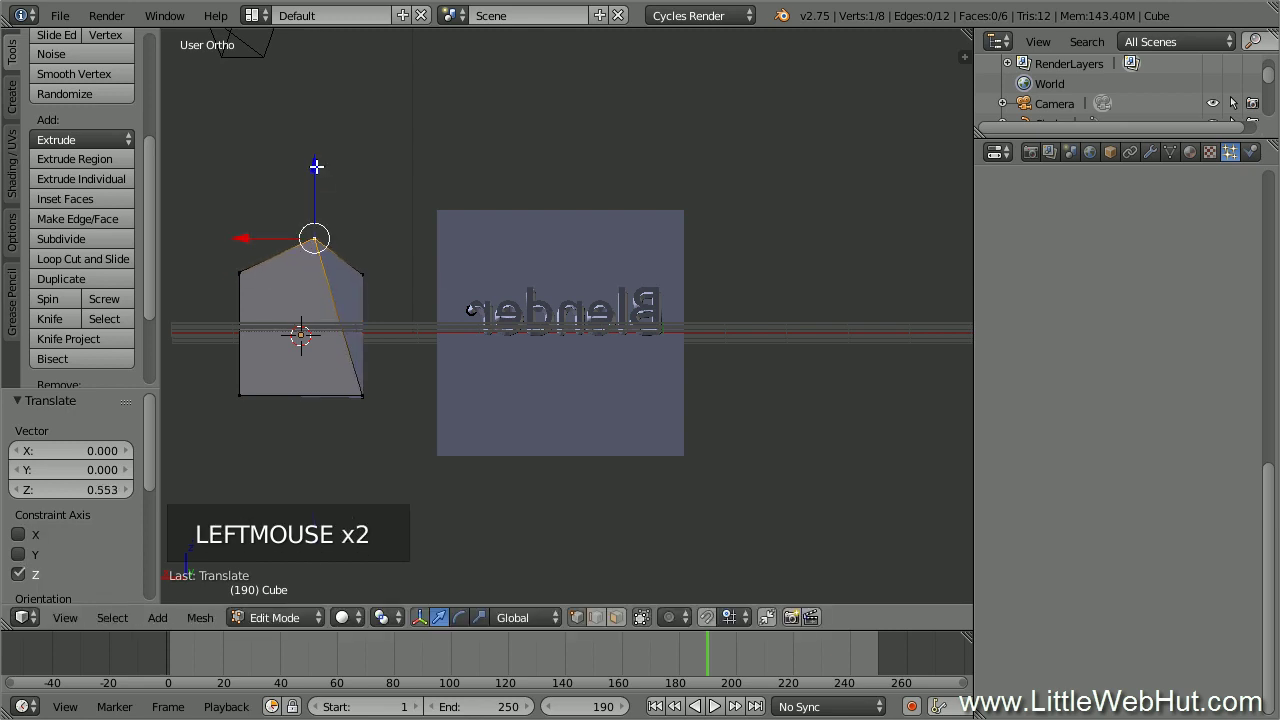
key(Tab)
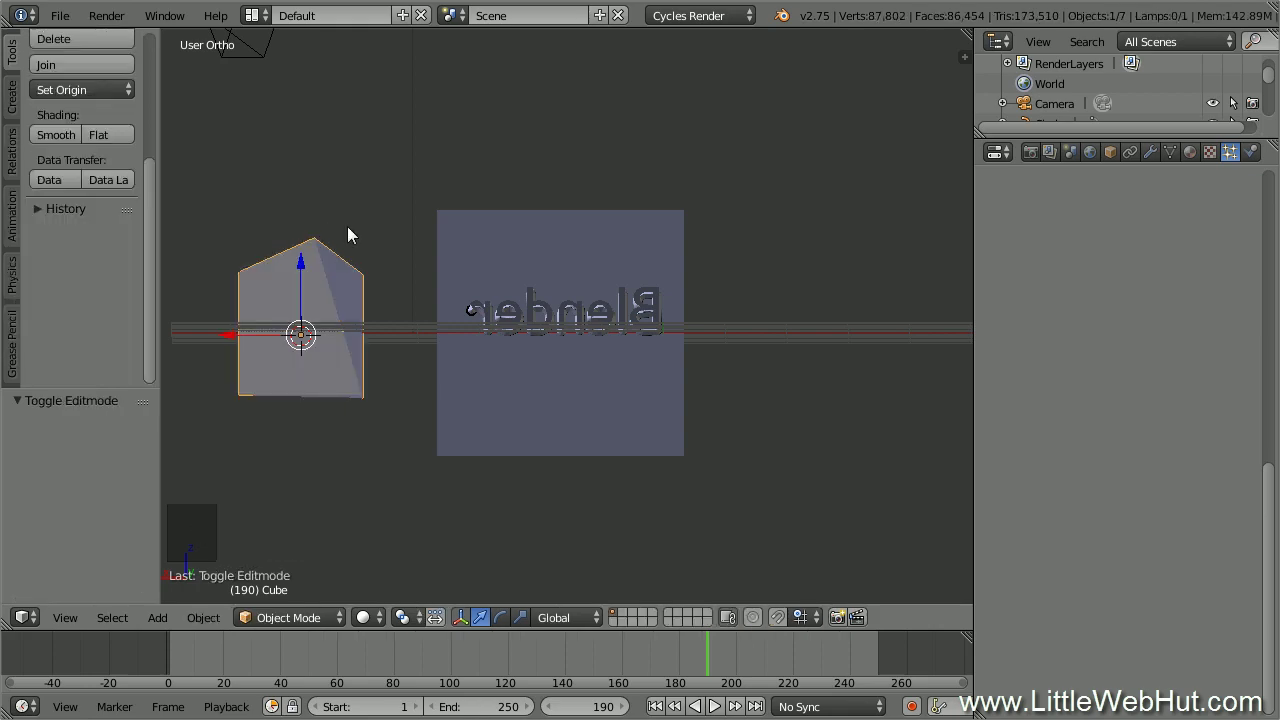
middle_click(353, 232)
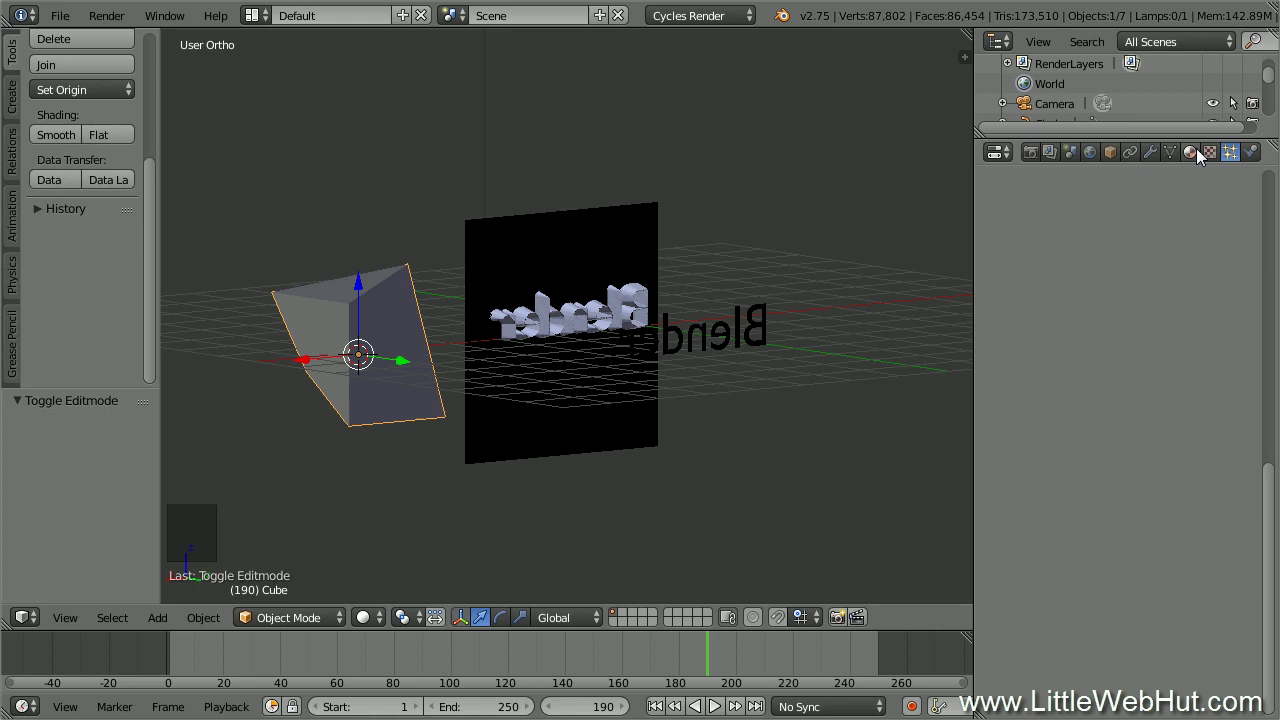
Assign the cube a new material, Material.002, with its colour darkened to grey.
click(1200, 154)
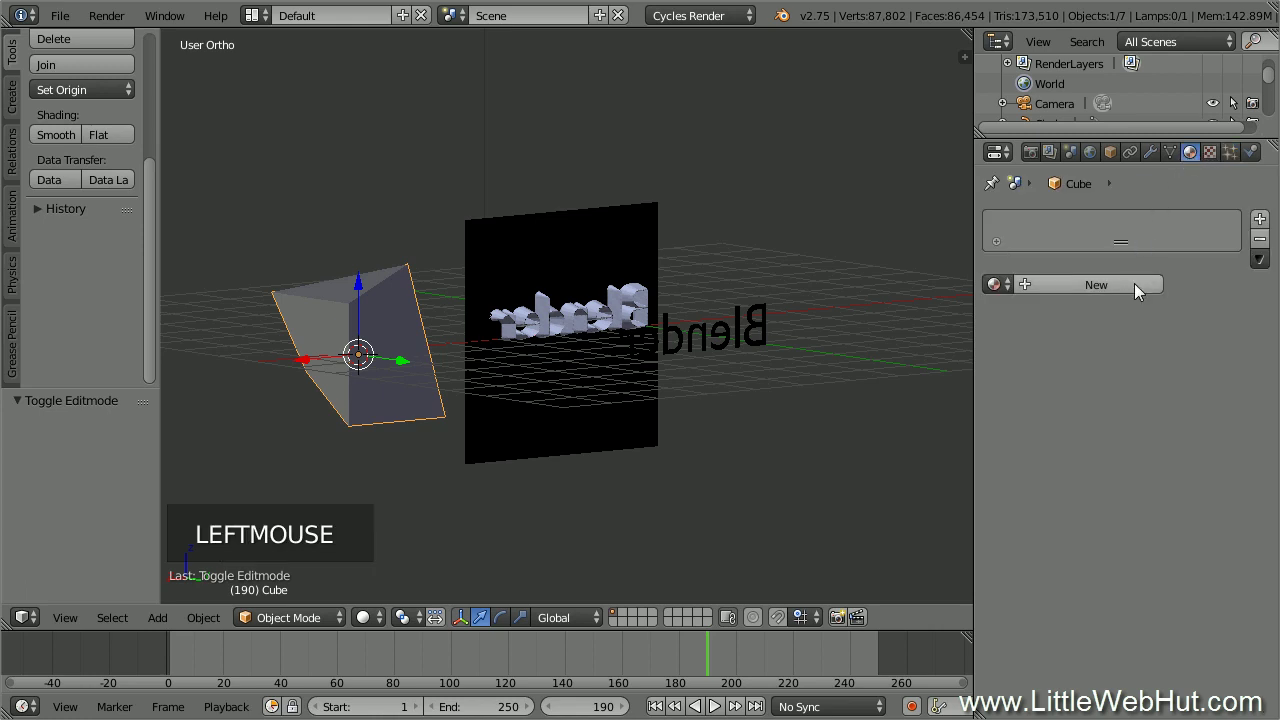
click(1140, 289)
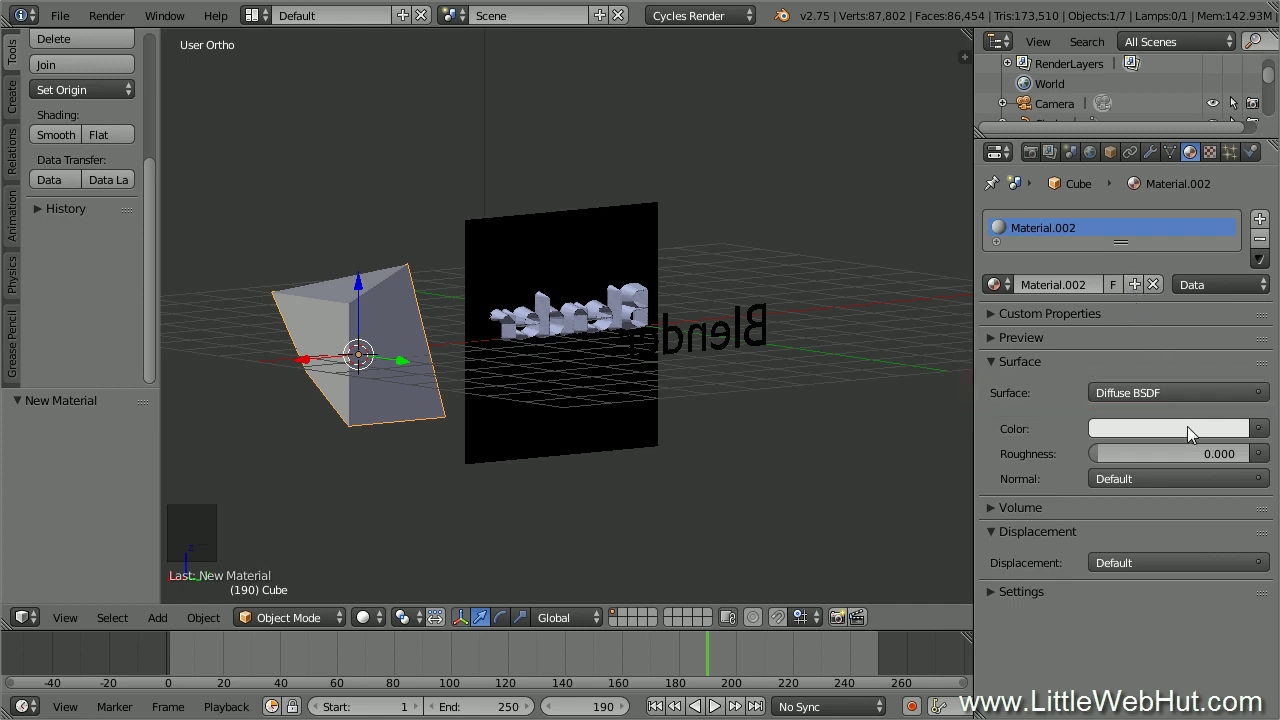
click(1193, 432)
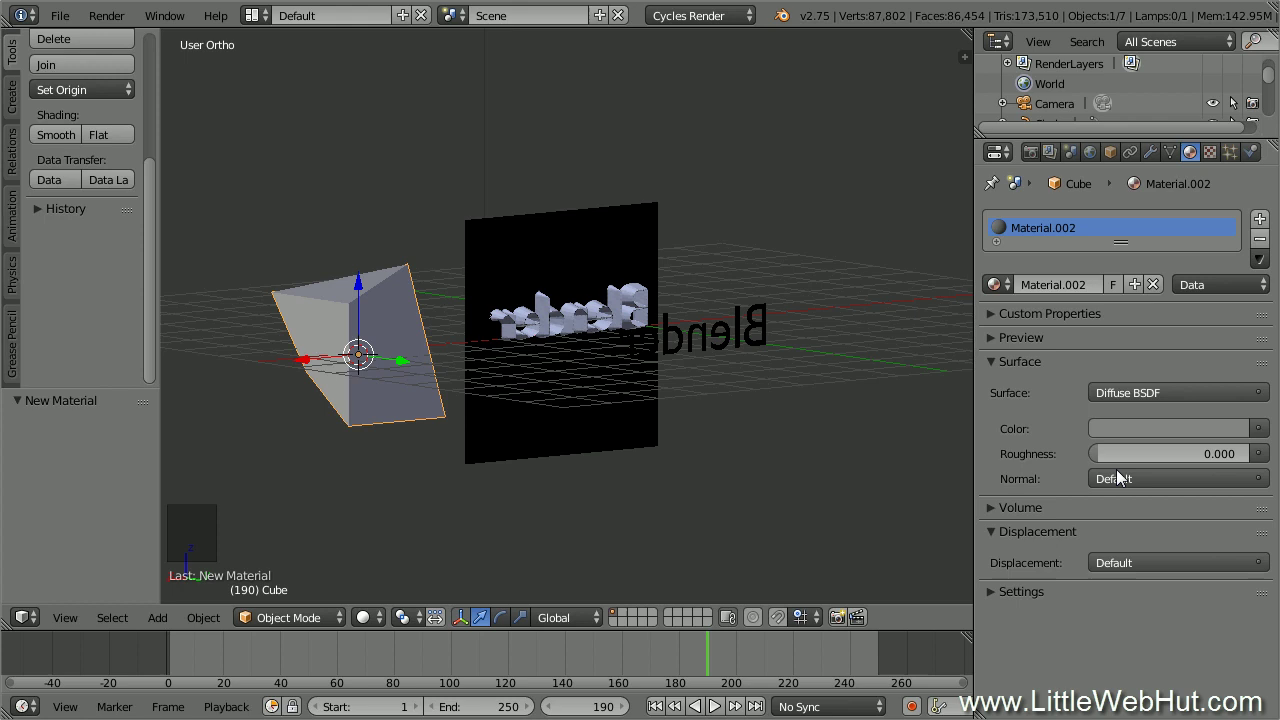
key(KP_1)
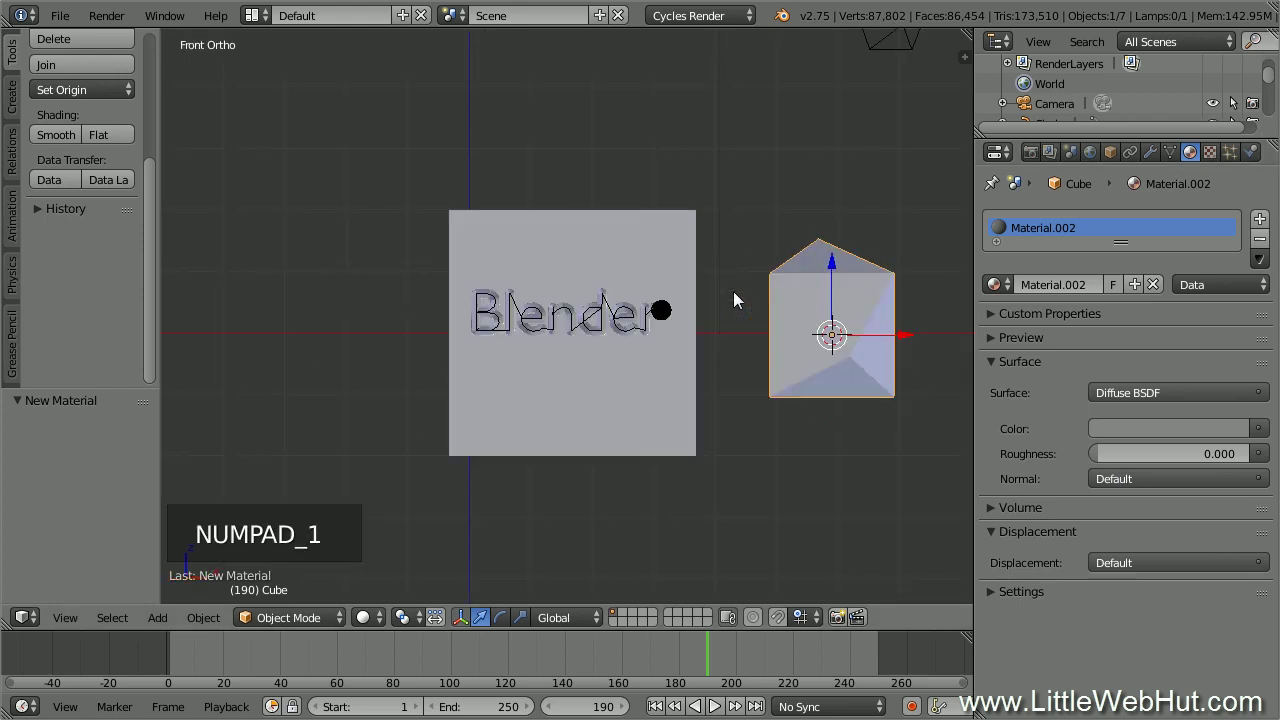
scroll(up, 3)
Set the cone's particle Dupli Object to the pointed Cube.
scroll(up, 3)
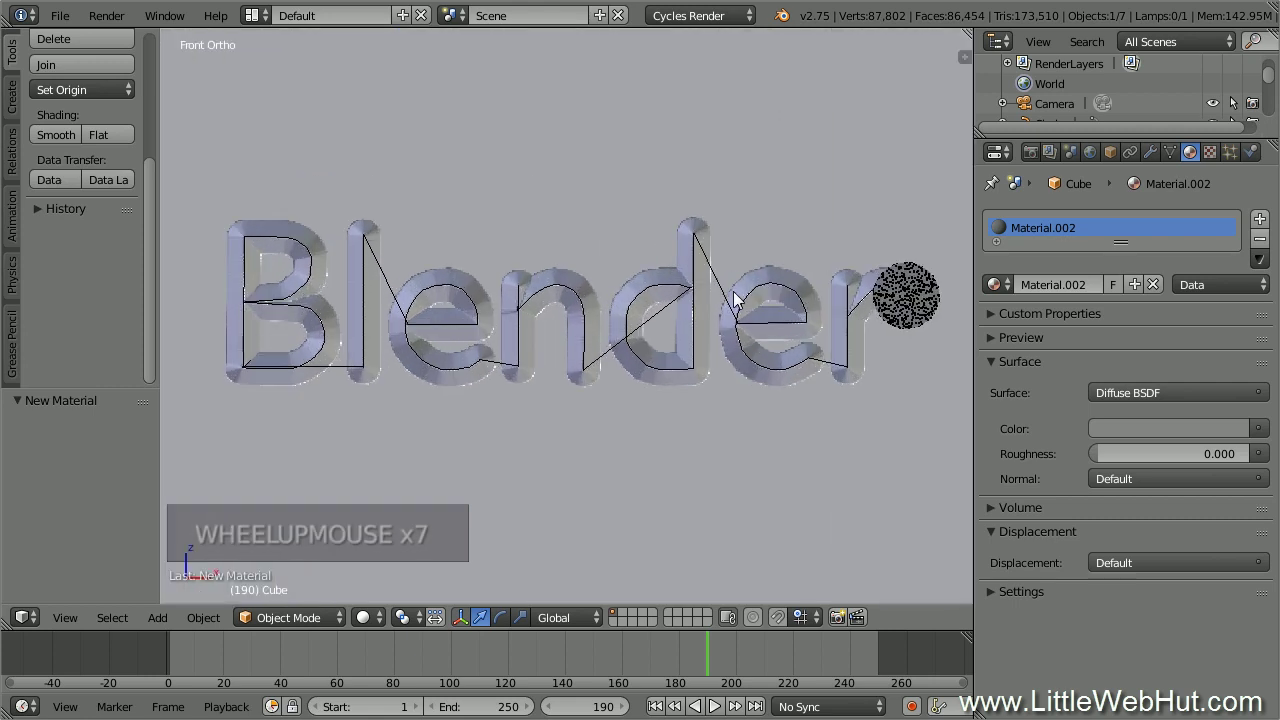
right_click(908, 301)
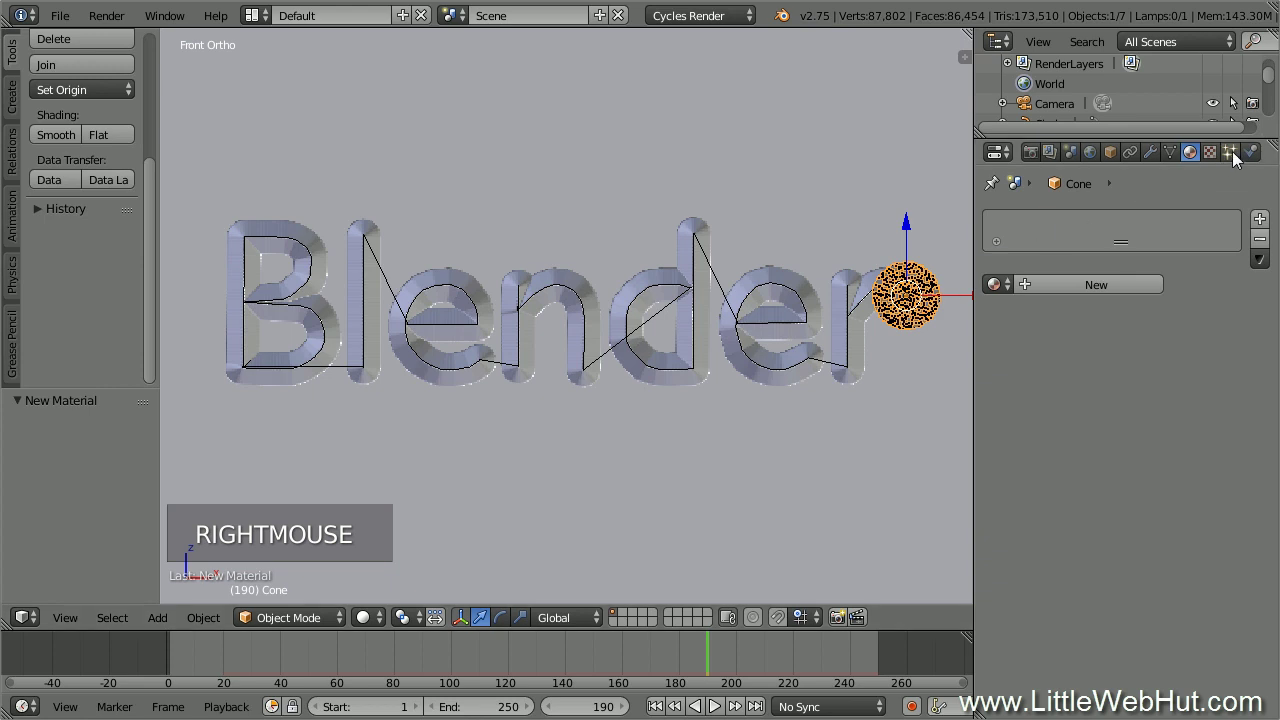
click(1240, 160)
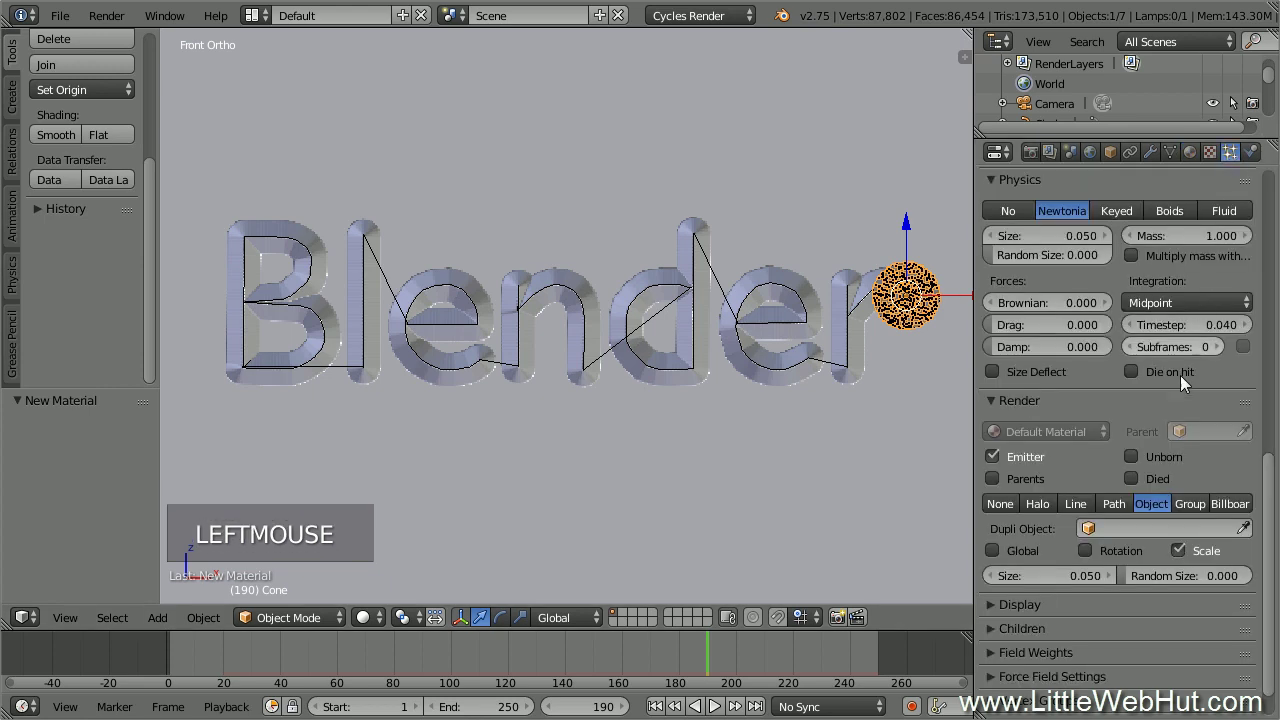
click(1150, 532)
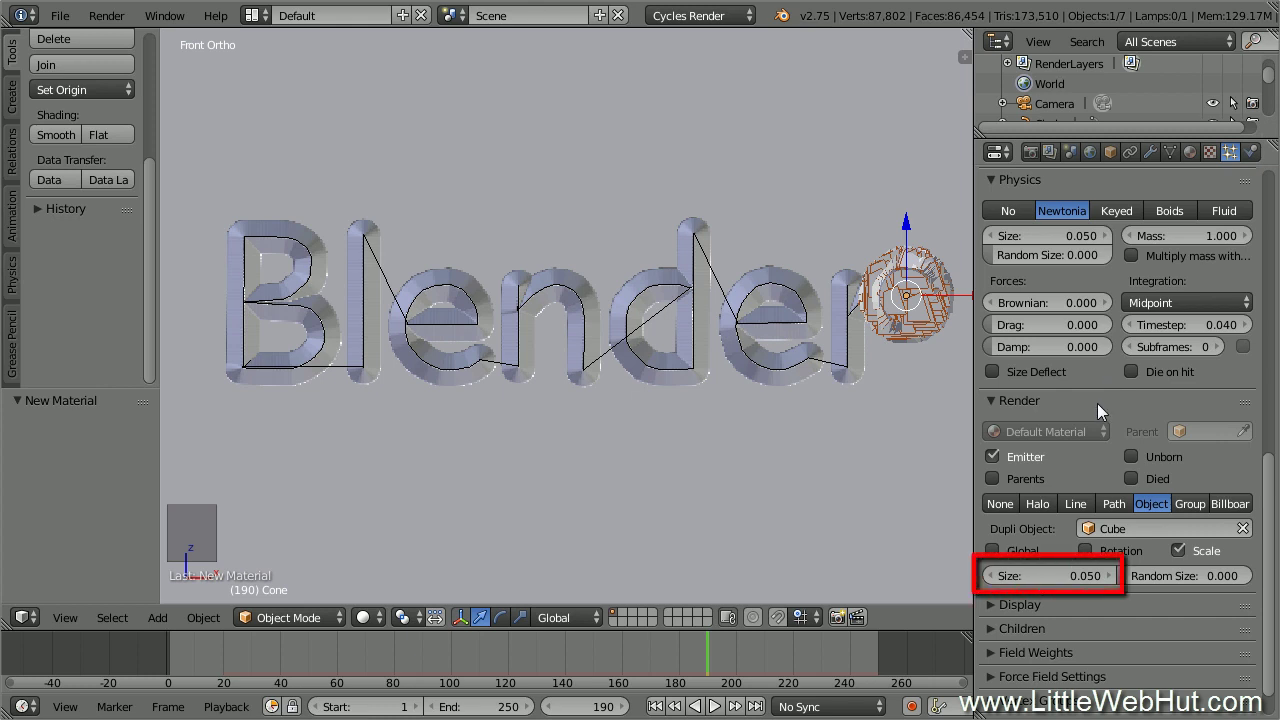
Give the particles Size 0.02 and Random Size 1.0, and stop rendering the emitter cone.
click(1075, 579)
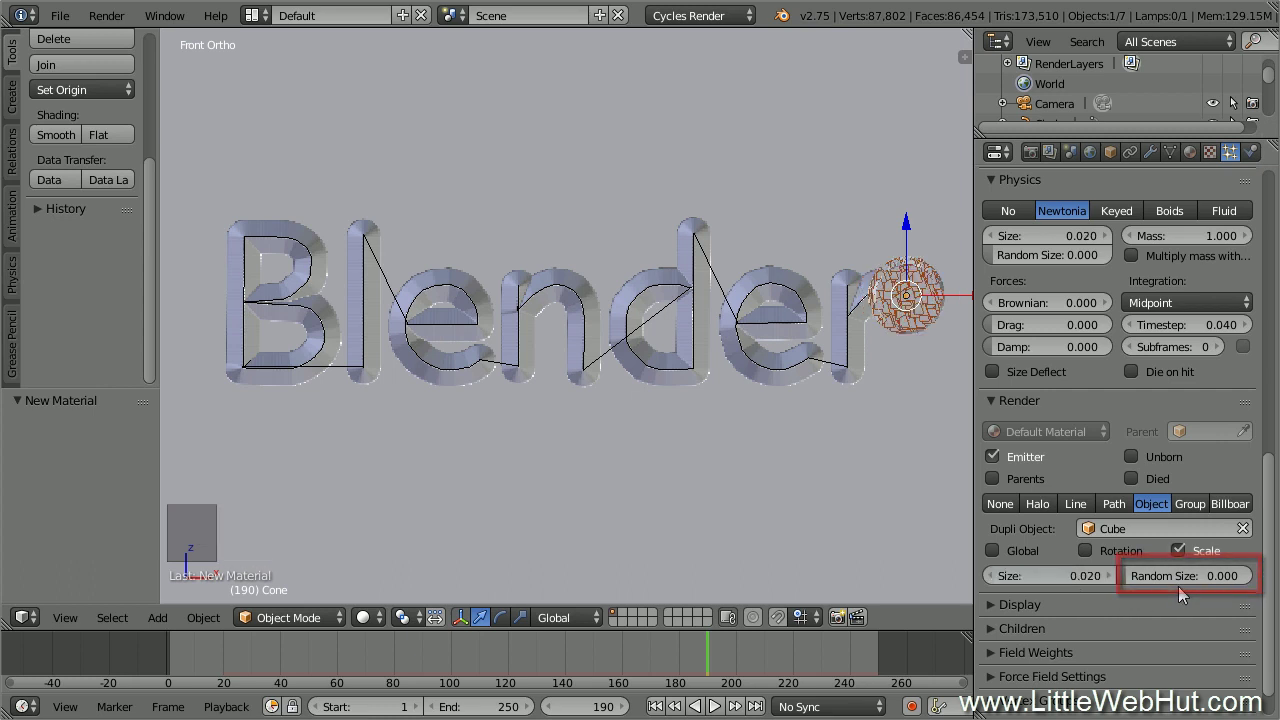
click(1193, 583)
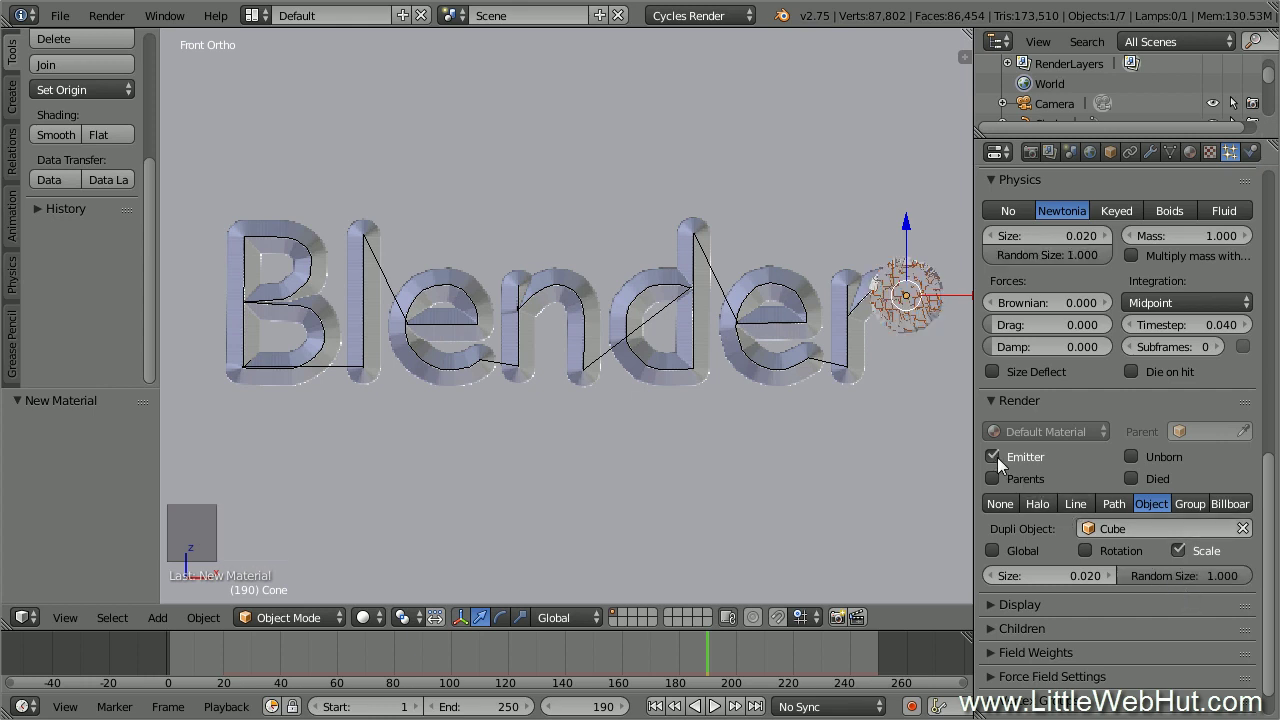
click(999, 462)
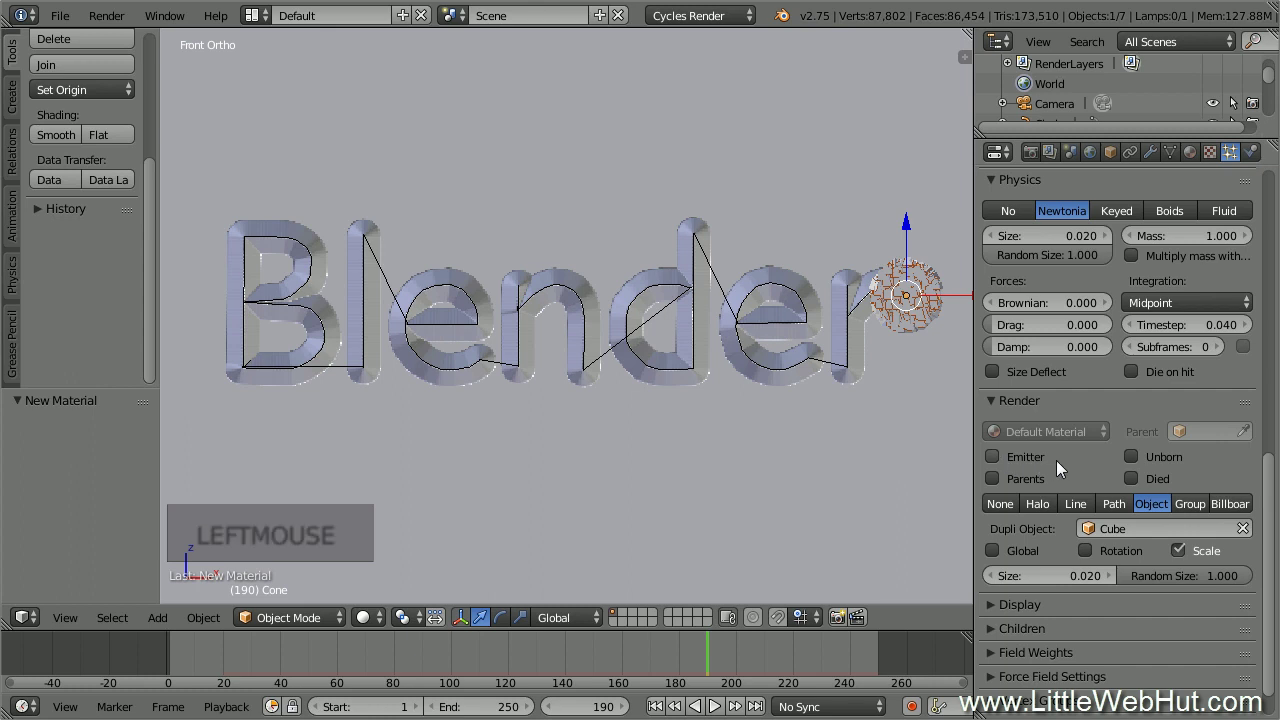
click(1272, 513)
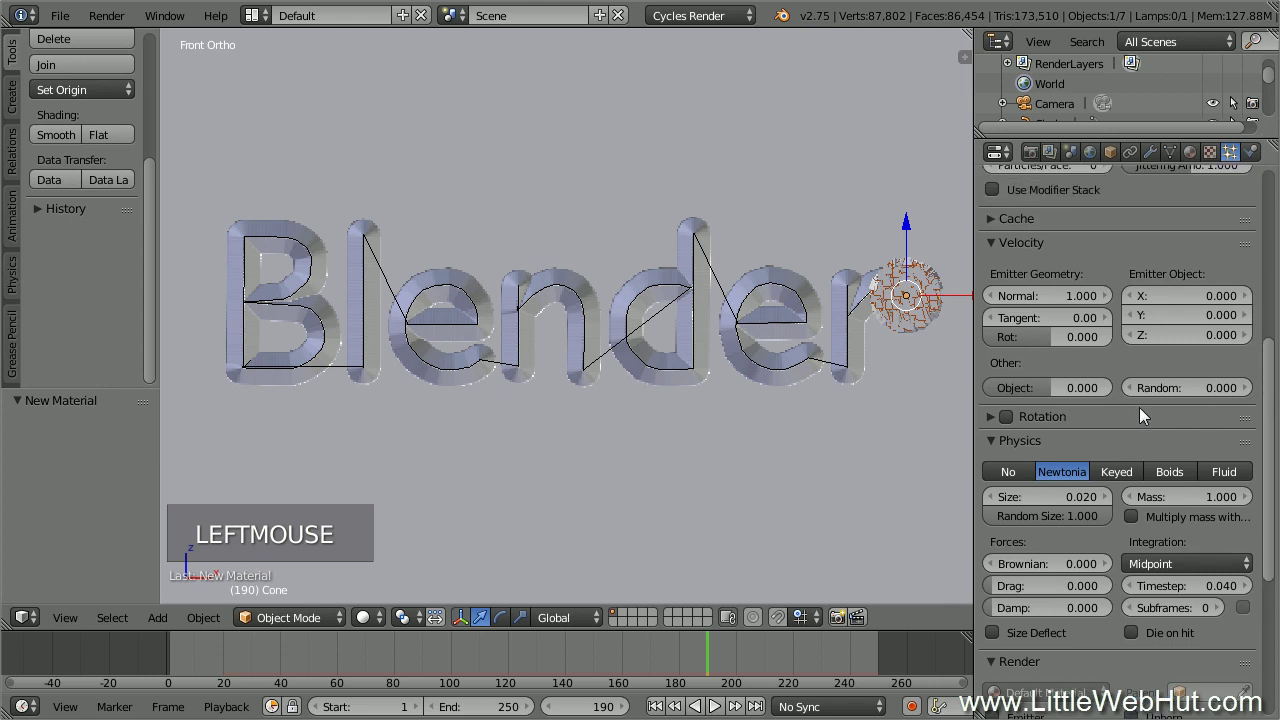
Enable particle rotation with Phase Random 2.000 and play back the carving animation.
click(998, 427)
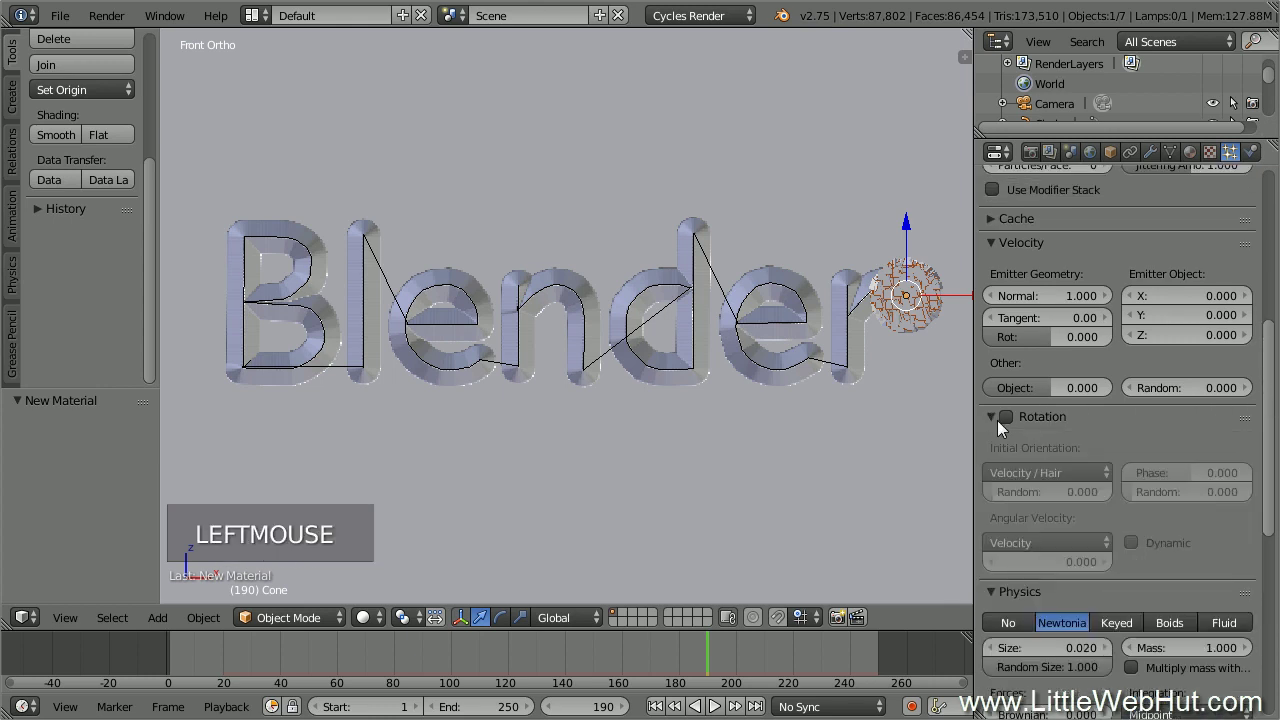
click(1014, 424)
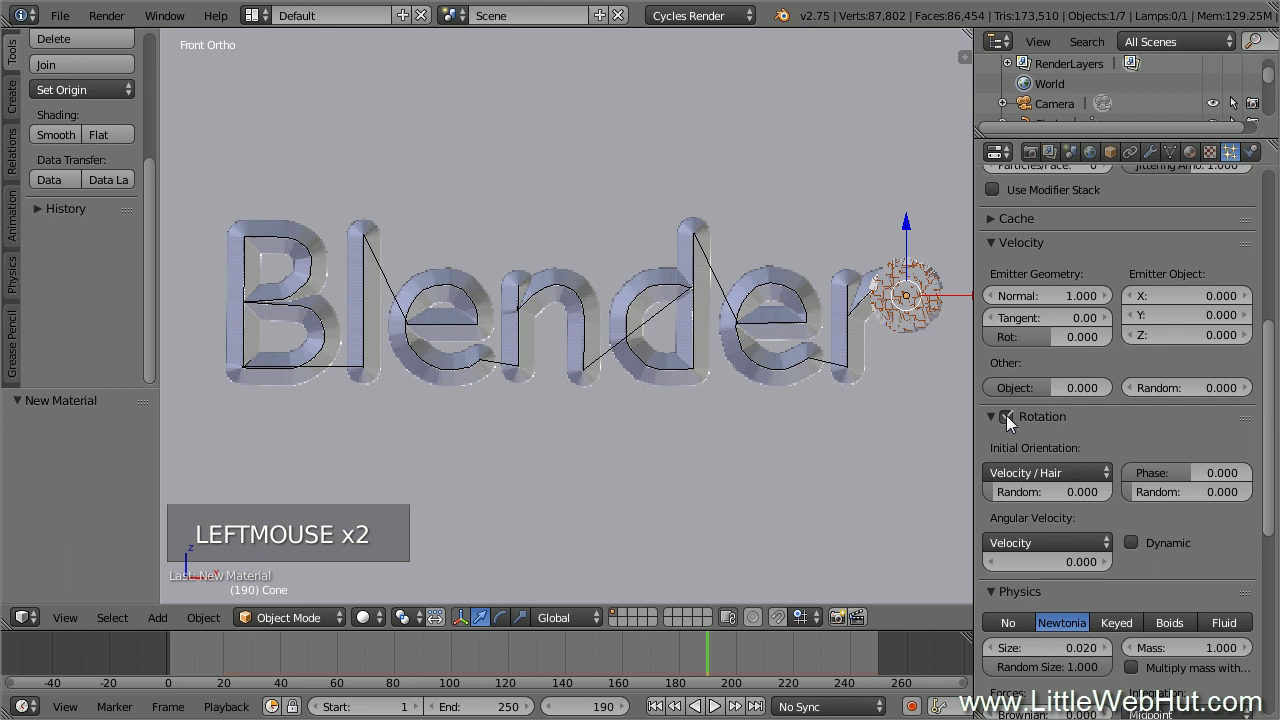
click(1195, 498)
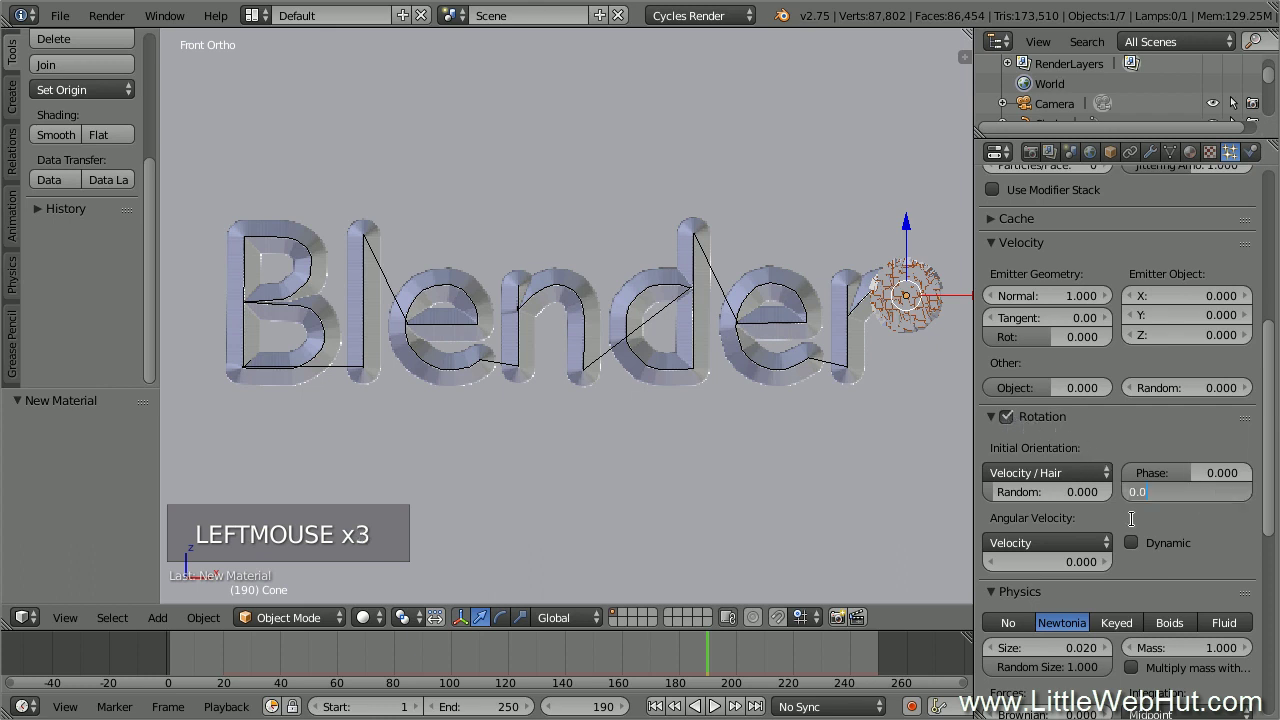
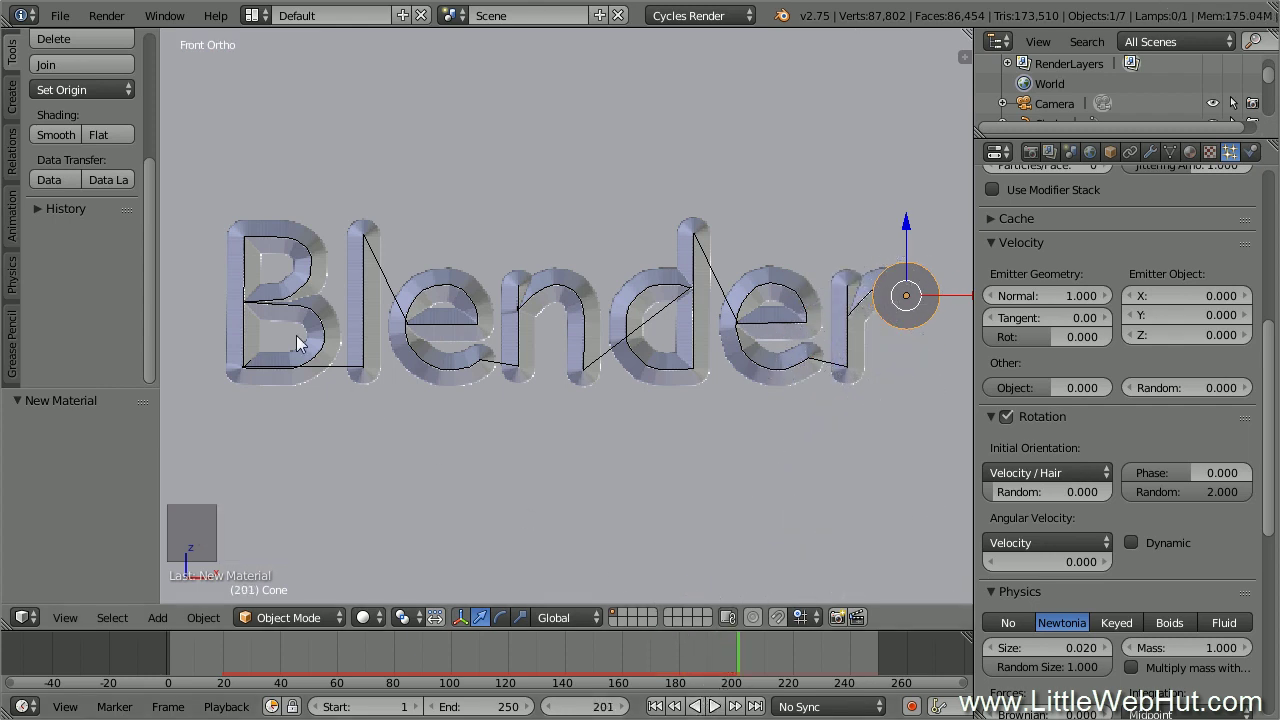
click(69, 21)
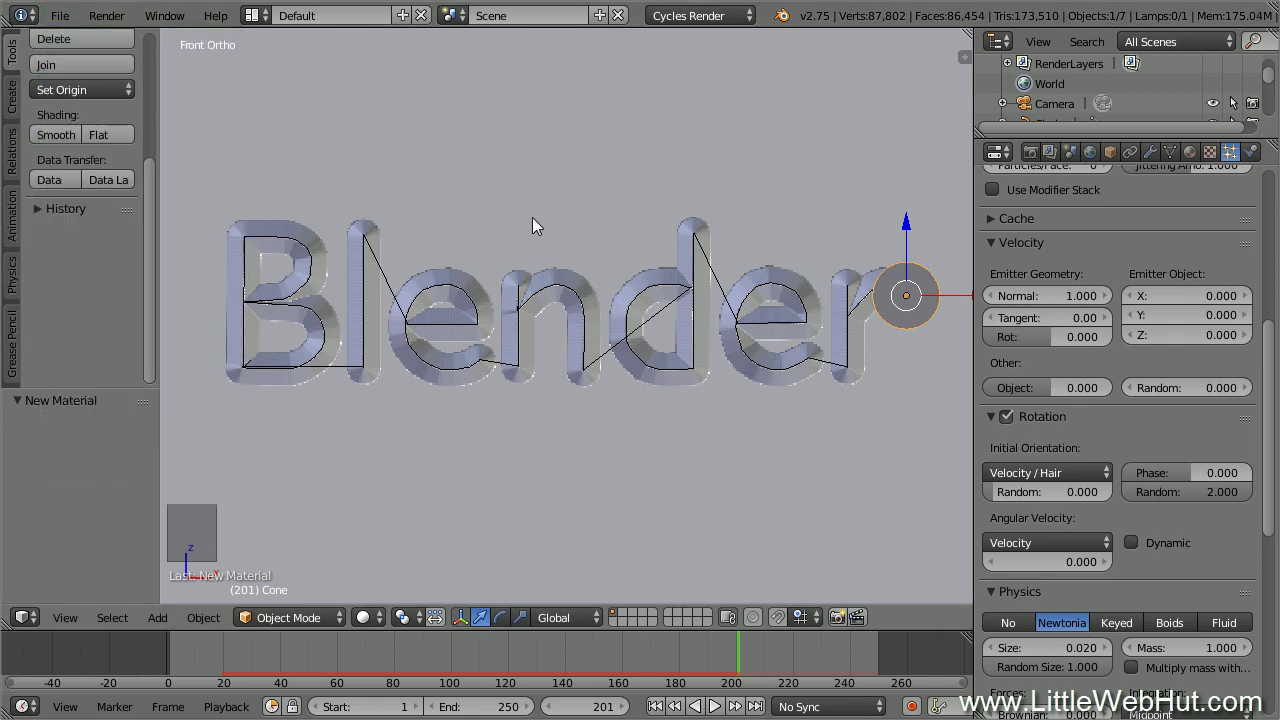
From the right view, move the lamp along Y to about -5.97 near the camera.
key(KP_3)
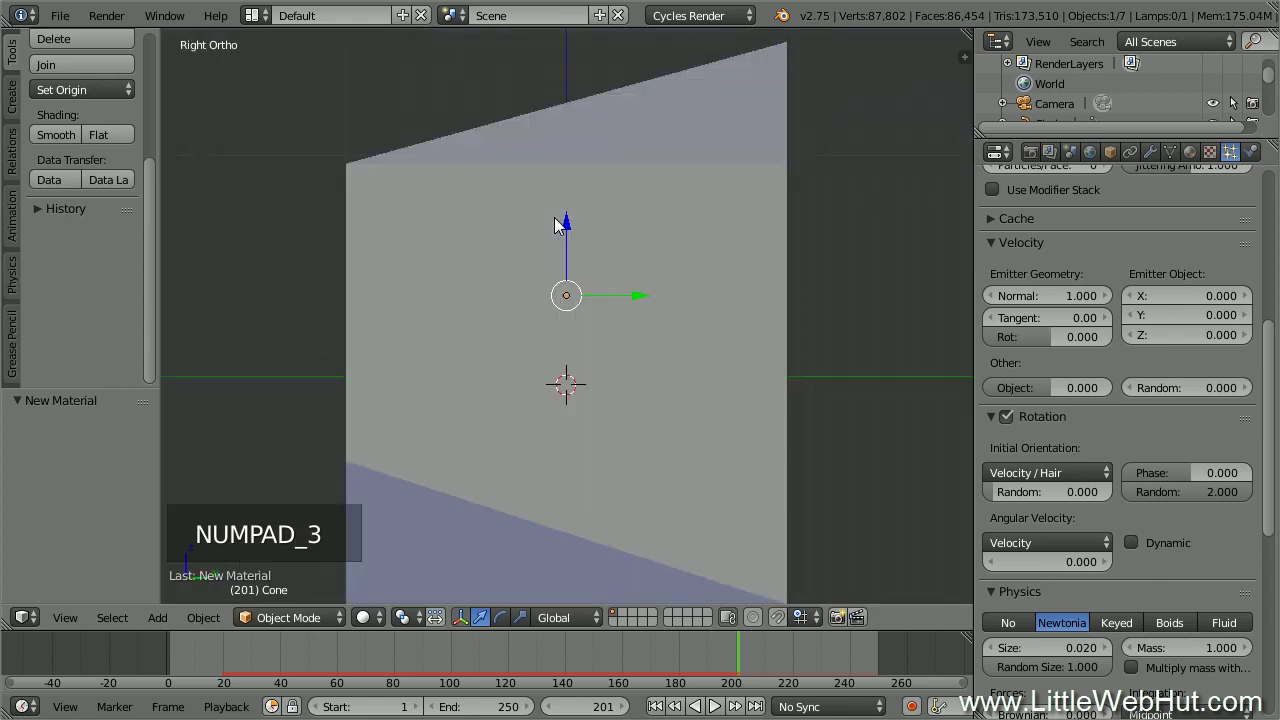
scroll(down, 3)
scroll(down, 3)
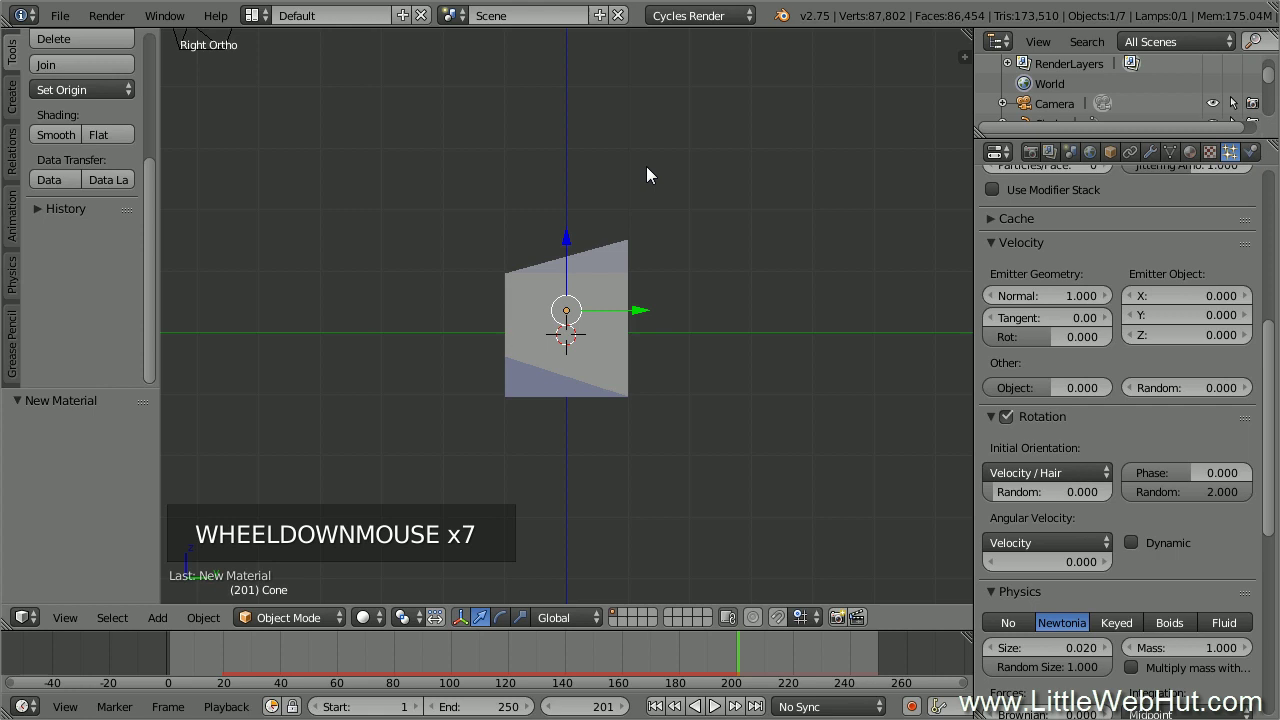
middle_click(667, 172)
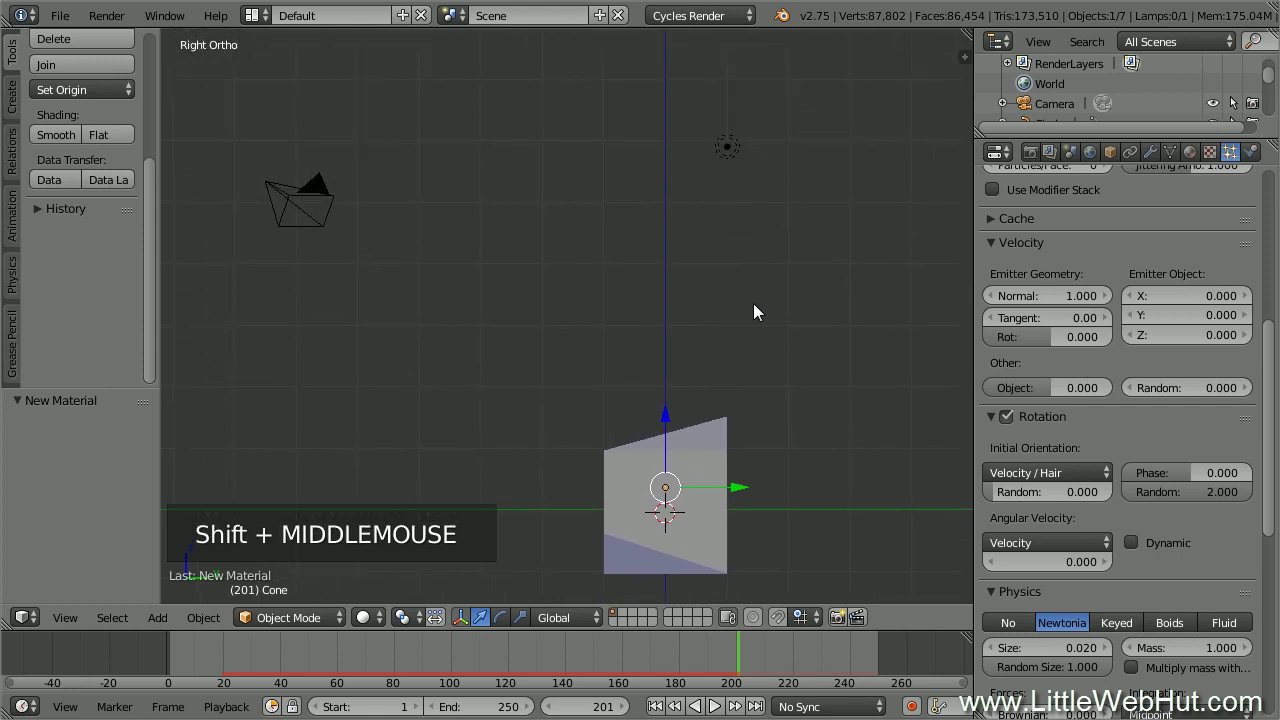
right_click(734, 152)
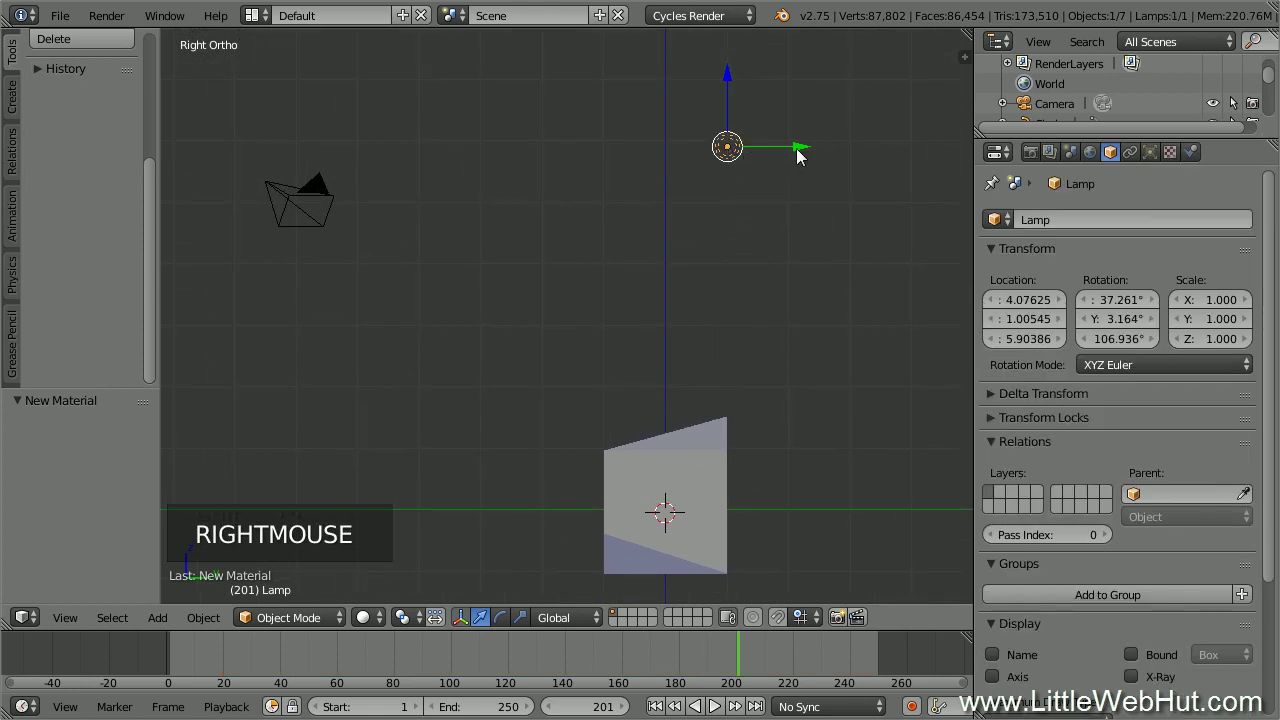
click(805, 152)
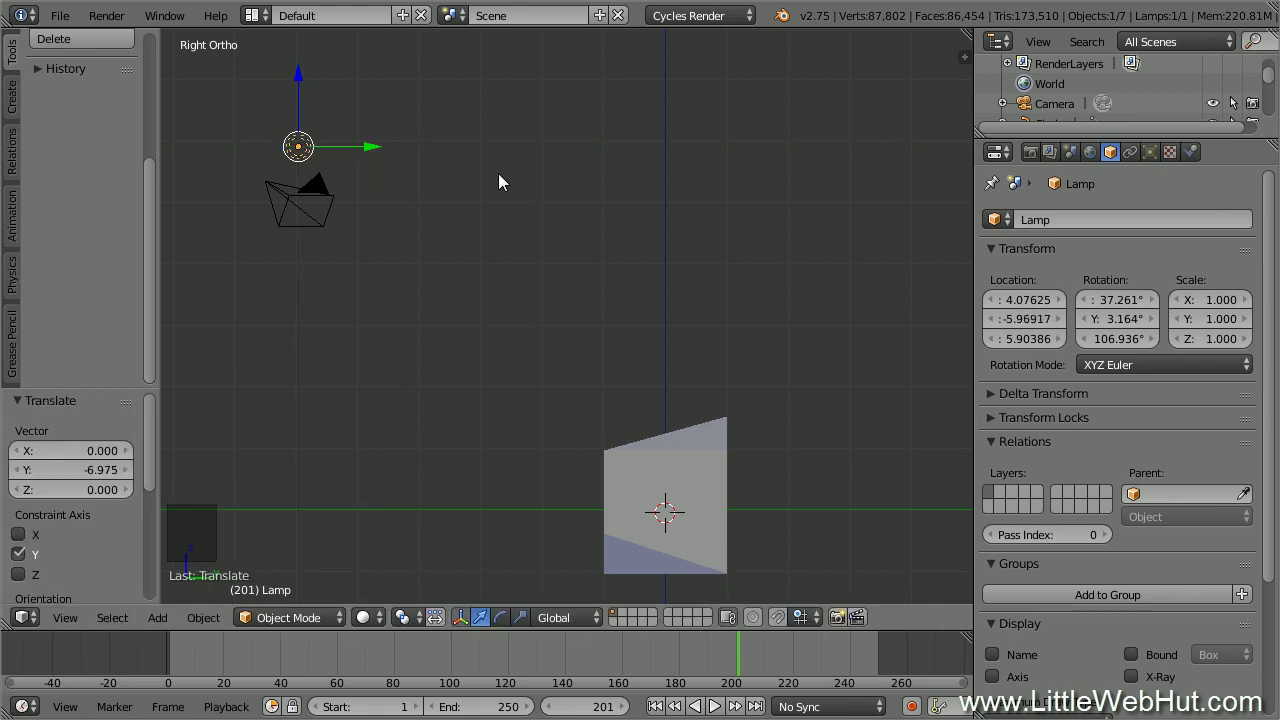
Make the lamp a Point type in its lamp data settings.
click(1159, 160)
click(1271, 351)
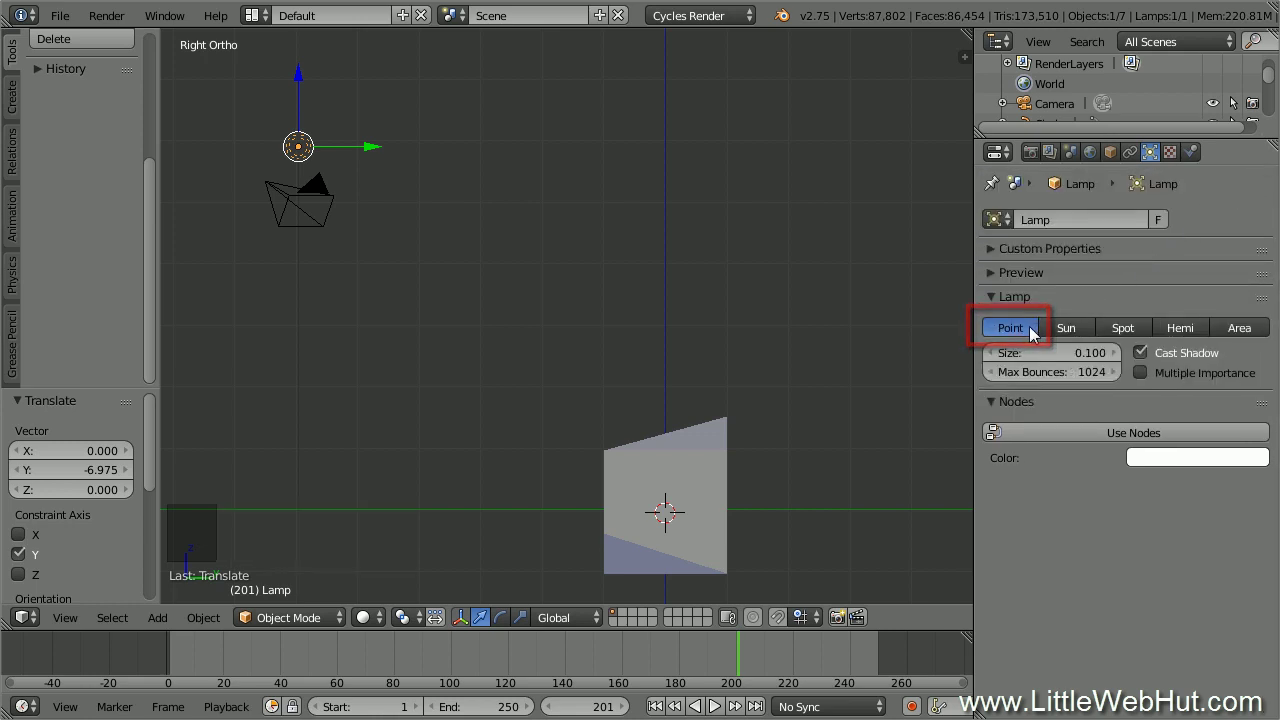
Give the point lamp Size 3.000 and node-based Emission strength 5000, then look through the camera.
click(1065, 358)
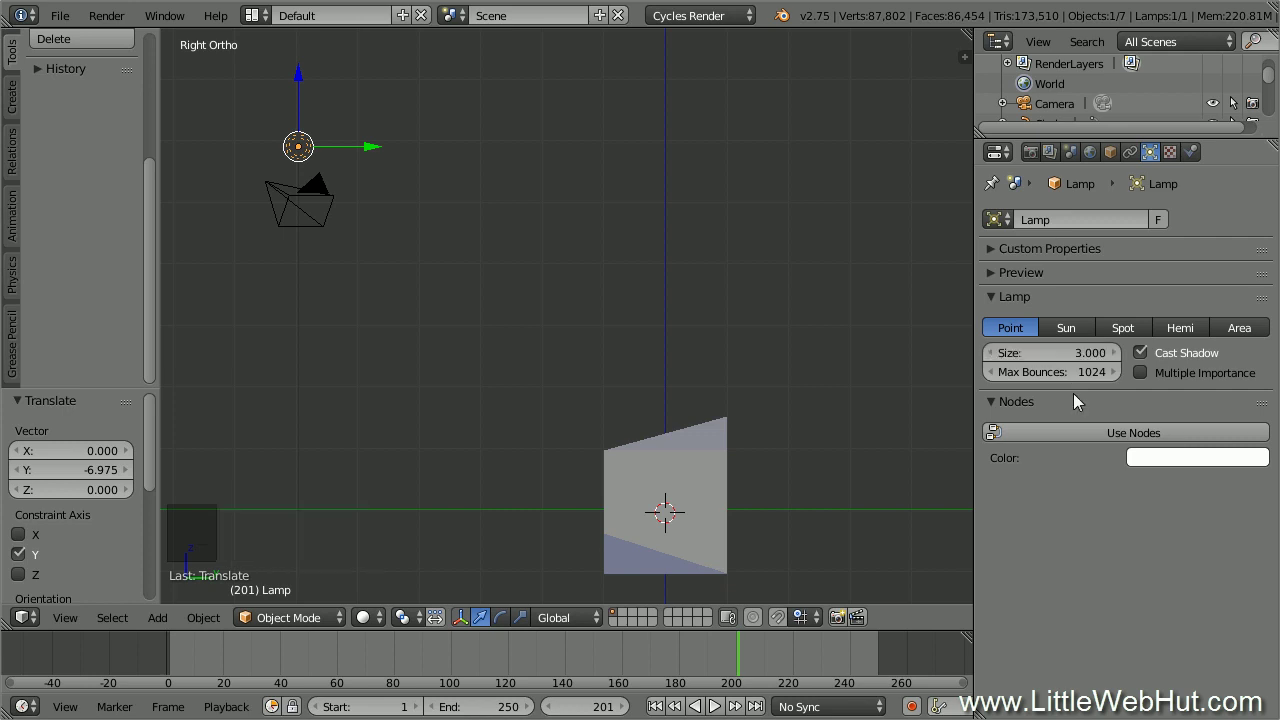
click(1095, 435)
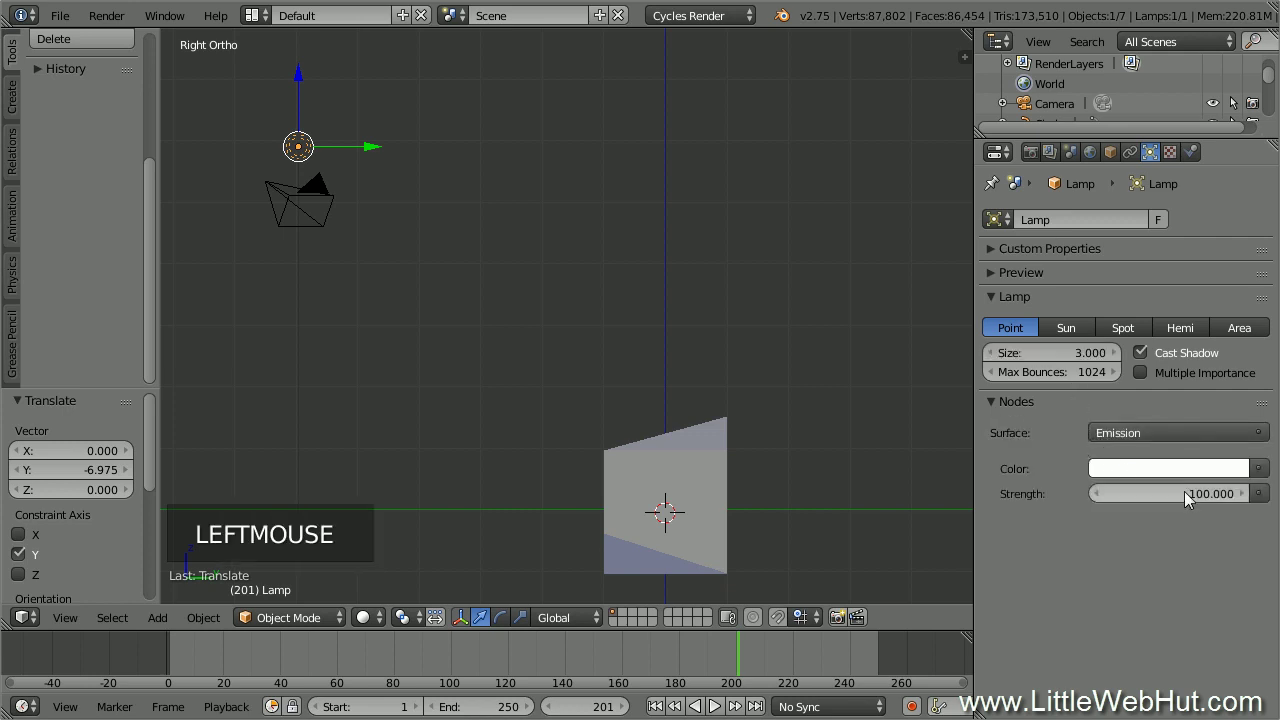
click(1197, 504)
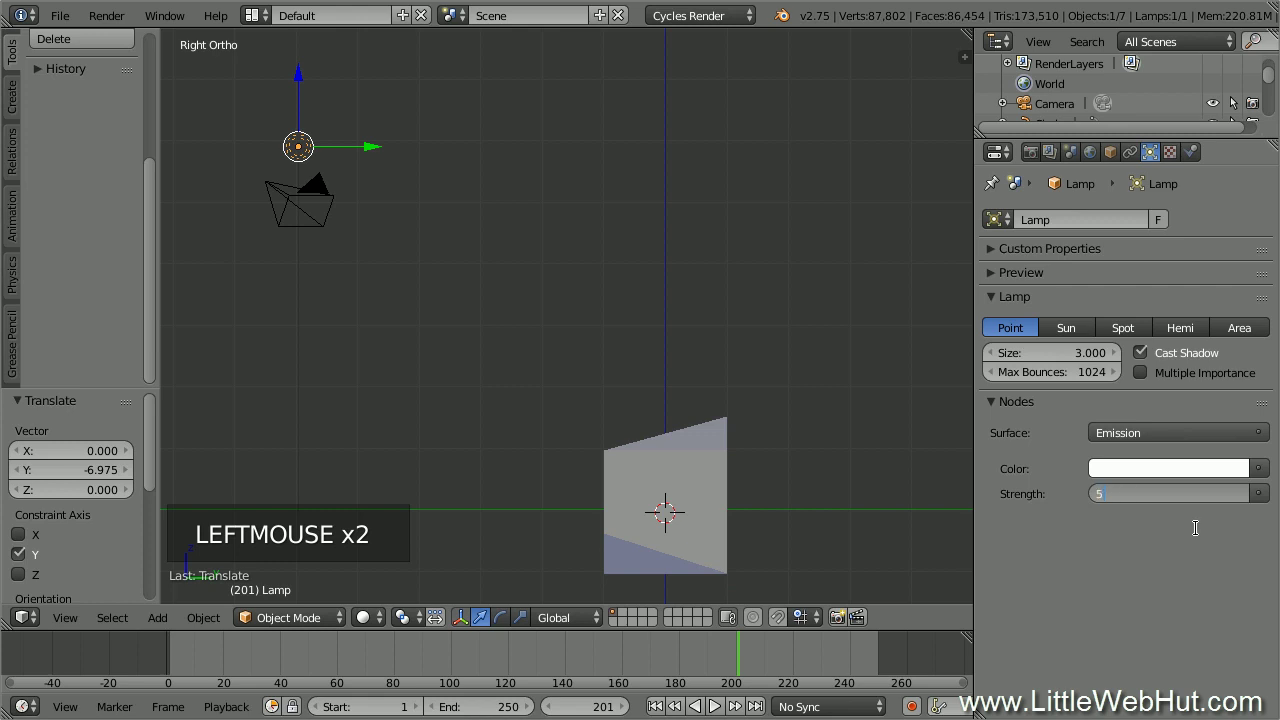
key(KP_0)
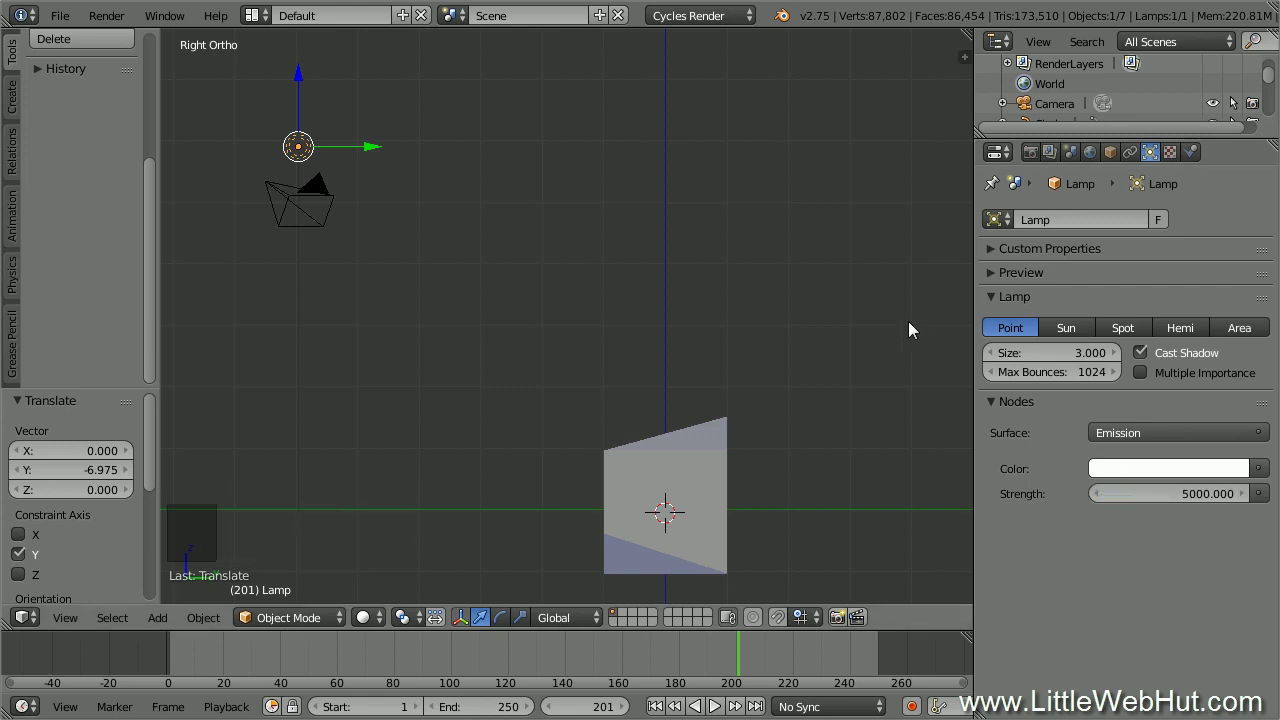
key(KP_0)
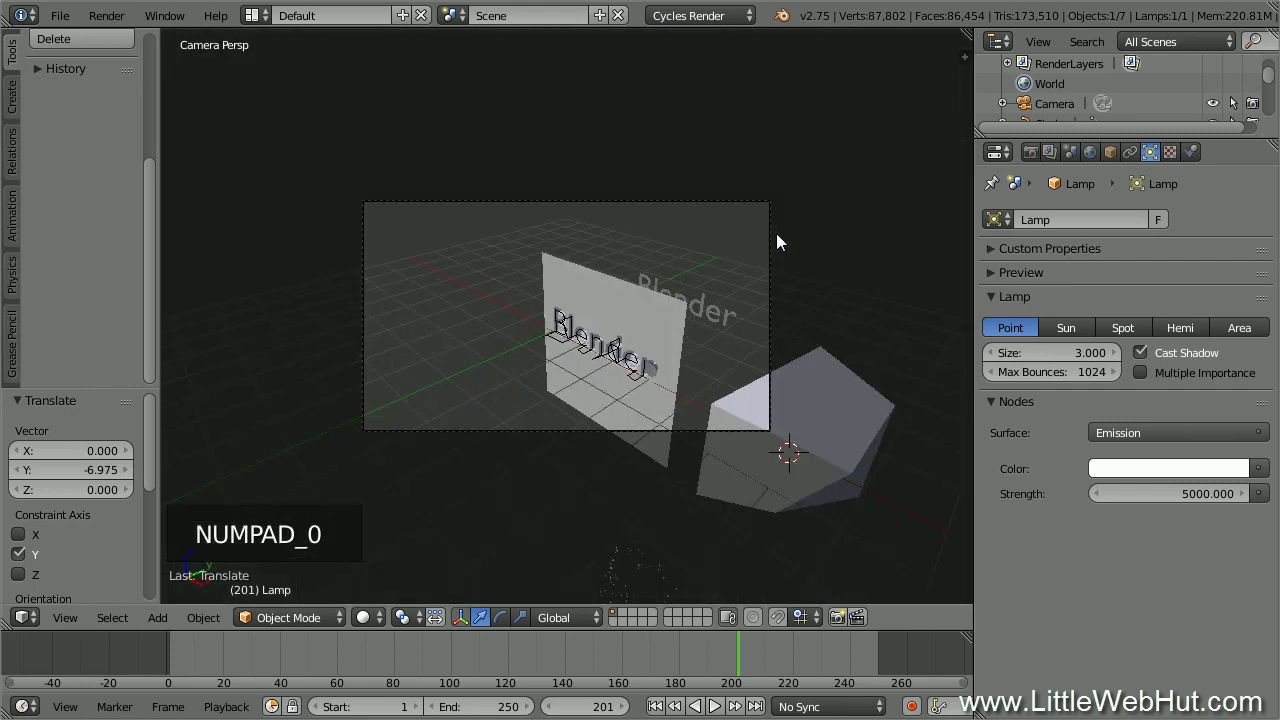
Enable Lock Camera to View so the camera follows viewport navigation.
scroll(up, 3)
scroll(up, 3)
scroll(up, 3)
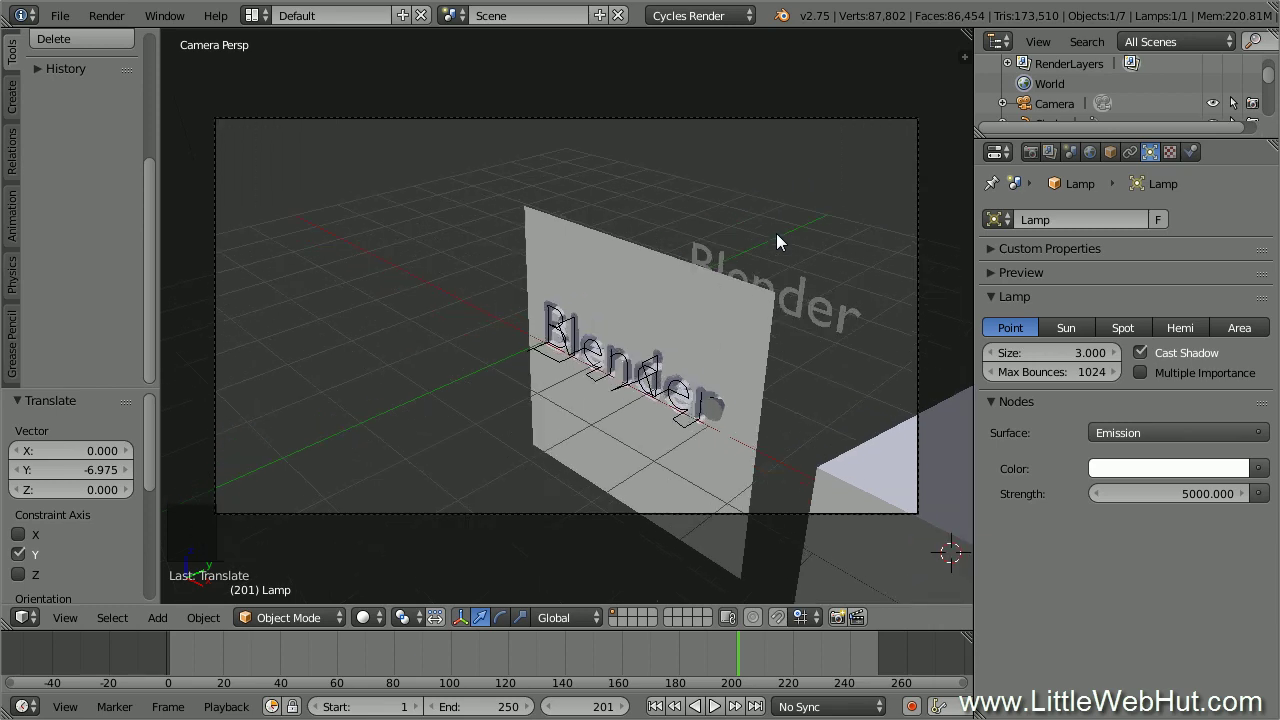
key(n)
click(816, 237)
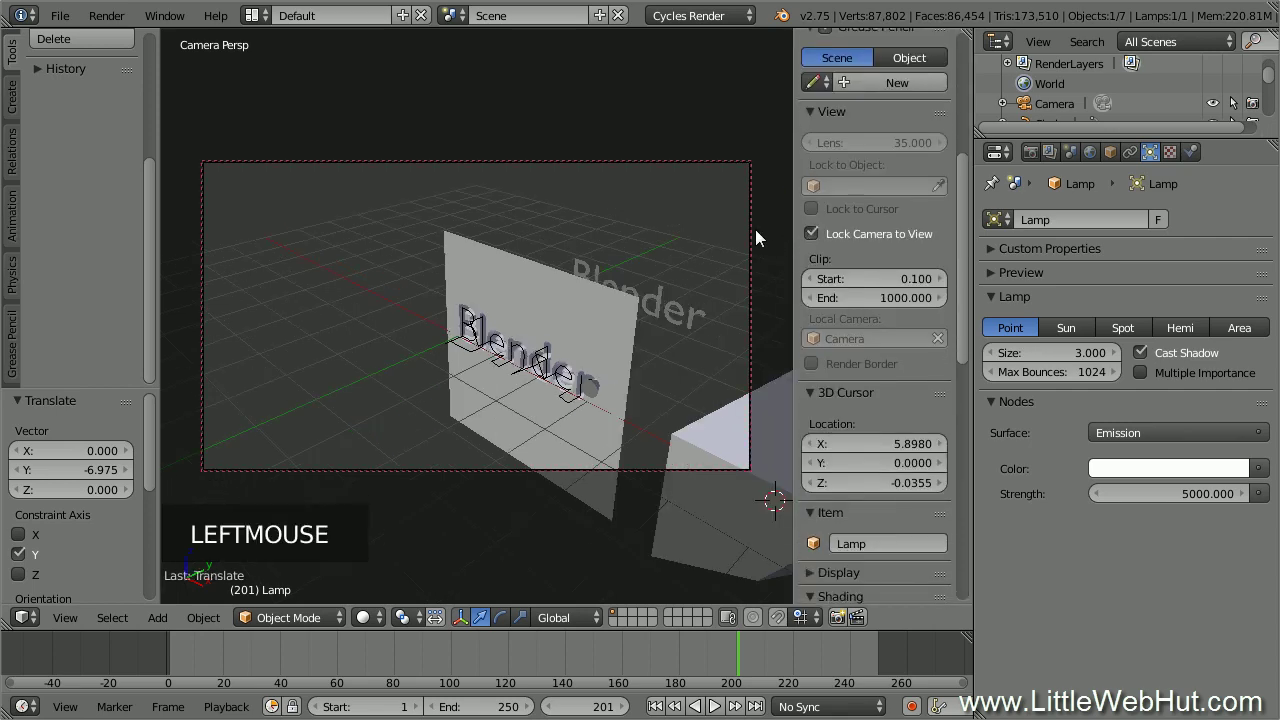
key(n)
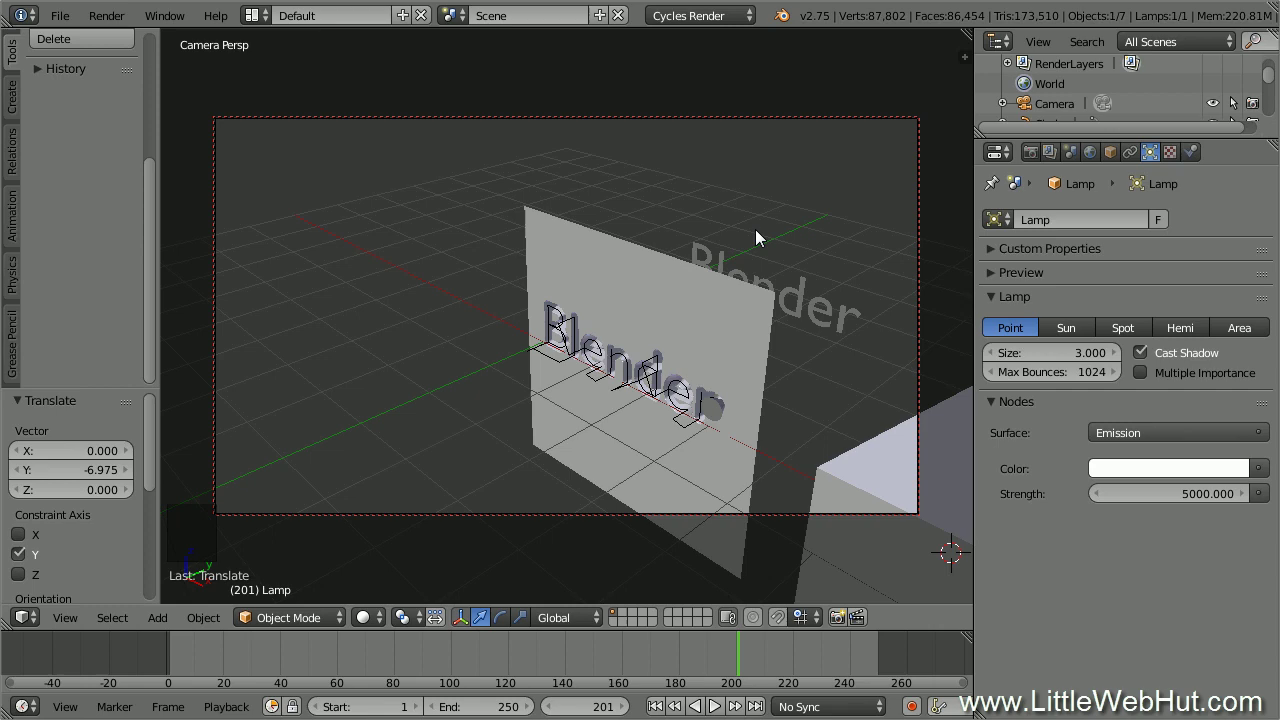
Swing the camera close in to frame the 'Blender' lettering across the whole shot.
middle_click(467, 449)
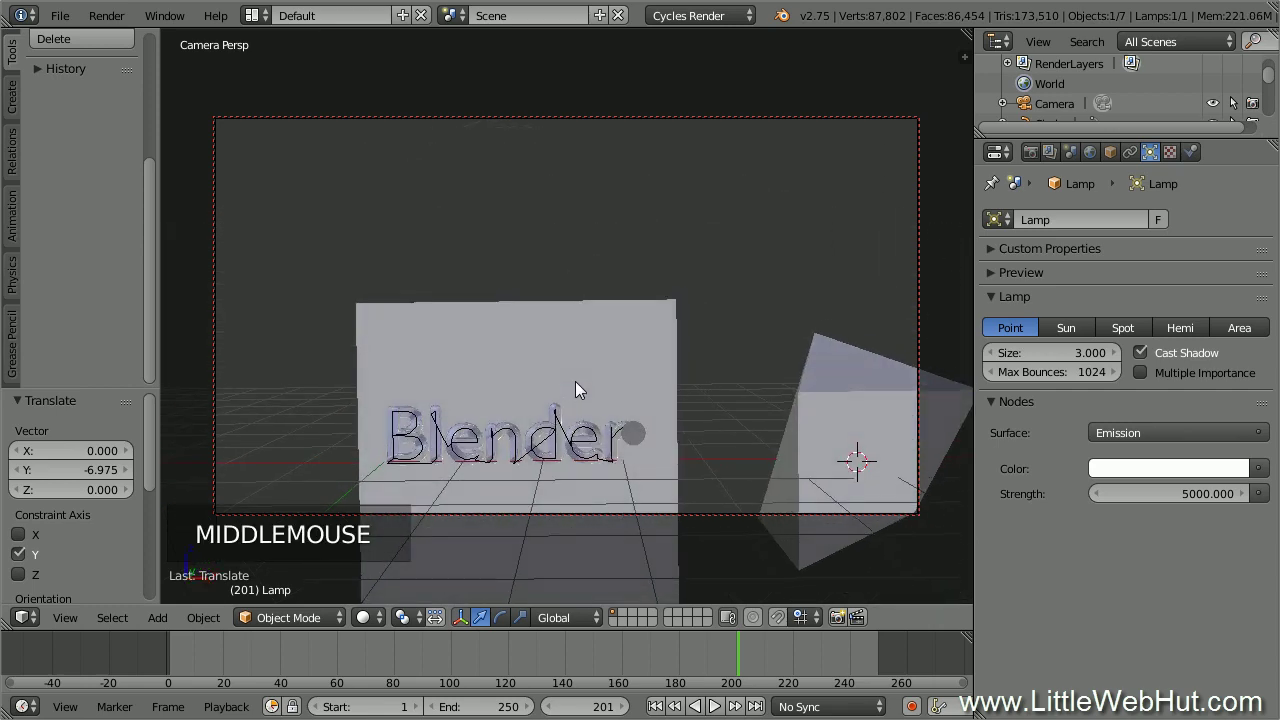
middle_click(575, 395)
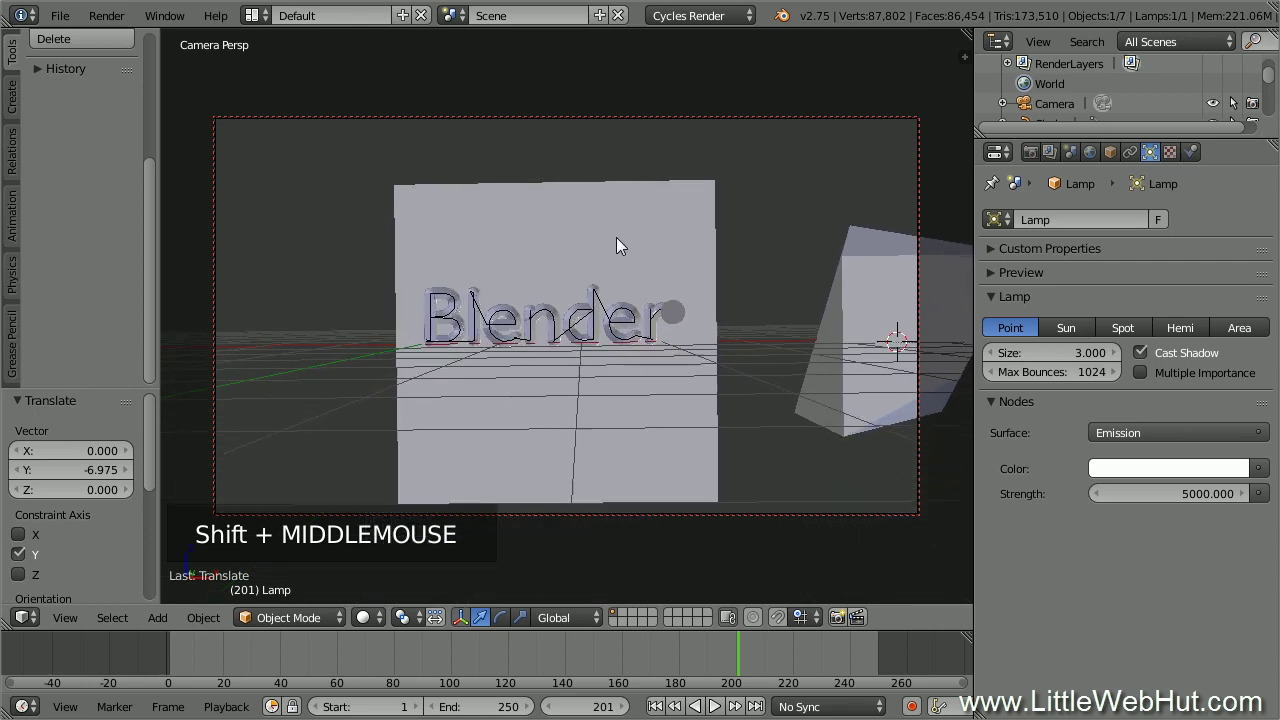
scroll(up, 3)
middle_click(632, 300)
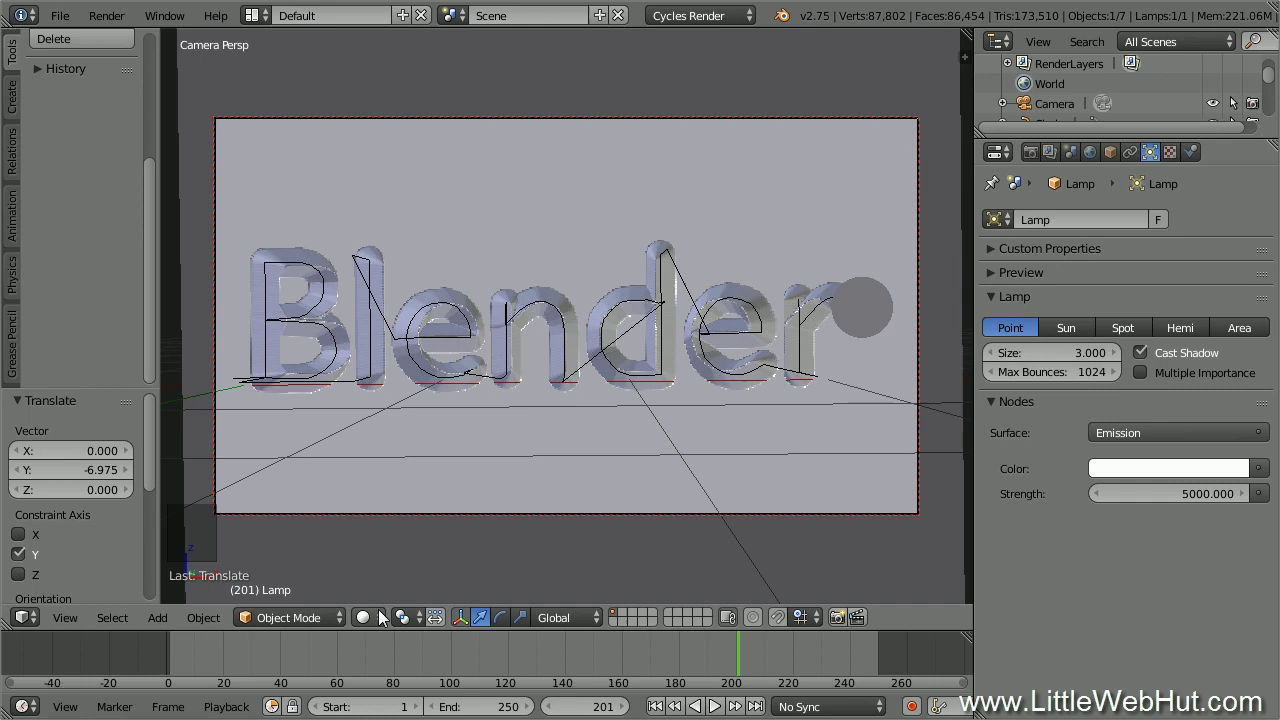
Switch the viewport to Rendered shading, select the stone plane and open the screen layout list.
click(382, 623)
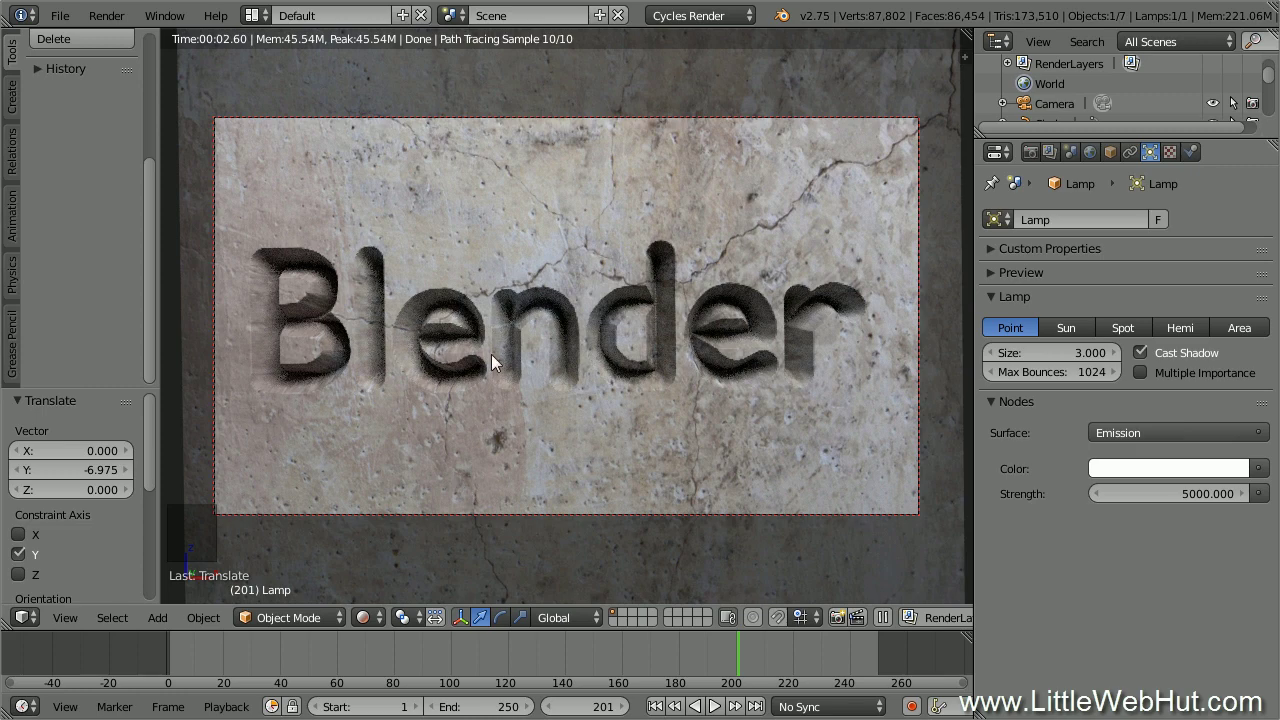
right_click(534, 211)
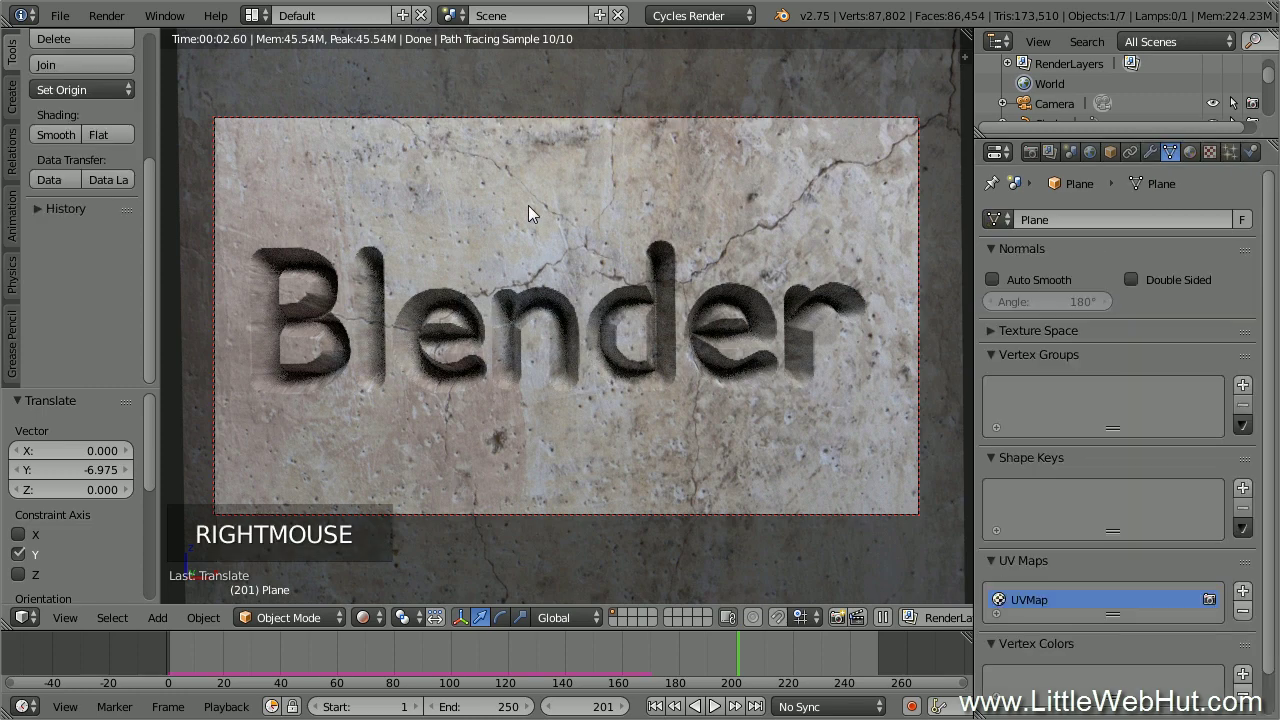
click(269, 23)
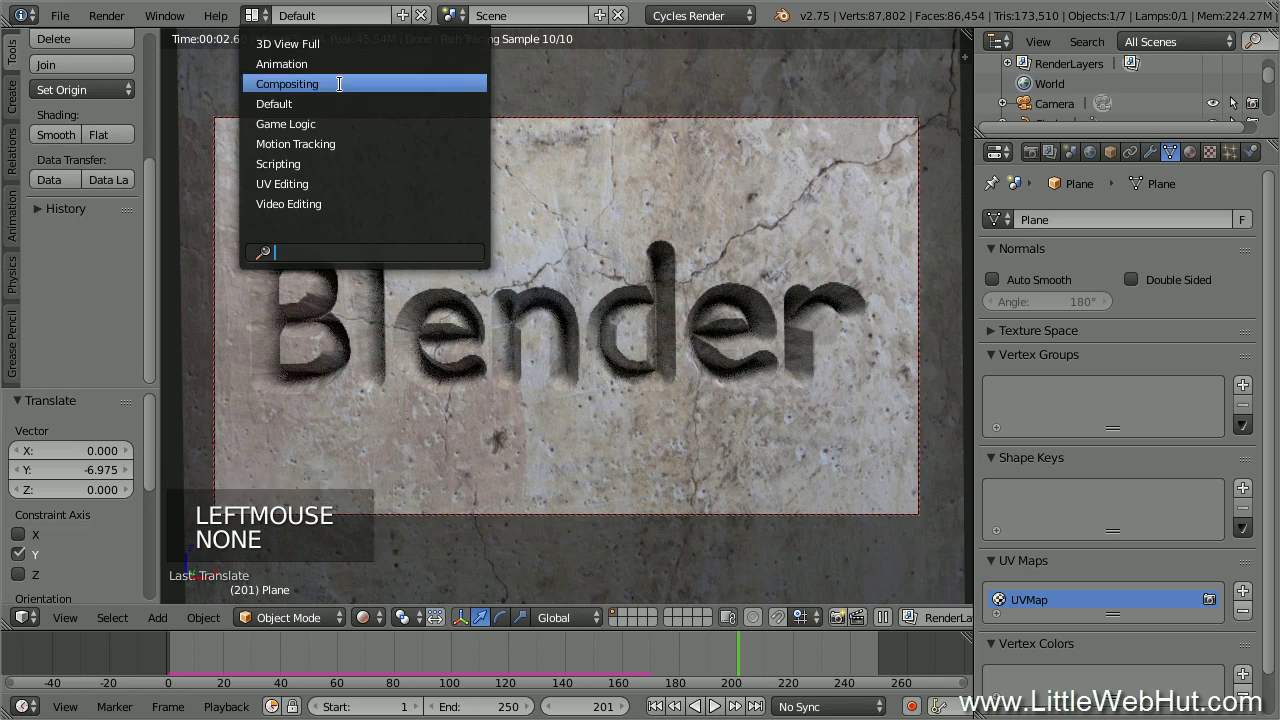